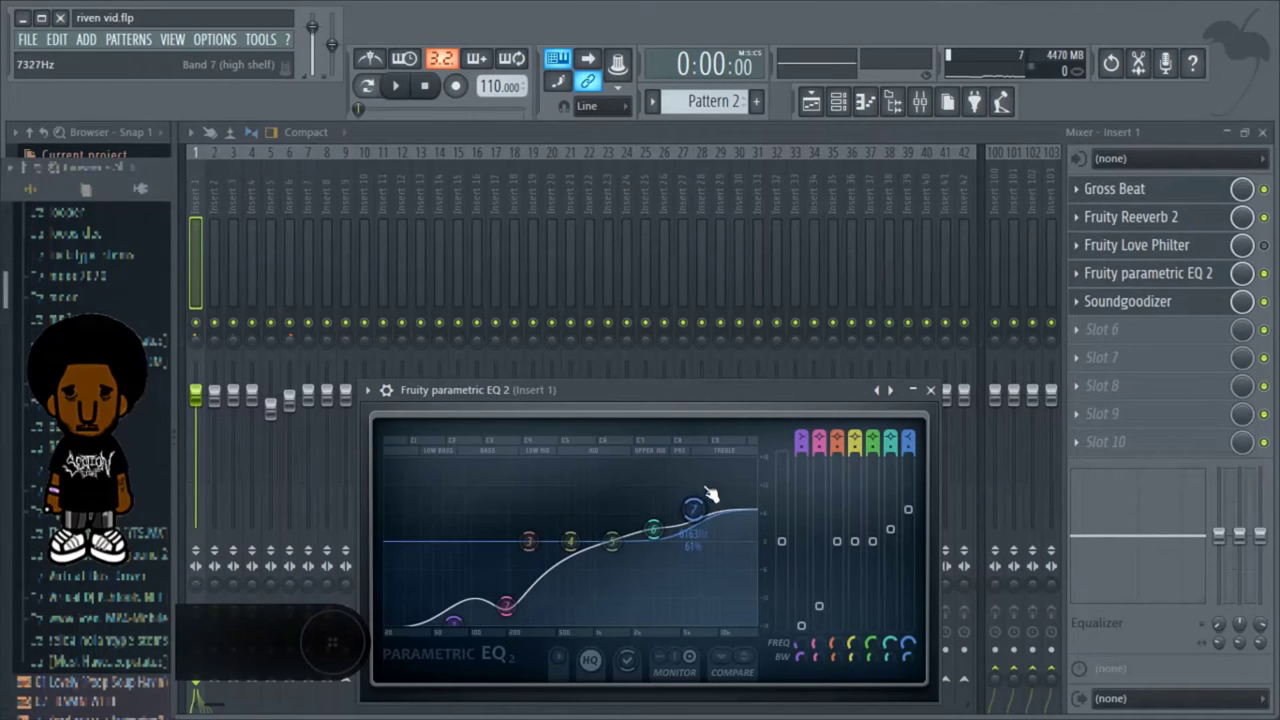
Close the Fruity Parametric EQ 2 on Insert 1 and return to the playlist with the chain intact.
left_click(840, 454)
left_click(841, 383)
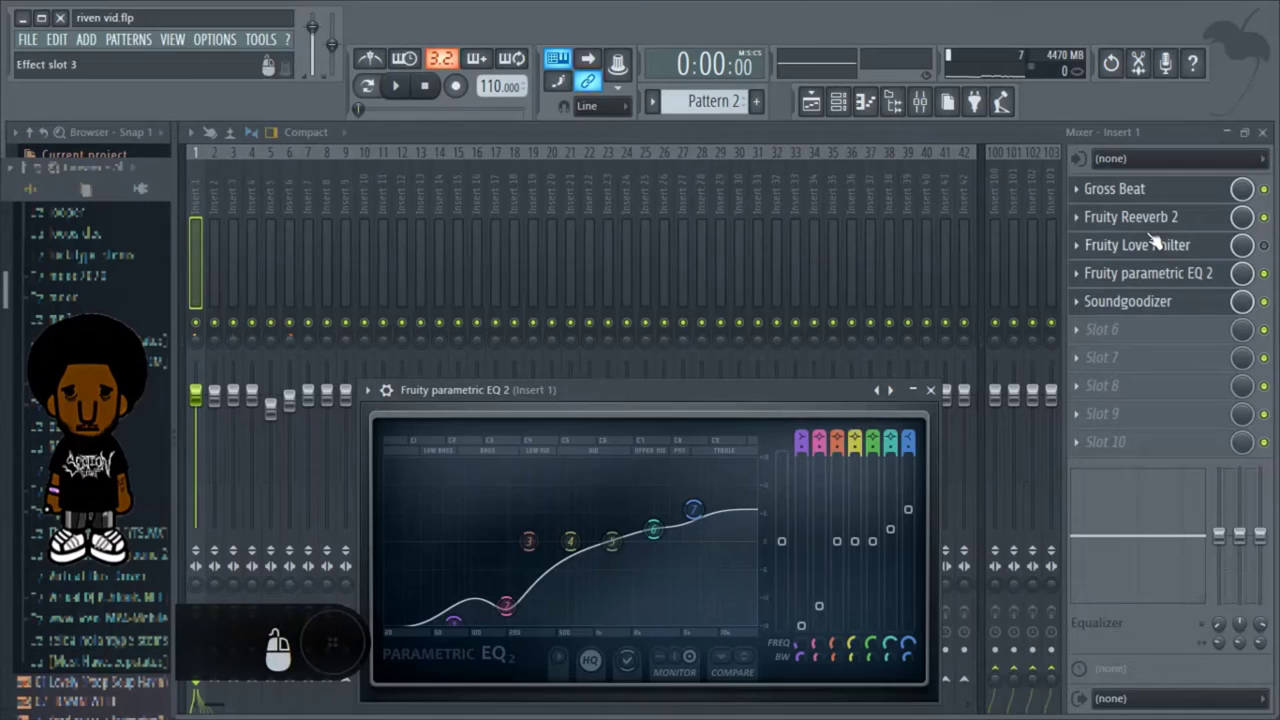
key("!")
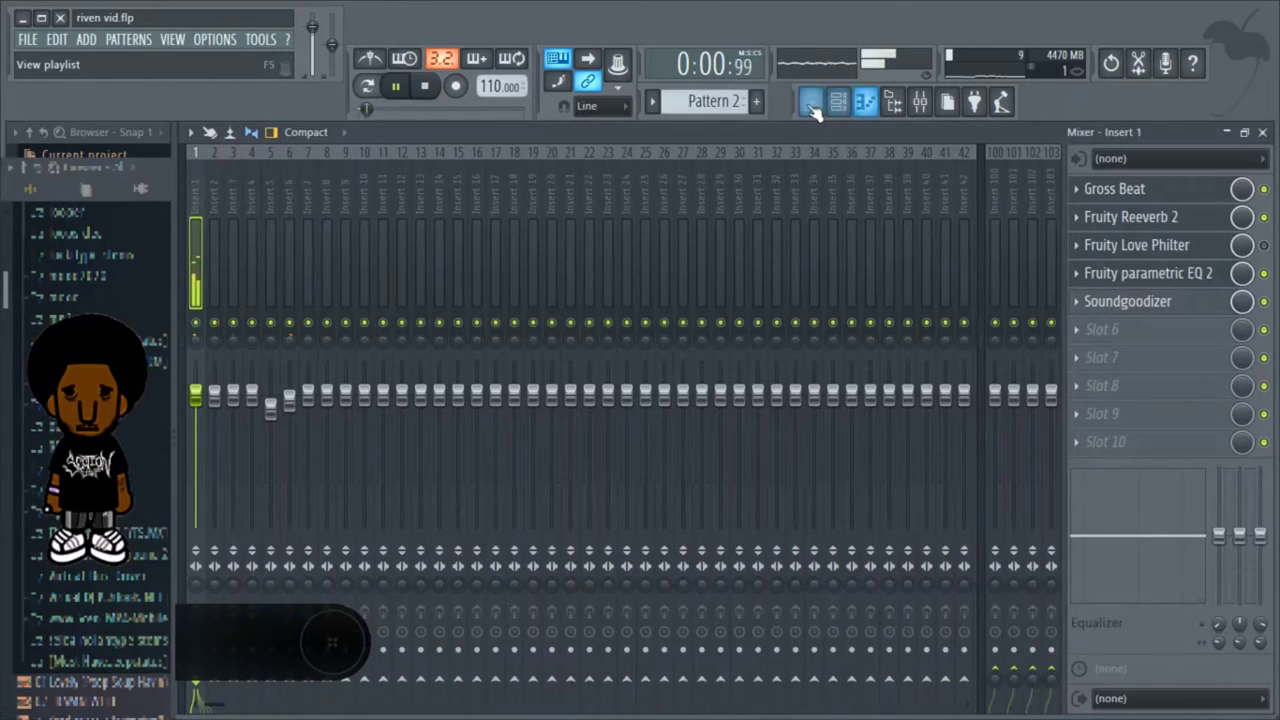
left_click(323, 131)
Audition the loop and Pattern 2 together, stopping and restarting playback from the playlist.
key("F1")
left_click(910, 122)
left_click(273, 287)
left_click(287, 288)
key("F1")
left_click(853, 123)
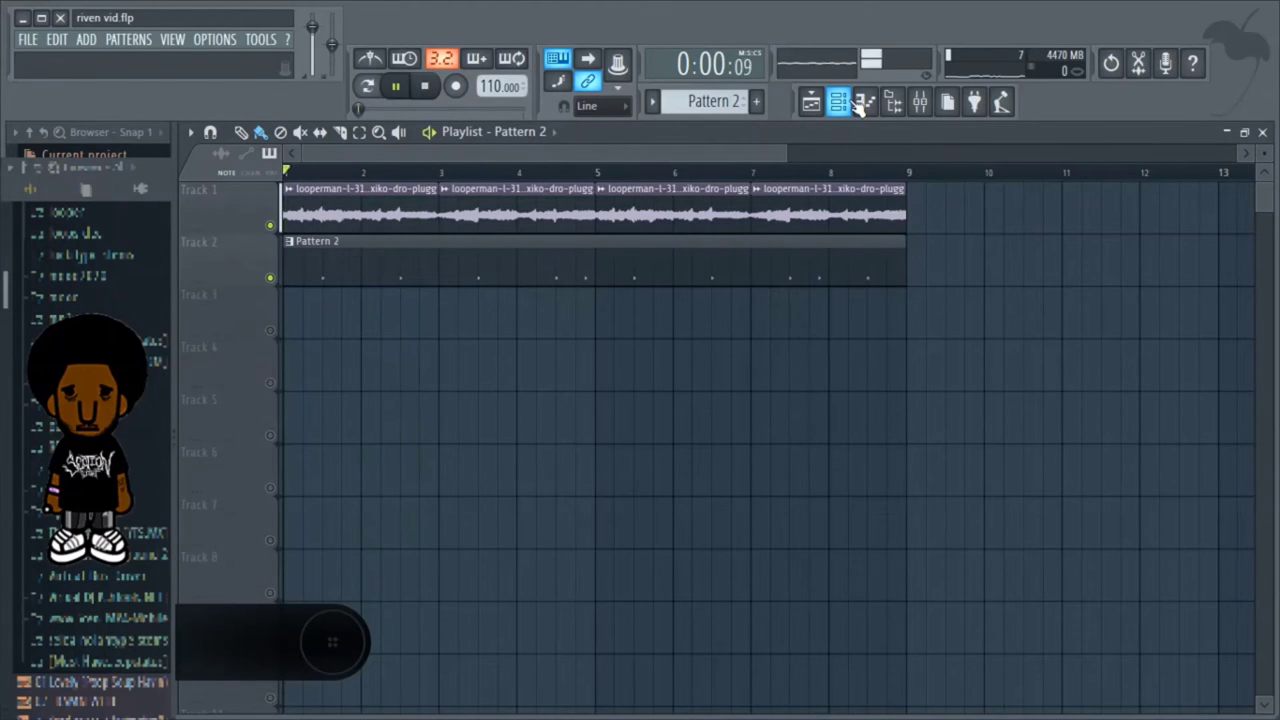
key("F1")
left_click(823, 123)
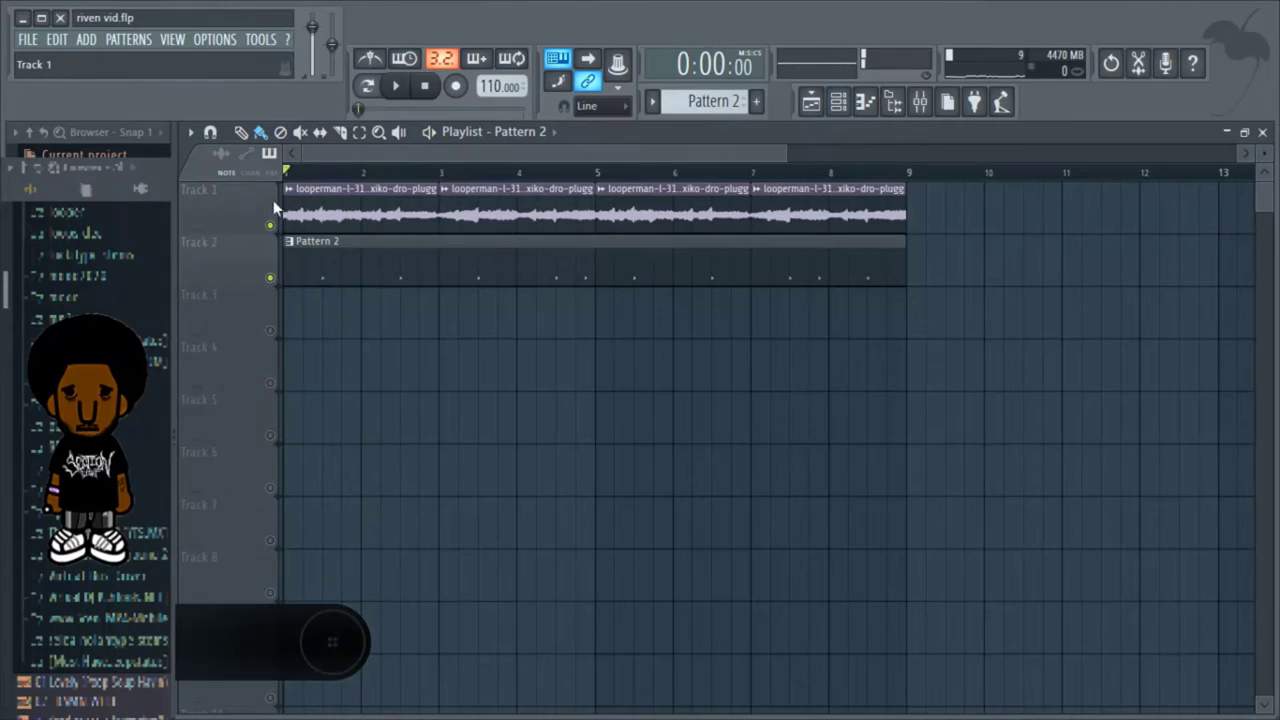
Place a four-bar Pattern 3 clip at bar 1 on Track 3 beneath the loop and Pattern 2.
left_click(281, 228)
left_click(288, 237)
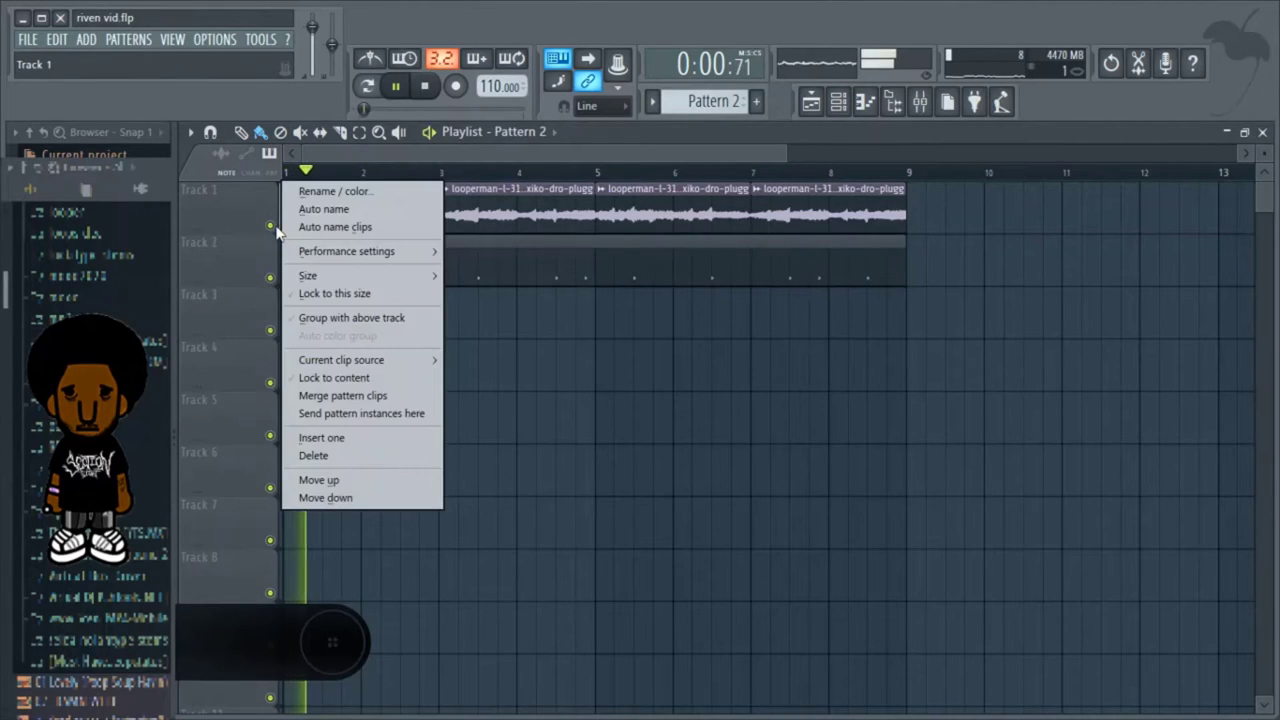
left_click(285, 230)
left_click_drag(266, 235, 200, 264)
left_click(291, 232)
left_click(277, 342)
key("F1")
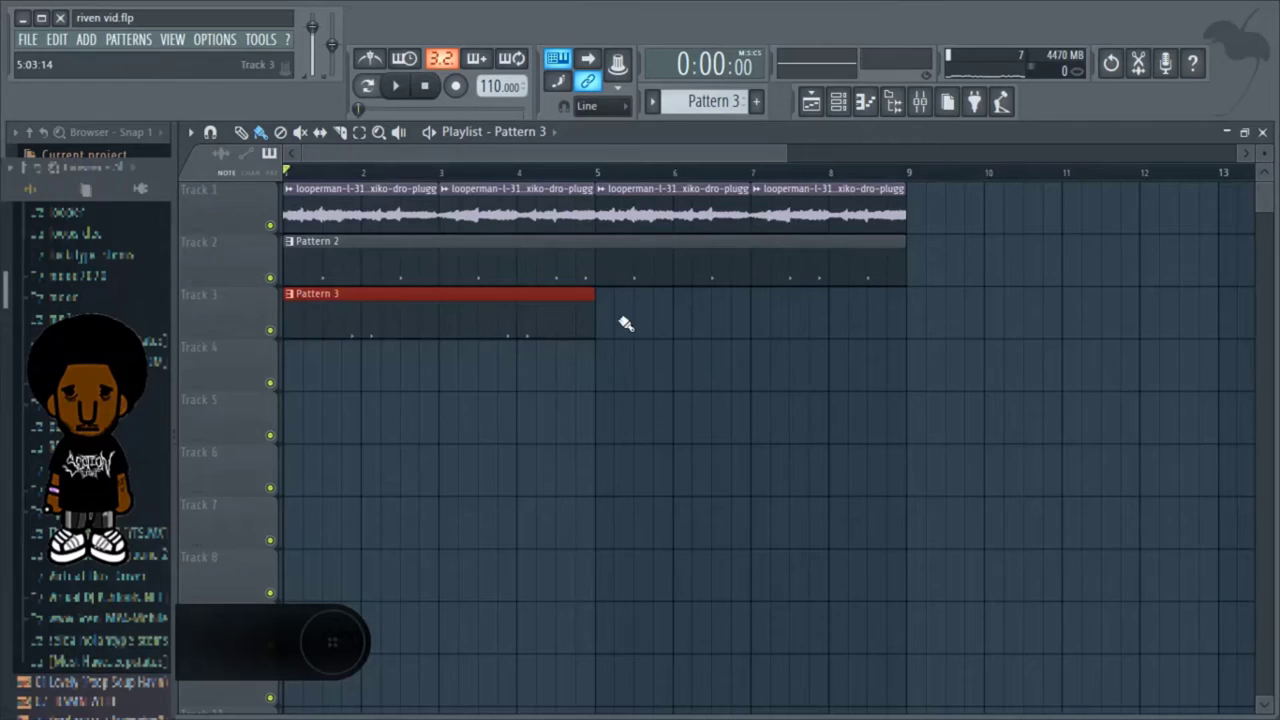
Mute the Track 1 loop via the track LEDs so only the Track 2 and 3 drum patterns play.
left_click(280, 219)
left_click(276, 232)
left_click(283, 275)
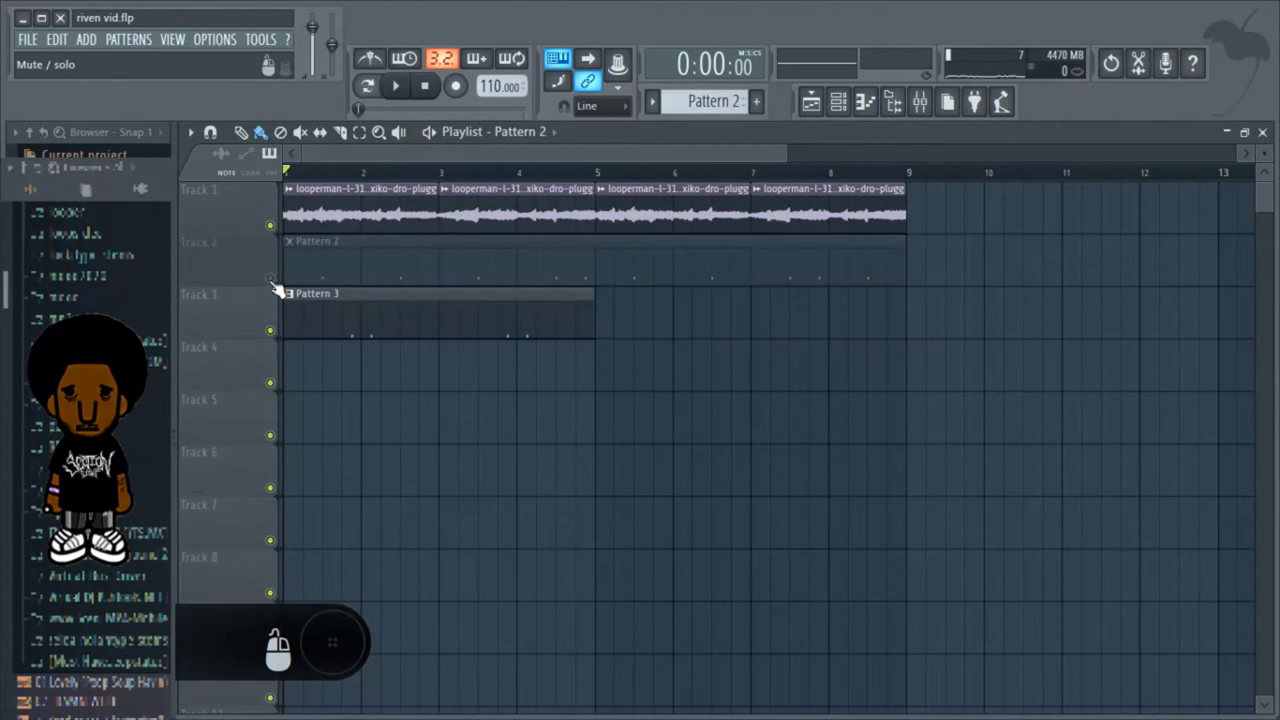
left_click(279, 284)
left_click(288, 238)
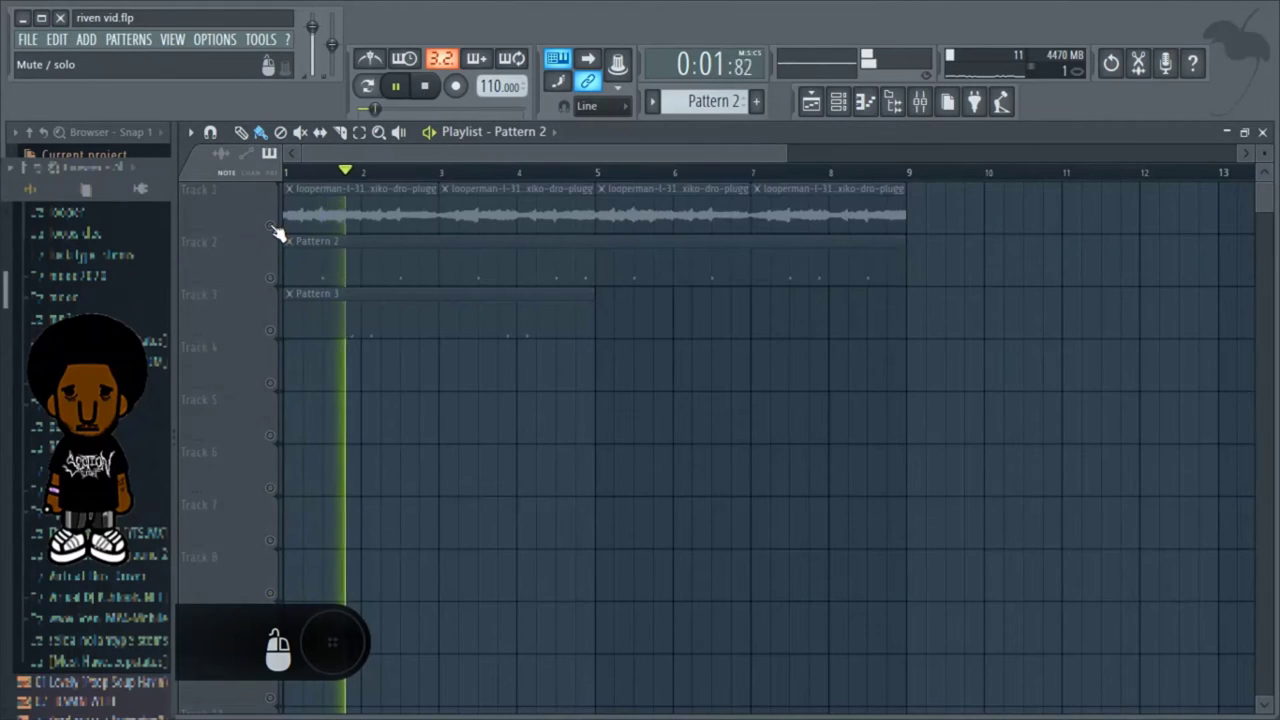
left_click(287, 287)
left_click(291, 329)
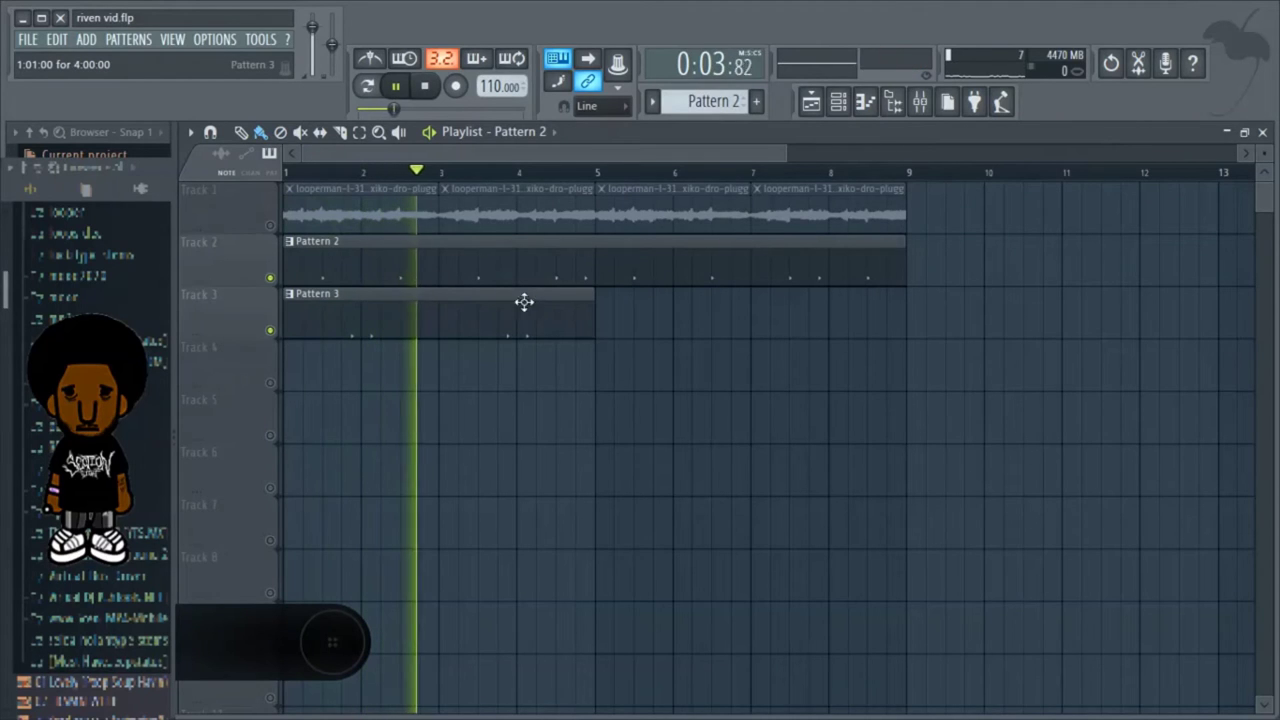
Audition the drum channels in the Channel rack and add another Pattern 3 clip after bar 5.
left_click(281, 238)
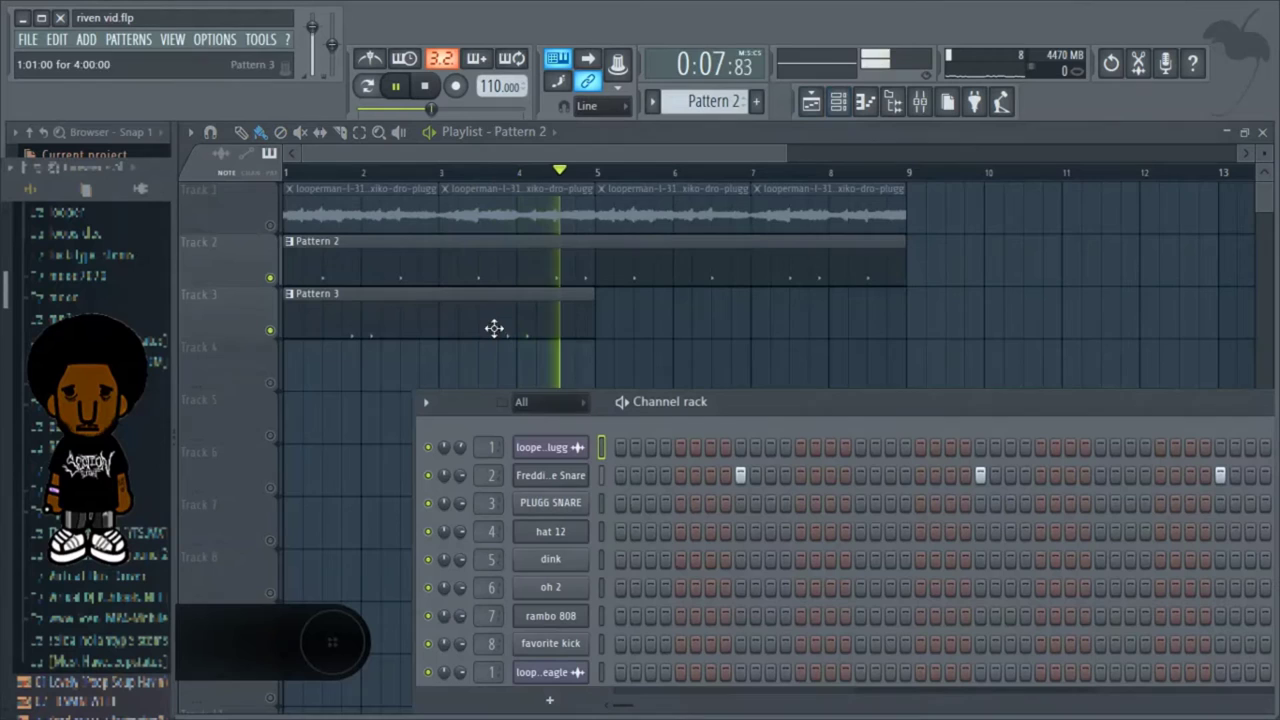
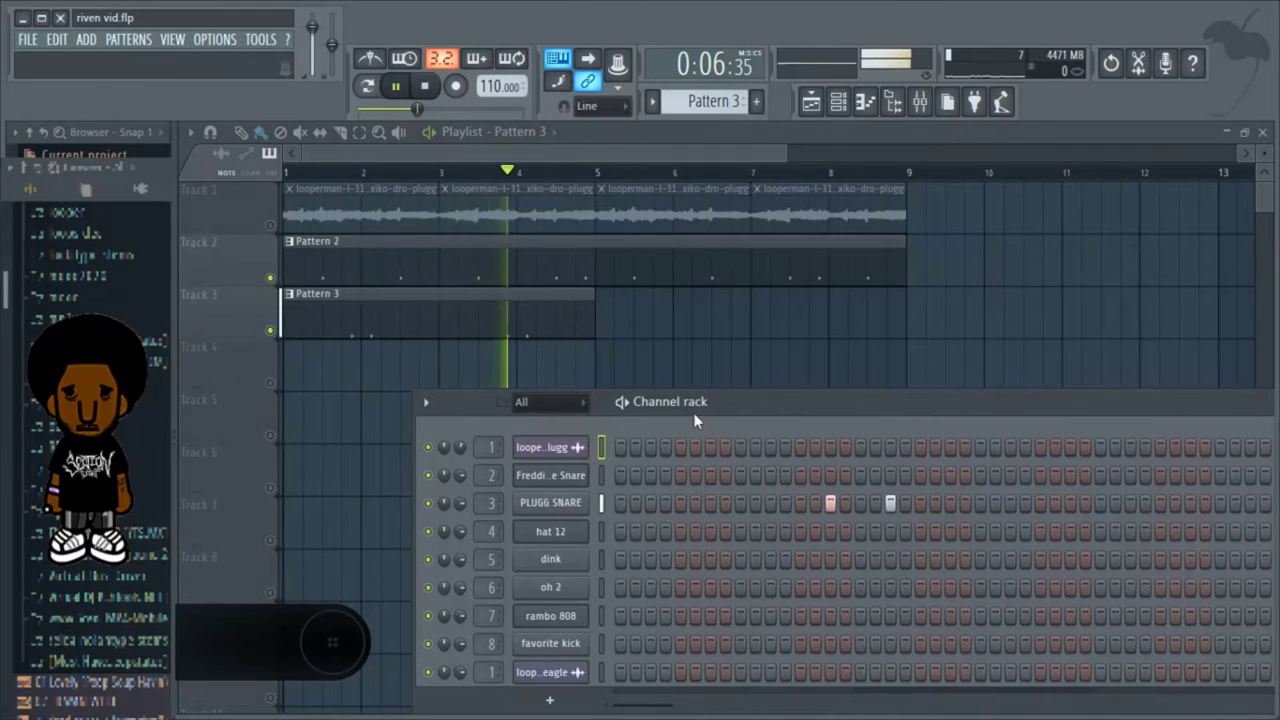
left_click(621, 421)
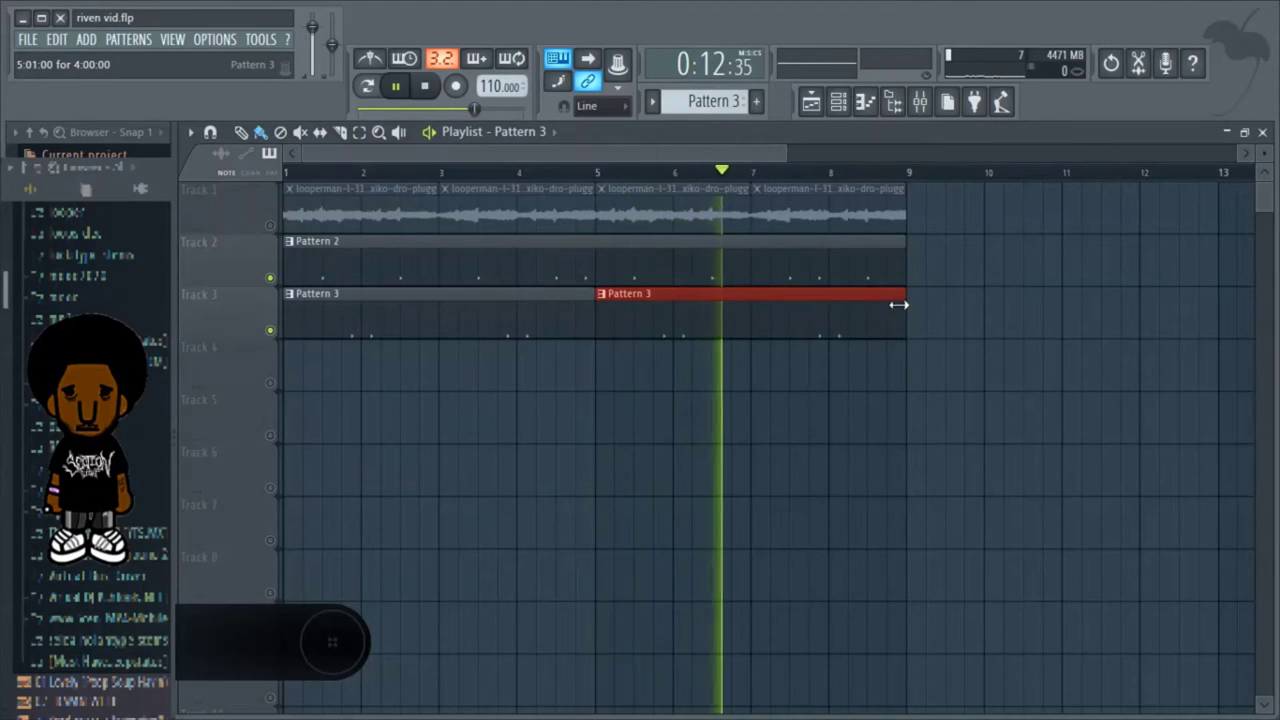
left_click(503, 159)
left_click_drag(619, 81, 613, 199)
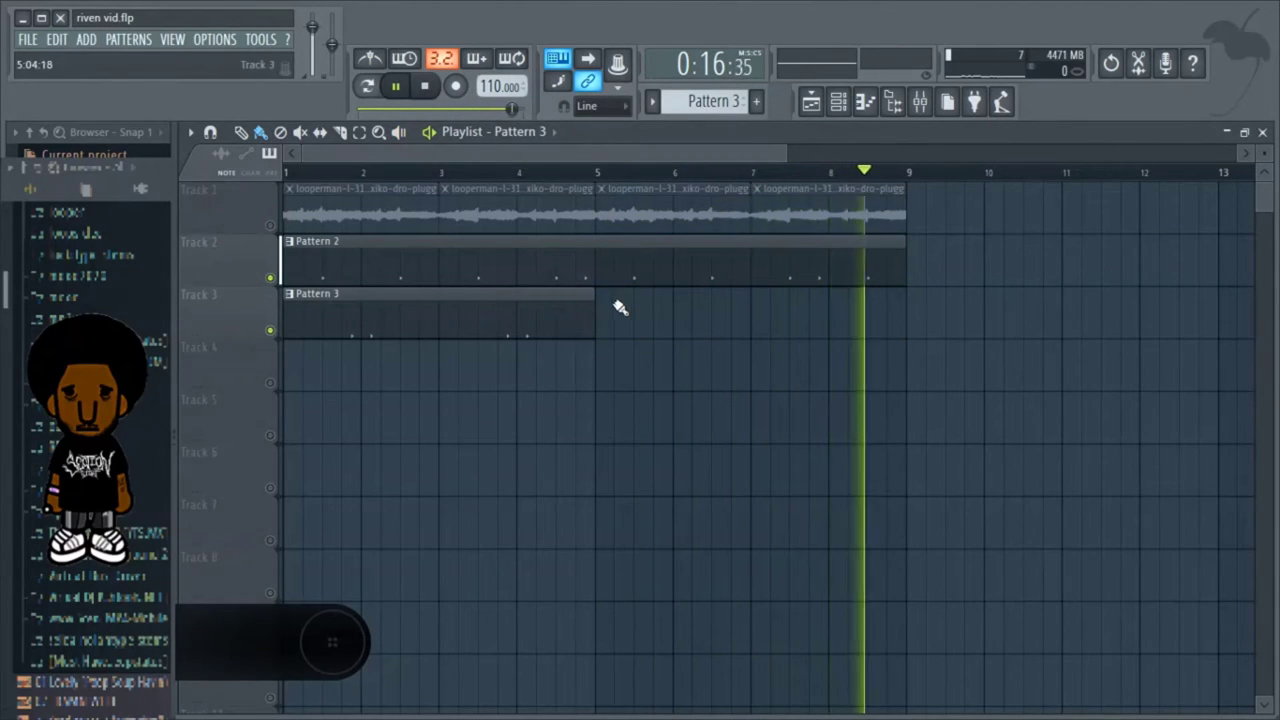
Dismiss the time stretching prompt and unmute the loop on Track 1.
key("F1")
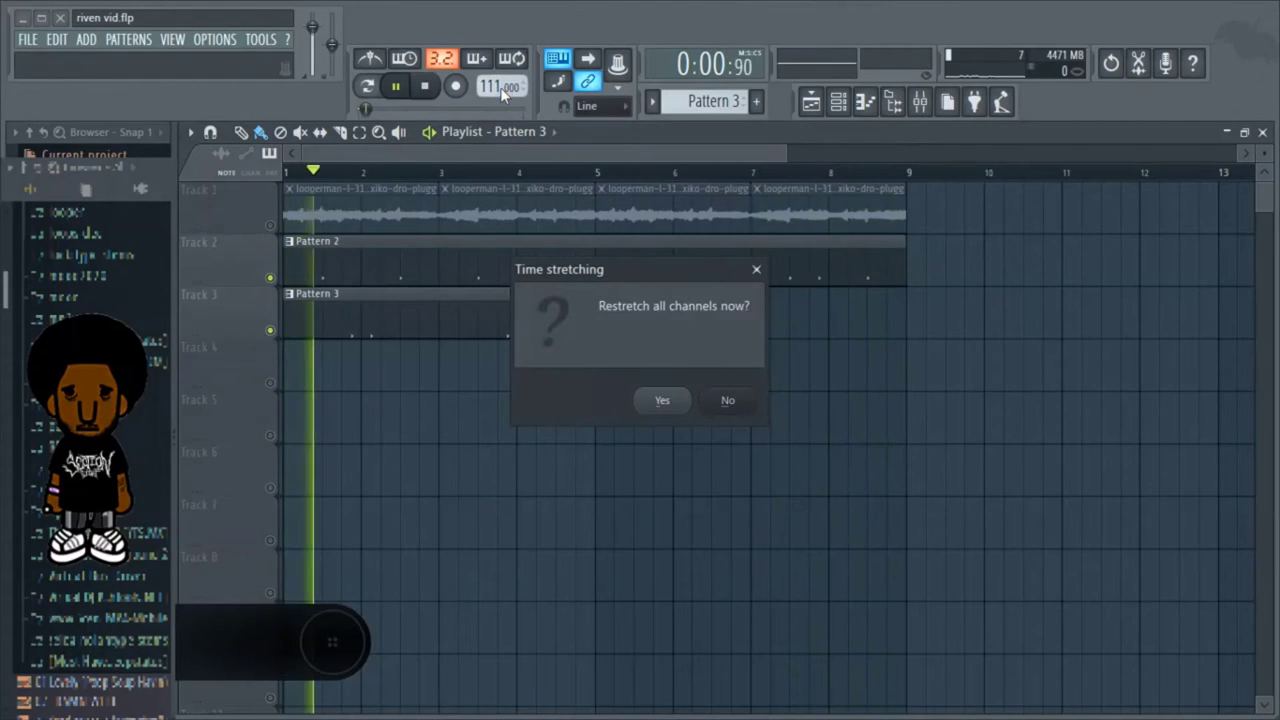
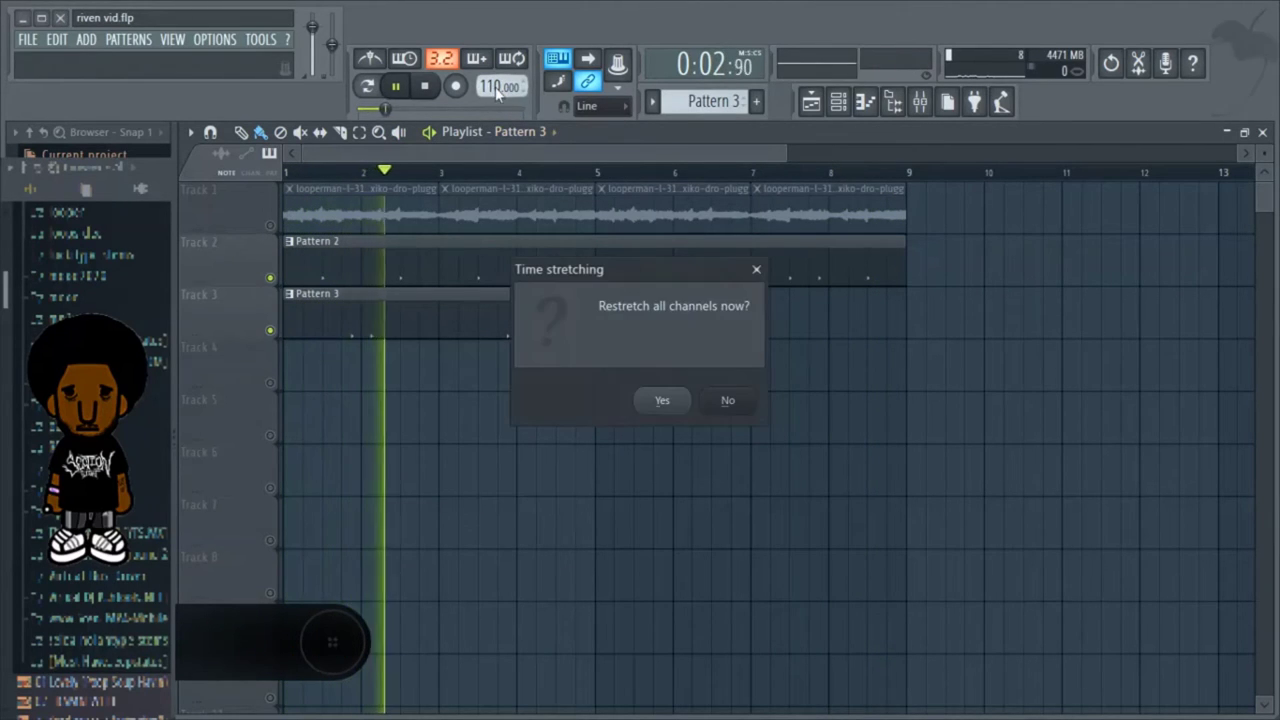
left_click(285, 226)
left_click(286, 226)
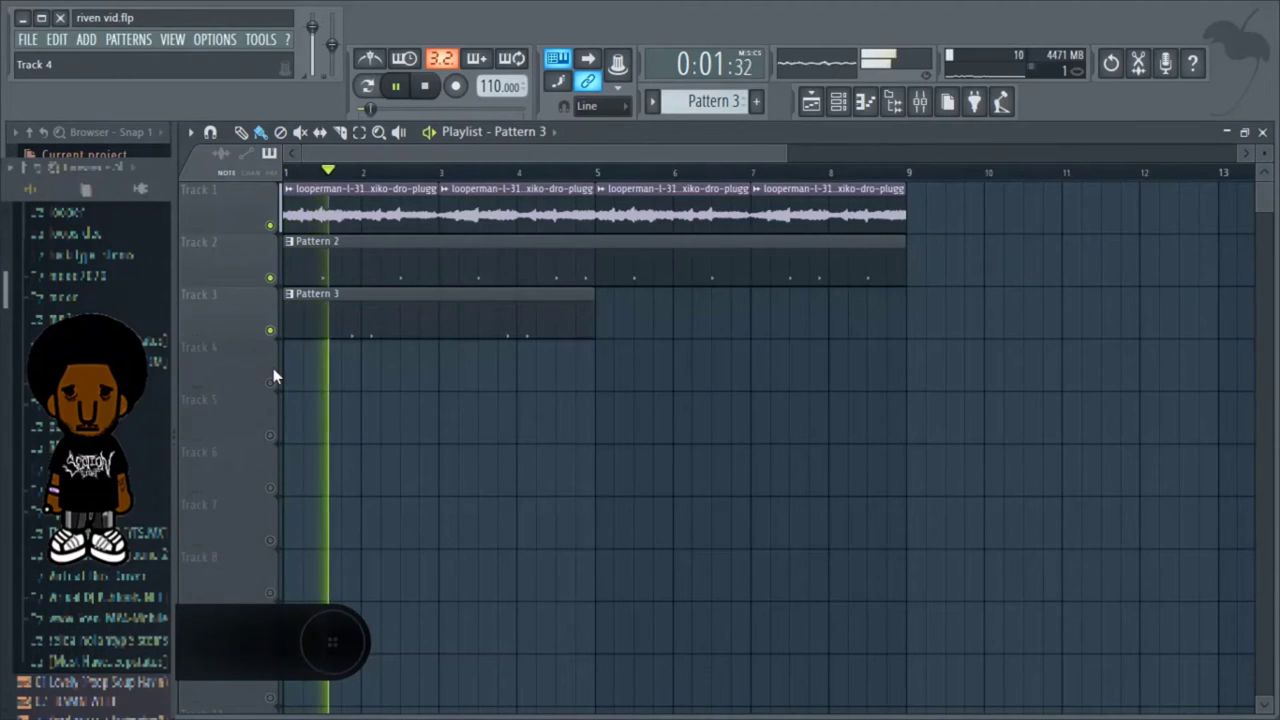
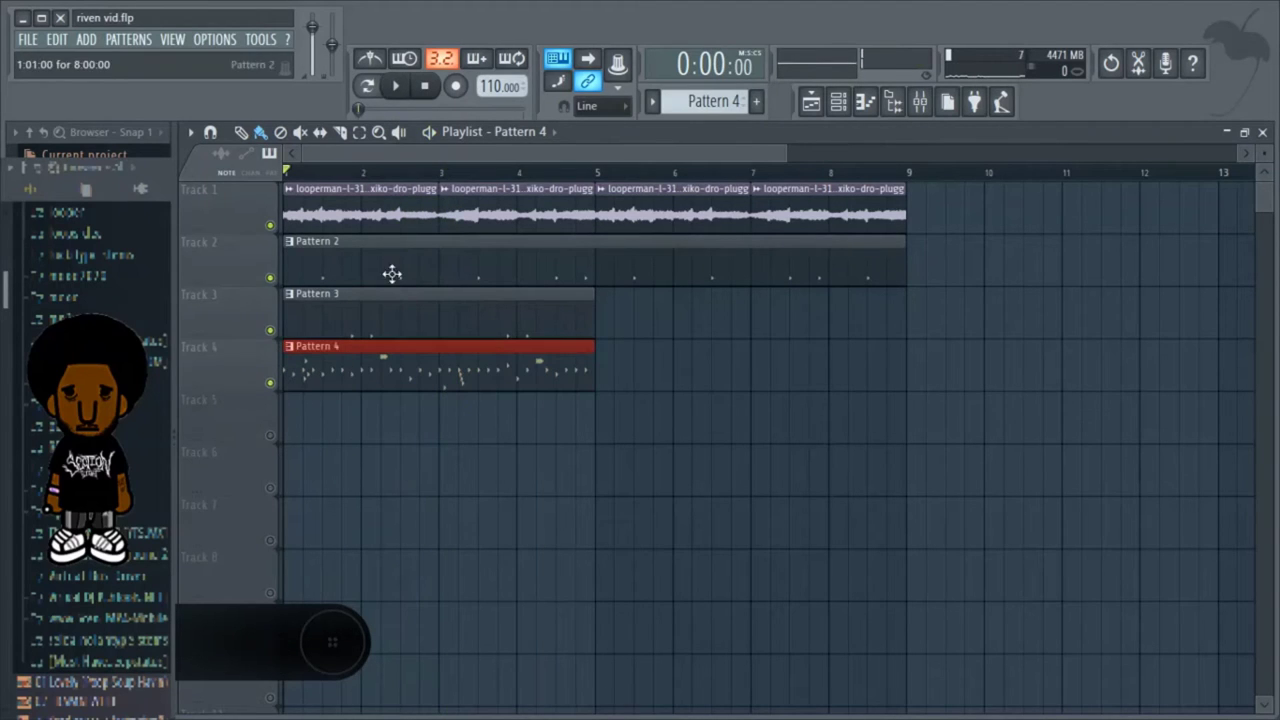
Solo Track 4 to hear Pattern 4 alone and bring up the drum channels in the Channel rack.
double_click(290, 390)
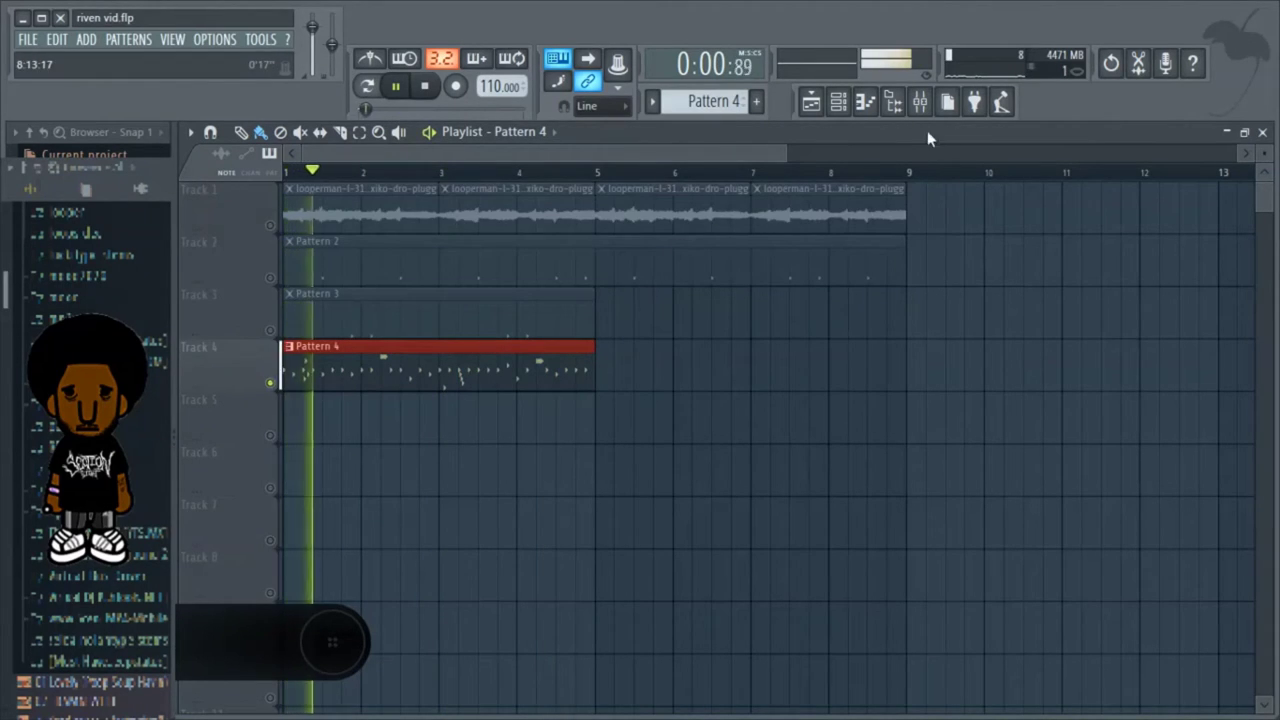
key("F1")
left_click(862, 123)
key("F1")
left_click(852, 127)
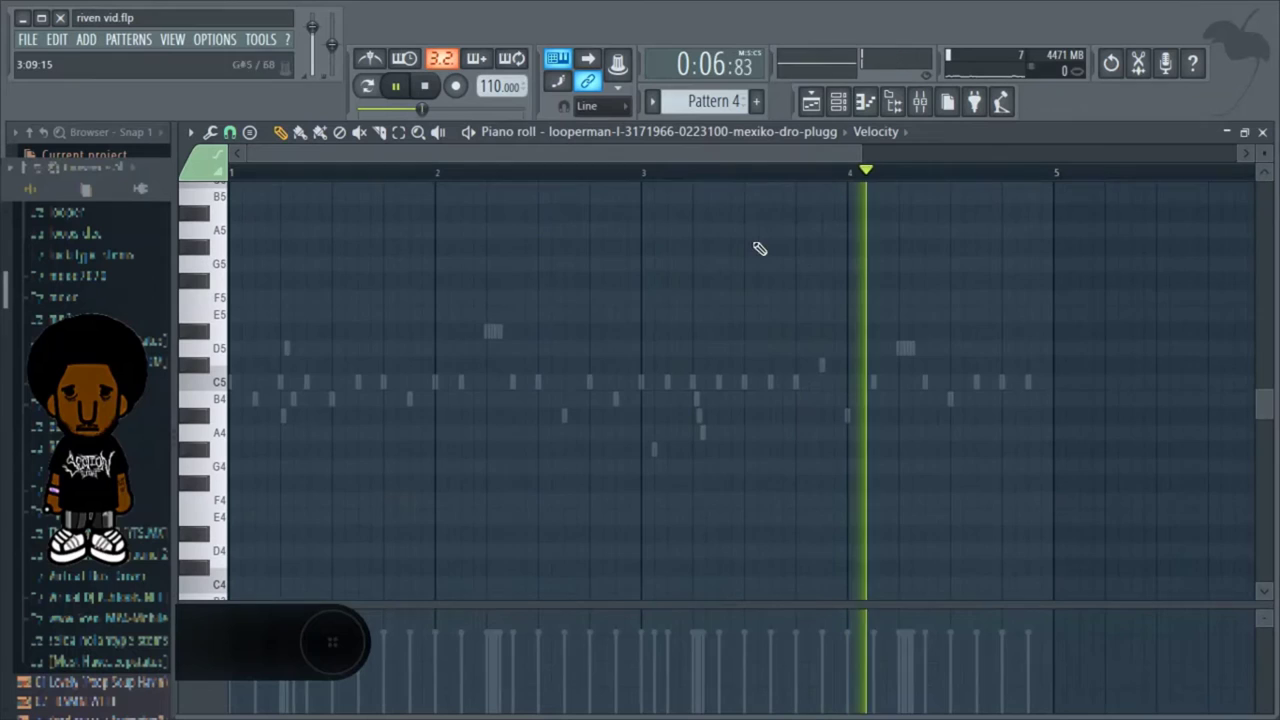
key("F1")
left_click(286, 130)
left_click_drag(801, 128, 751, 157)
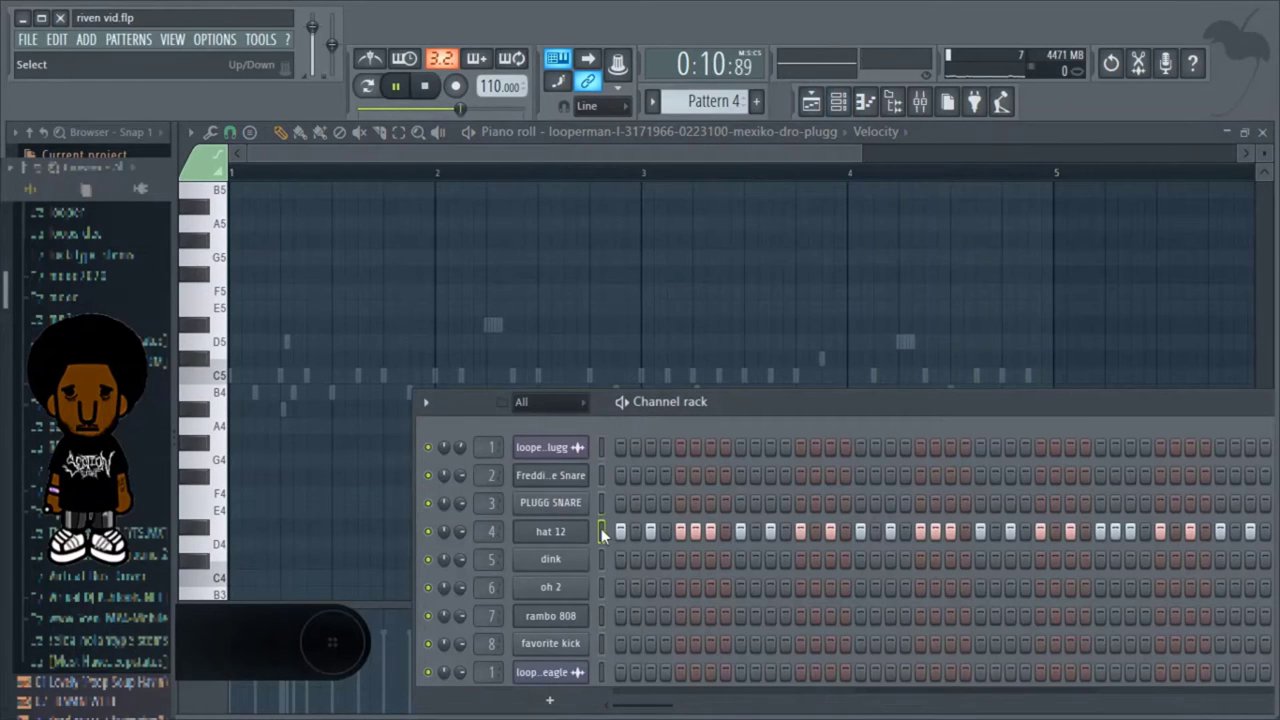
Rework the hat 12 hi-hat notes in the piano roll and return to the arrangement.
left_click(897, 111)
right_click(913, 107)
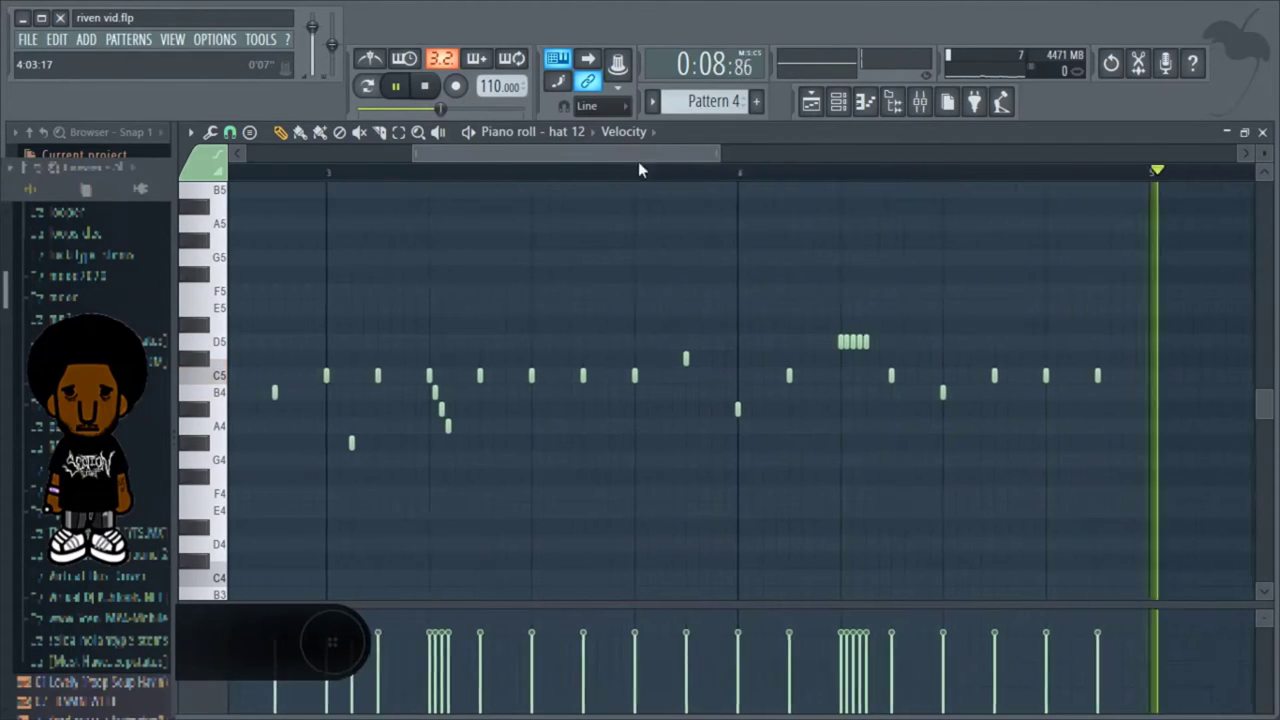
left_click_drag(791, 113, 818, 106)
key("F1")
left_click(806, 97)
left_click(791, 105)
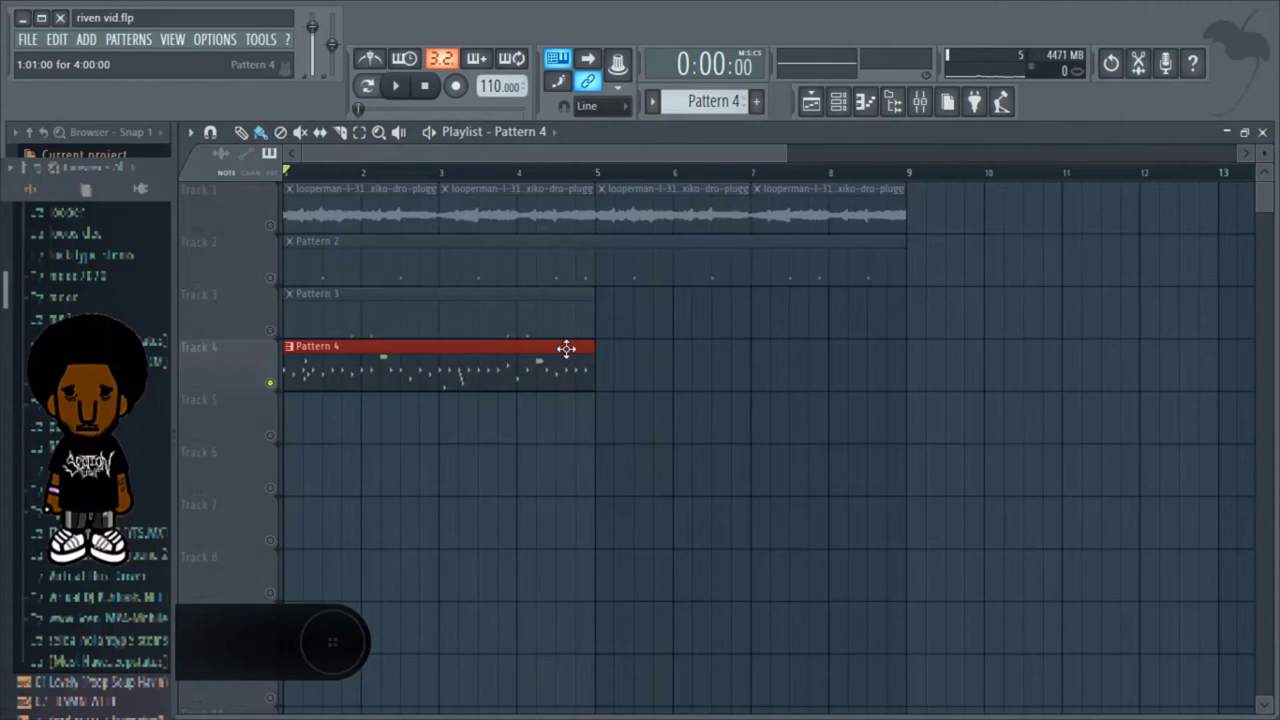
Add a second Pattern 4 clip at bar 5 and unmute the loop and drum tracks to play together.
left_click(280, 333)
left_click(287, 284)
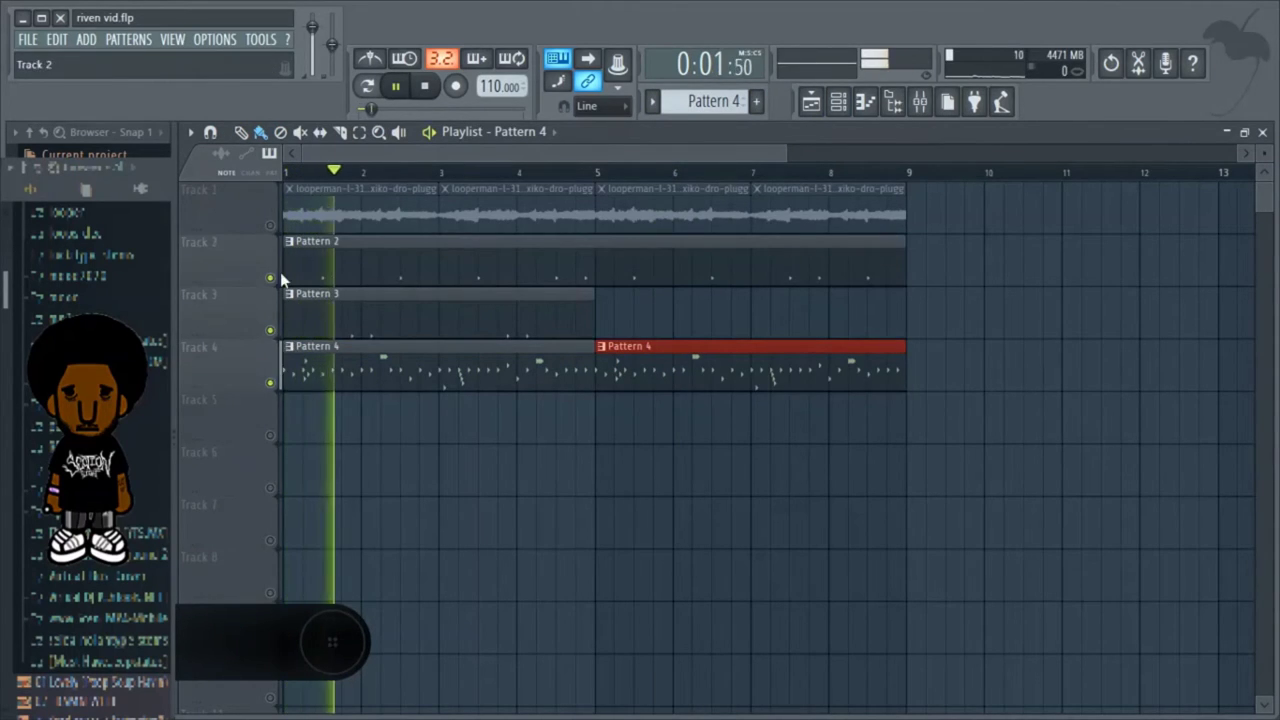
left_click_drag(289, 222, 269, 241)
left_click(278, 242)
key("F1")
left_click(848, 122)
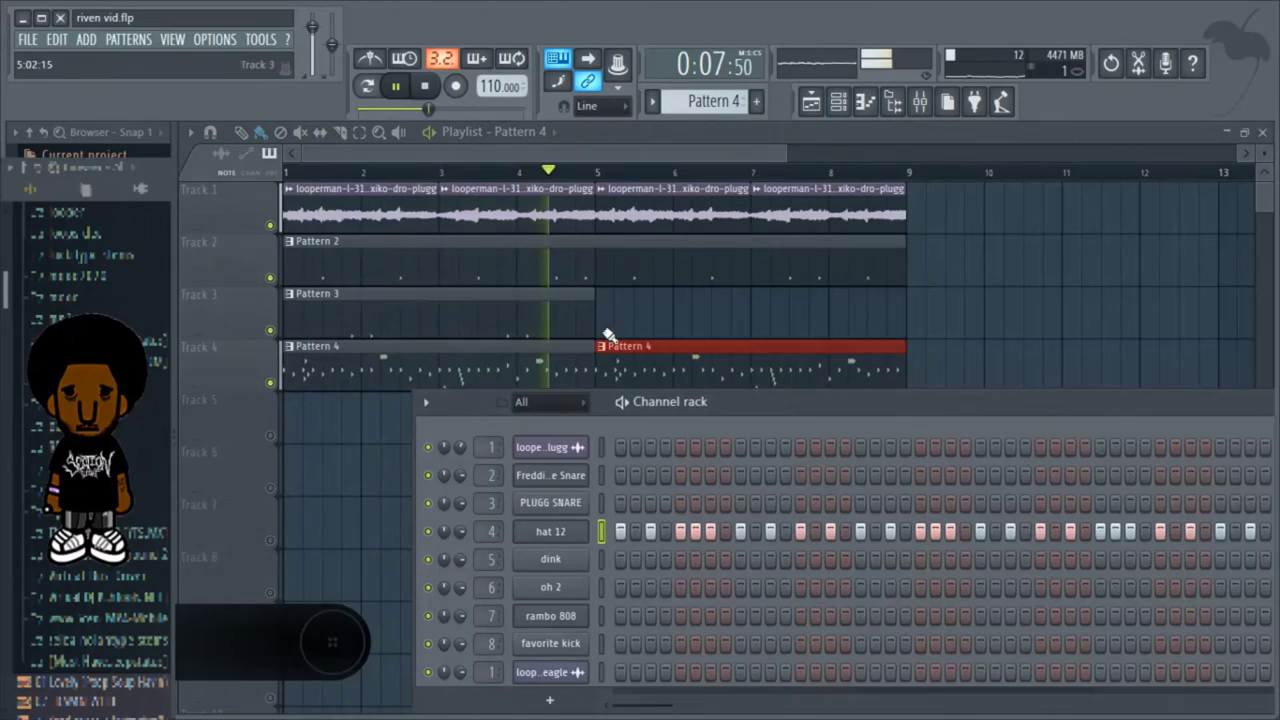
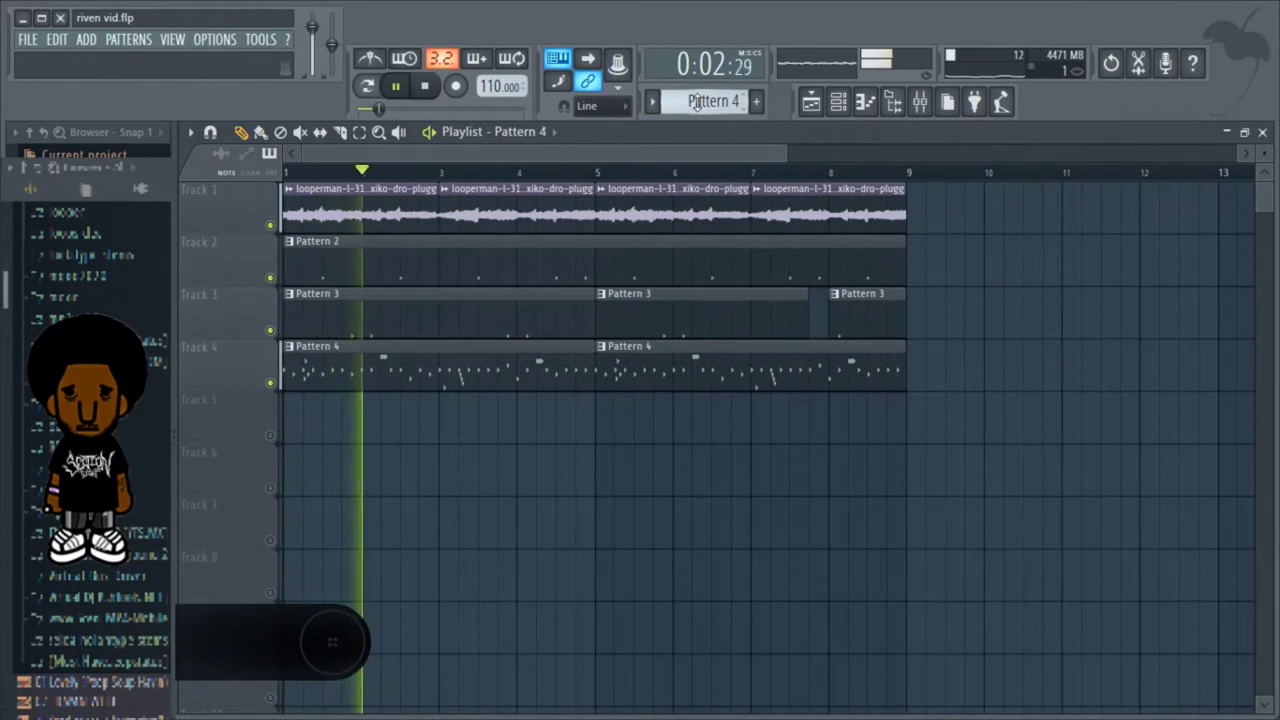
Place a Pattern 5 clip at the start of Track 5 and audition it with the other tracks.
left_click_drag(281, 388, 287, 432)
left_click(292, 447)
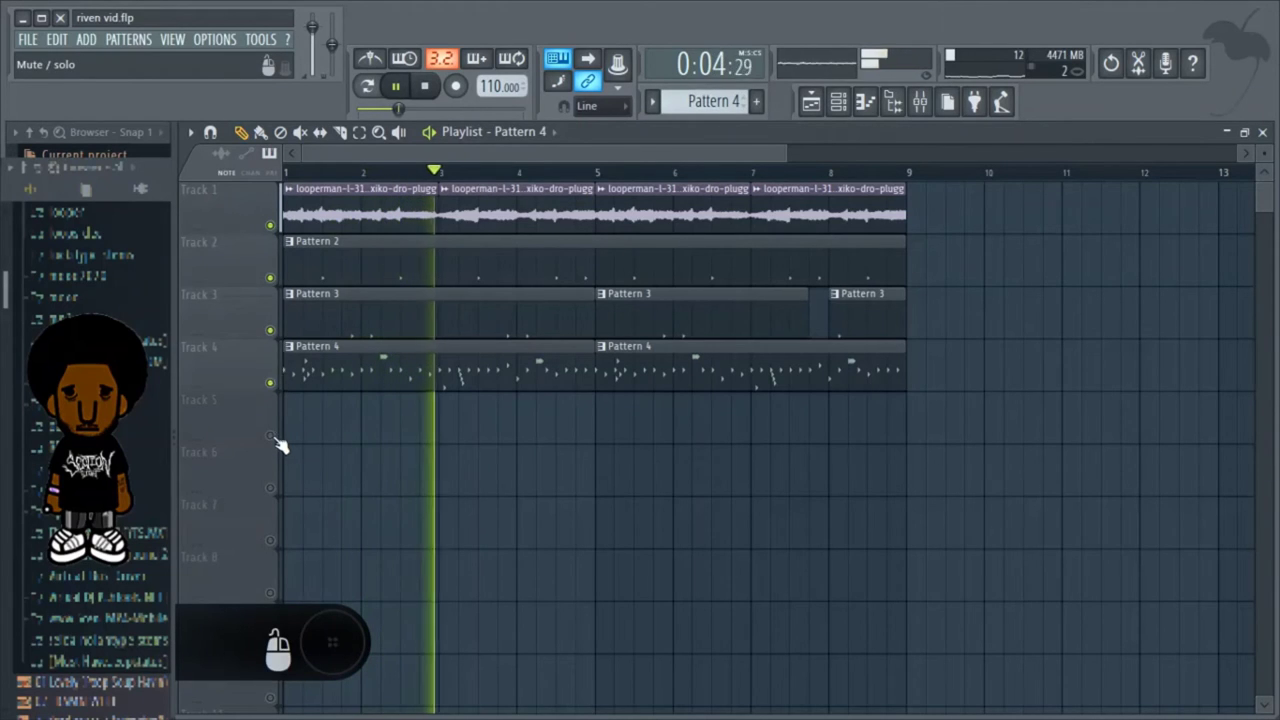
key("F1")
left_click(690, 125)
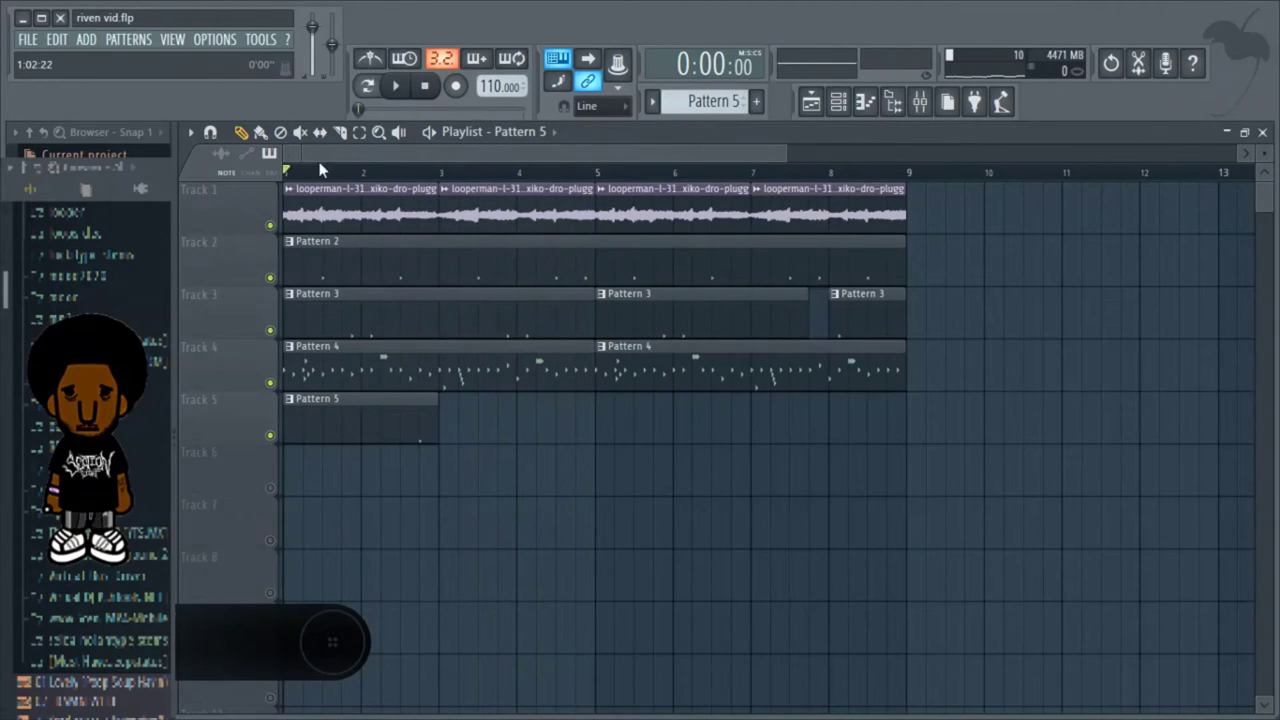
left_click(284, 240)
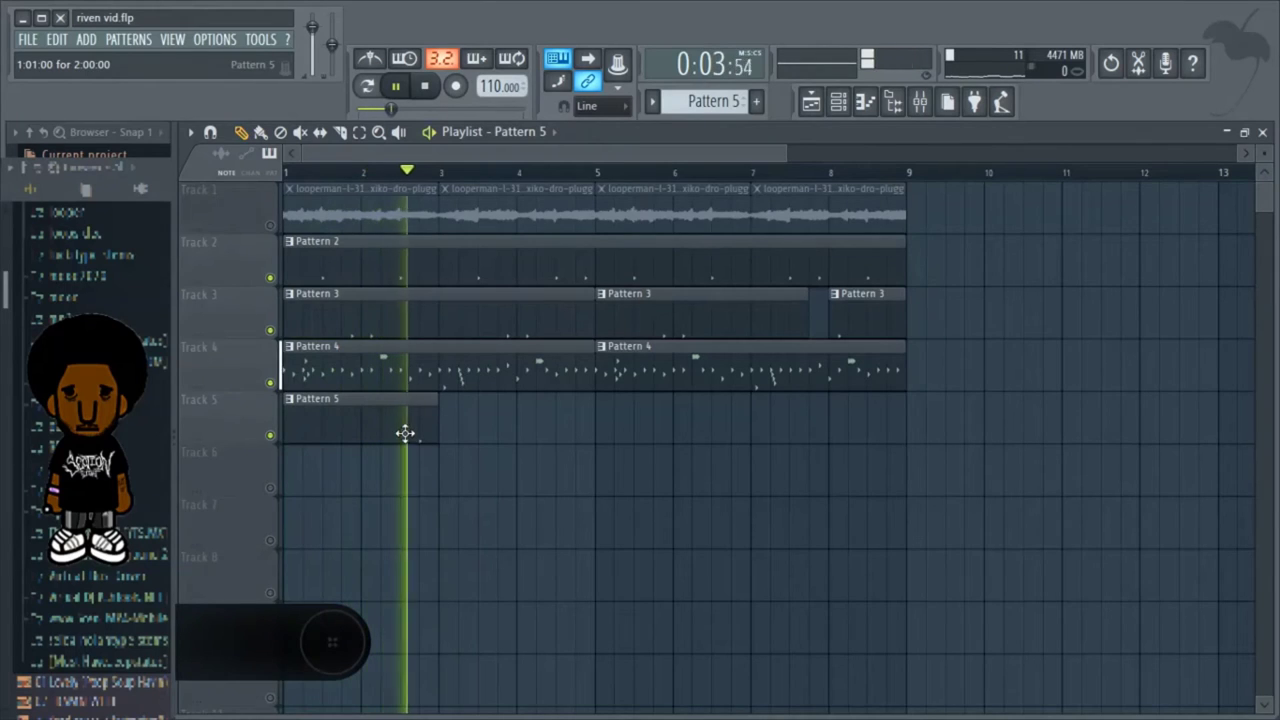
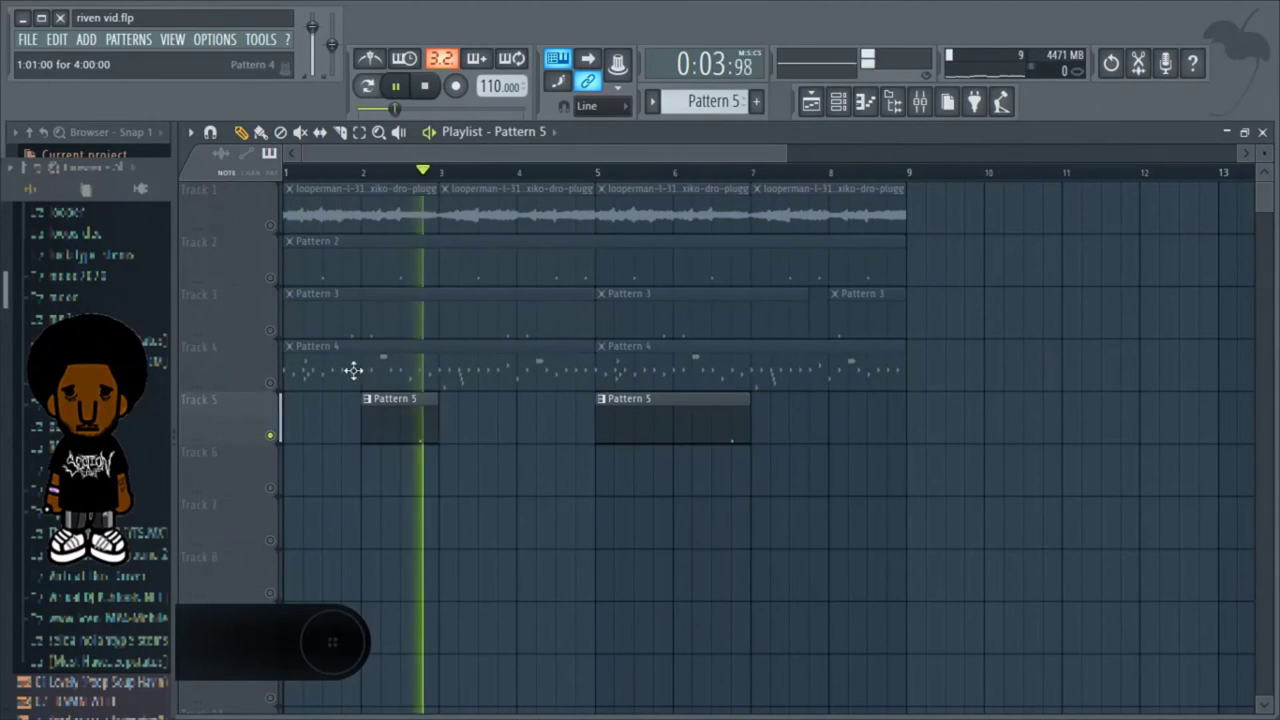
Trim Track 5 to two one-bar Pattern 5 clips at bars 2 and 6, removing the clip at bar 4.
left_click(292, 439)
left_click(285, 391)
left_click(278, 378)
double_click(283, 327)
left_click(279, 286)
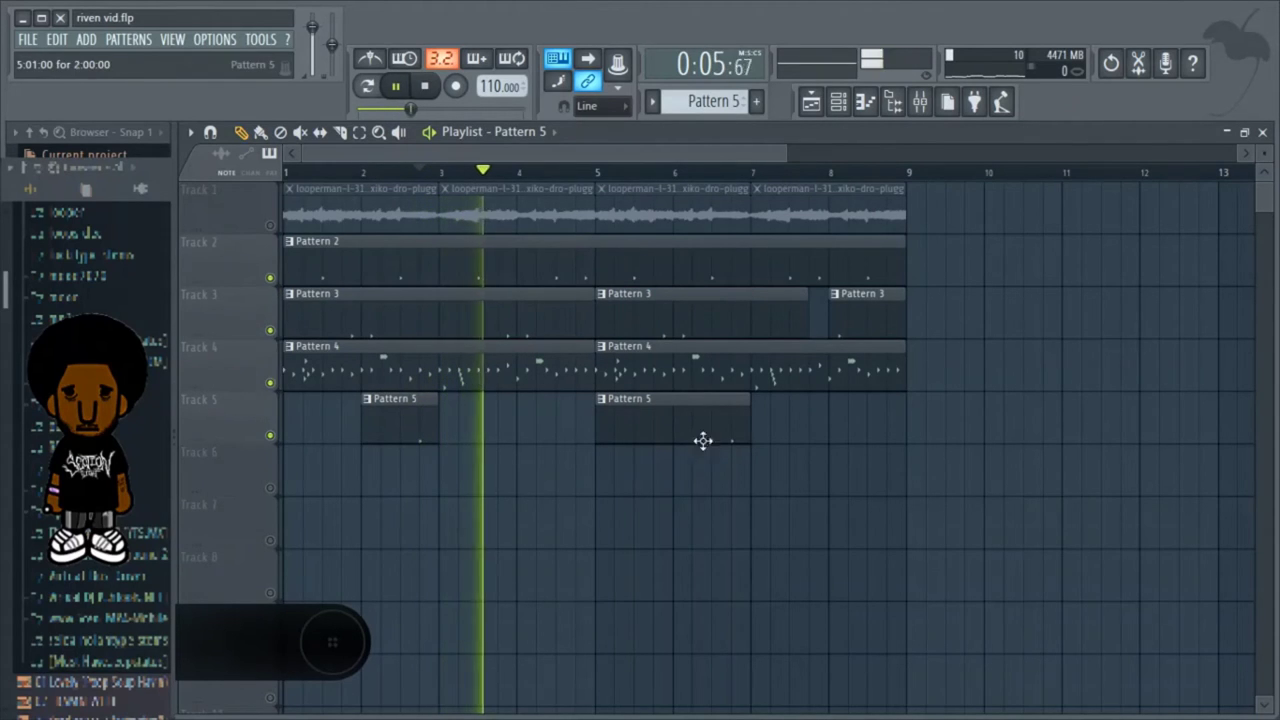
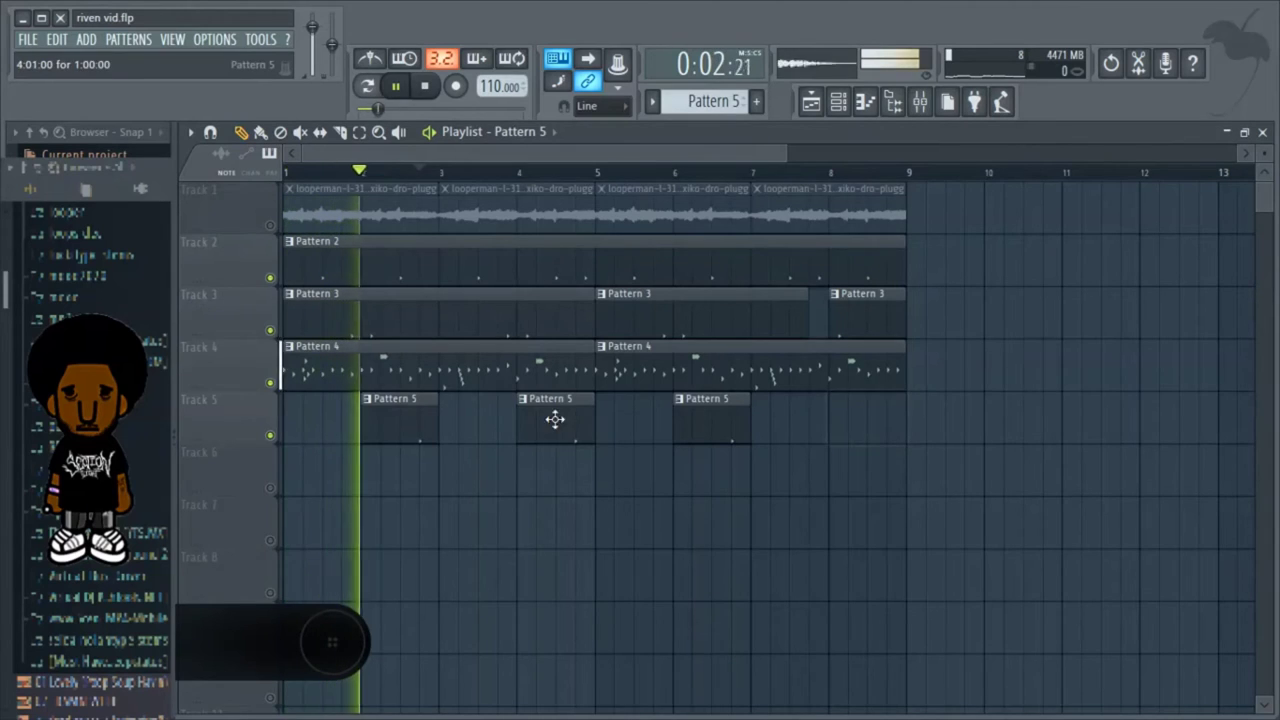
left_click(848, 66)
left_click(657, 73)
Create Pattern 6 and lay one-bar clips on Track 6 at bars 1, 3, 5 and 7 with the loop unmuted.
double_click(645, 92)
key("F1")
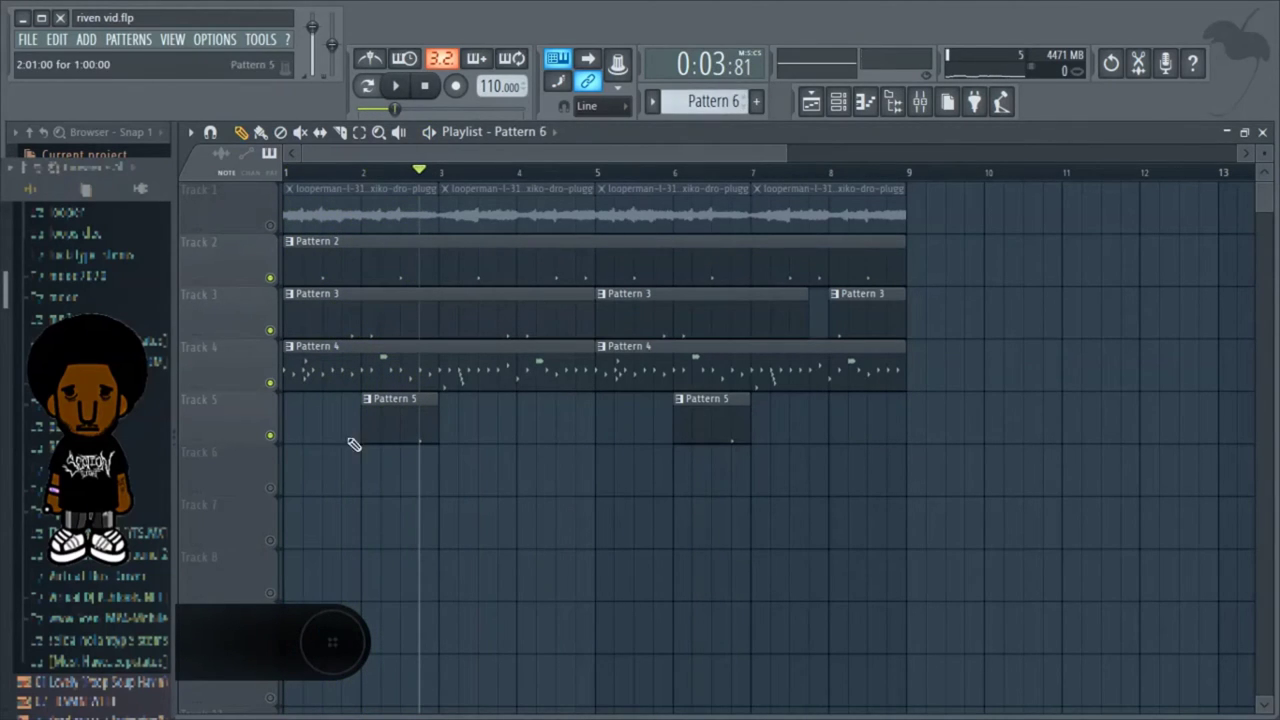
double_click(286, 489)
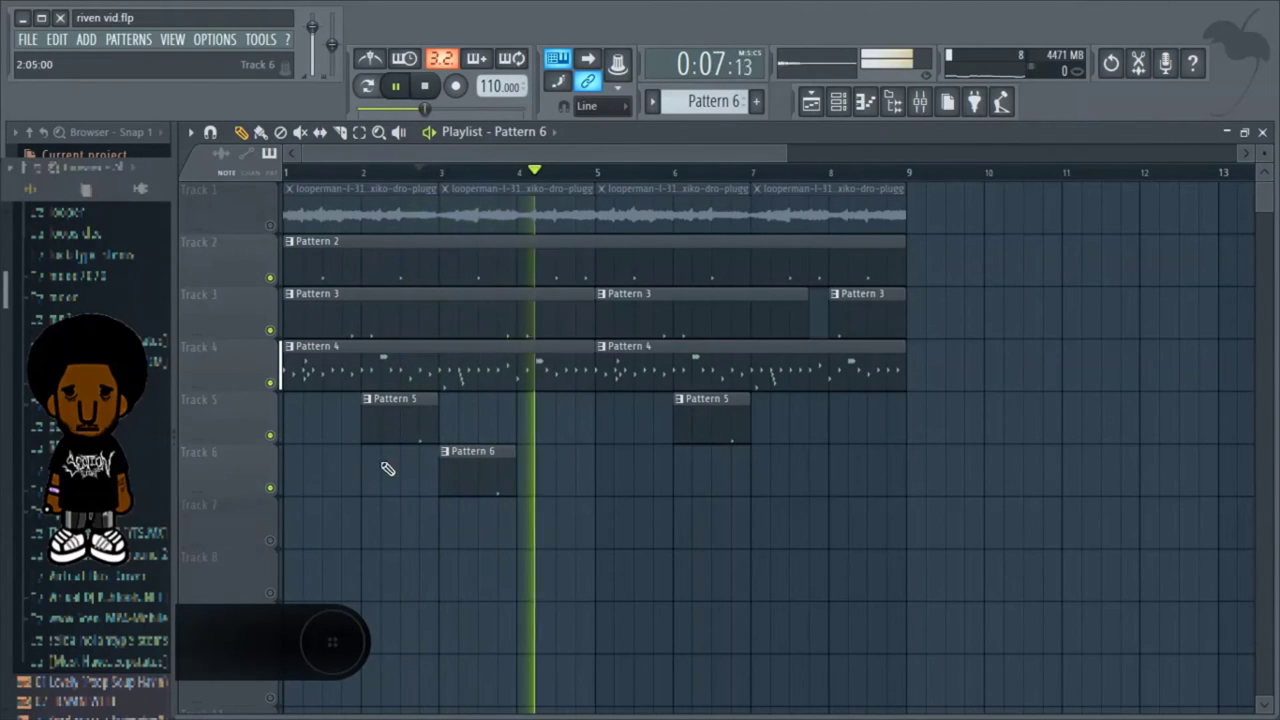
left_click_drag(291, 221, 321, 171)
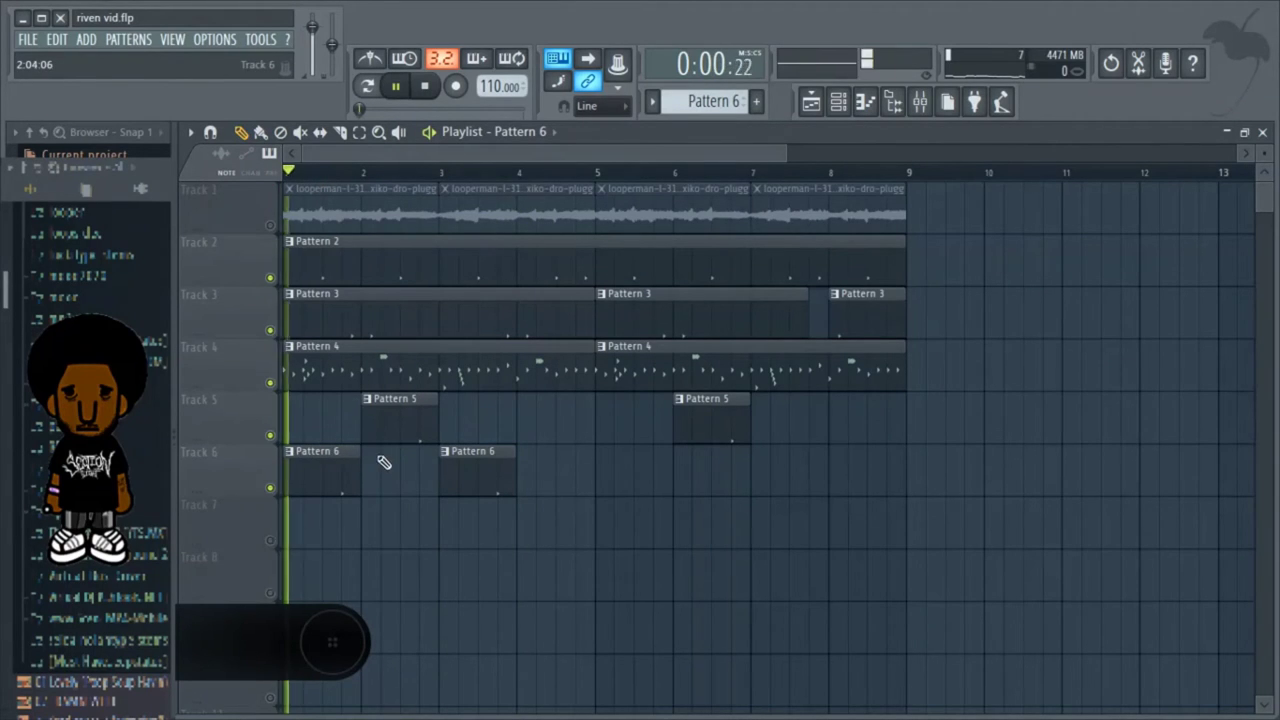
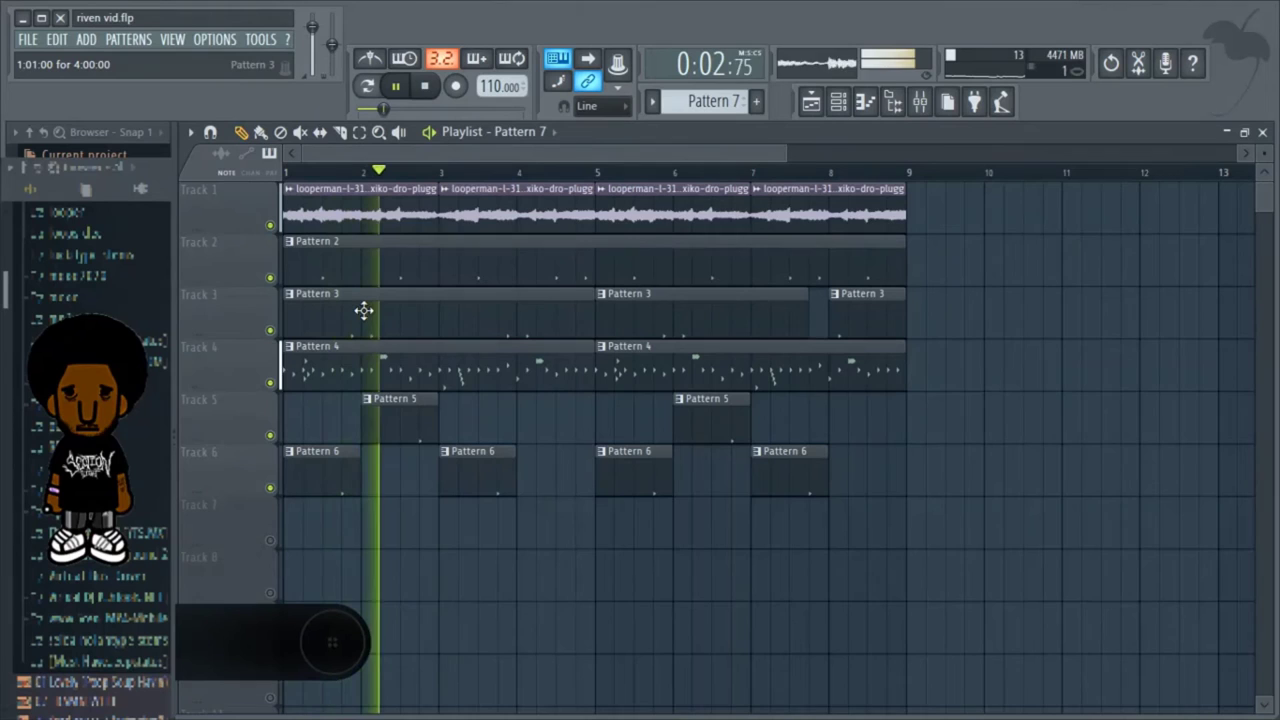
left_click(909, 103)
key("F1")
left_click(344, 137)
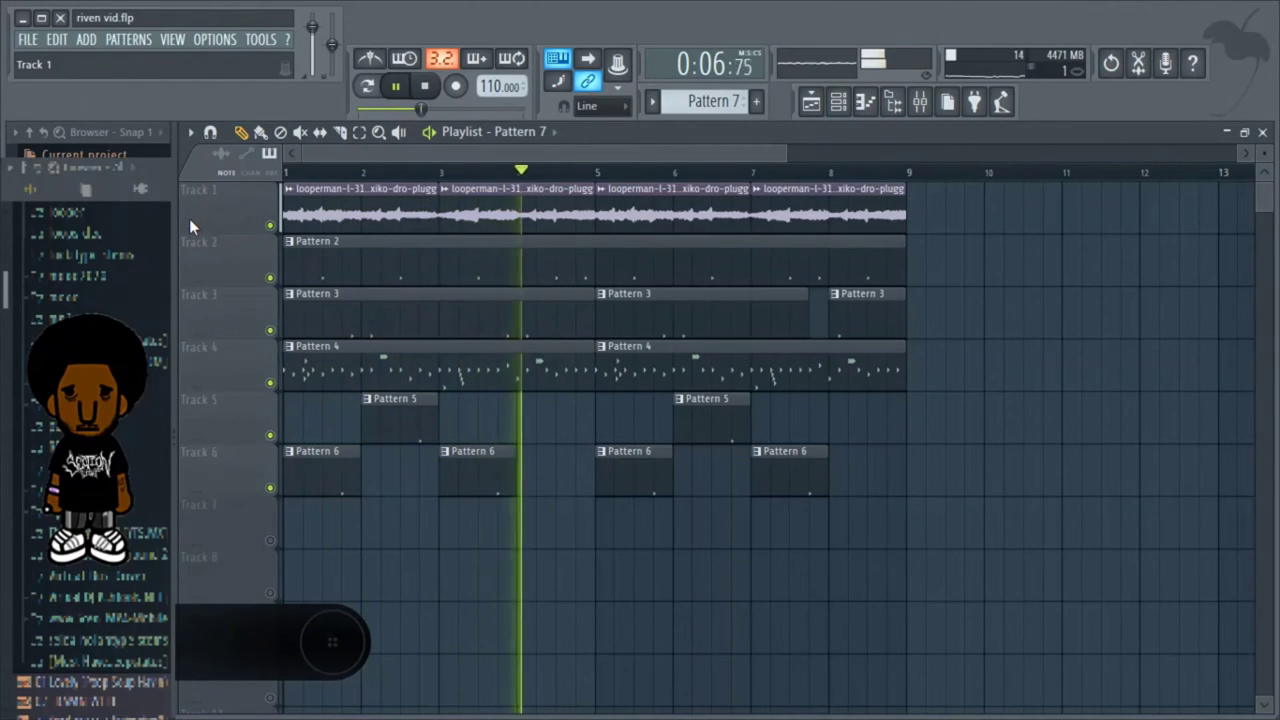
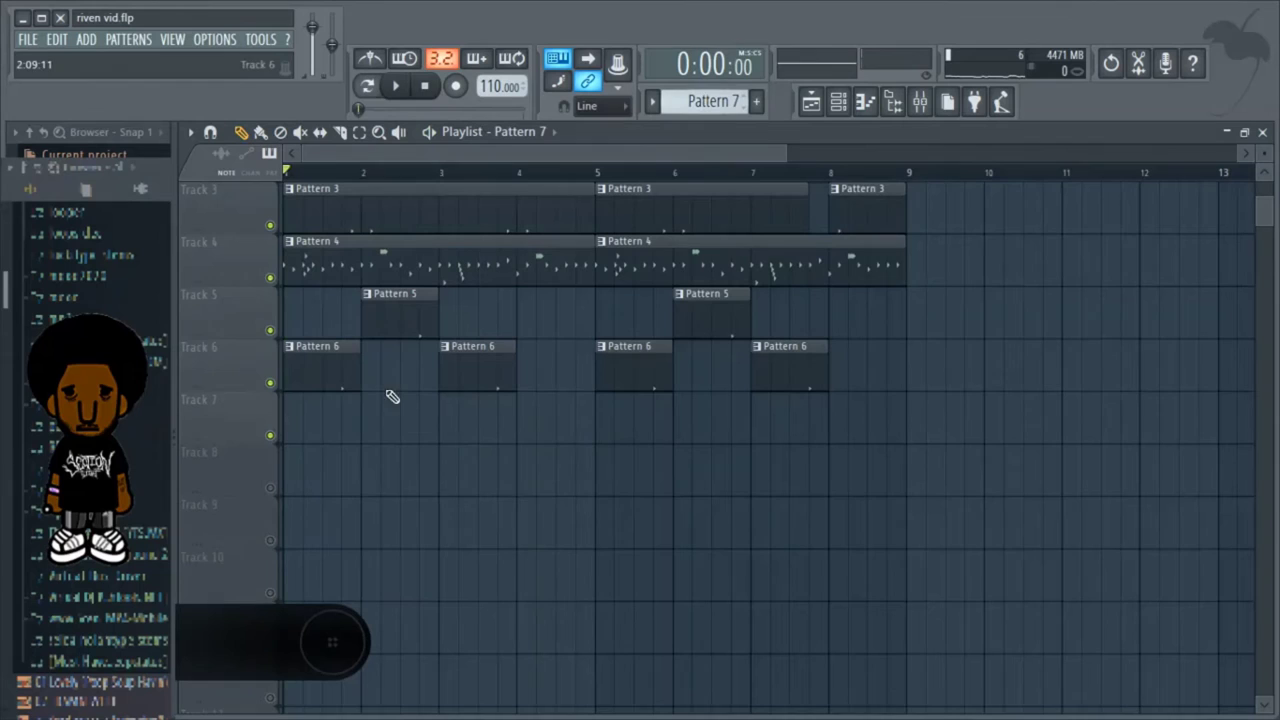
Put a four-bar Pattern 7 clip at bar 1 on Track 7 and bring up Fruity Blood Overdrive on Insert 7.
right_click(287, 395)
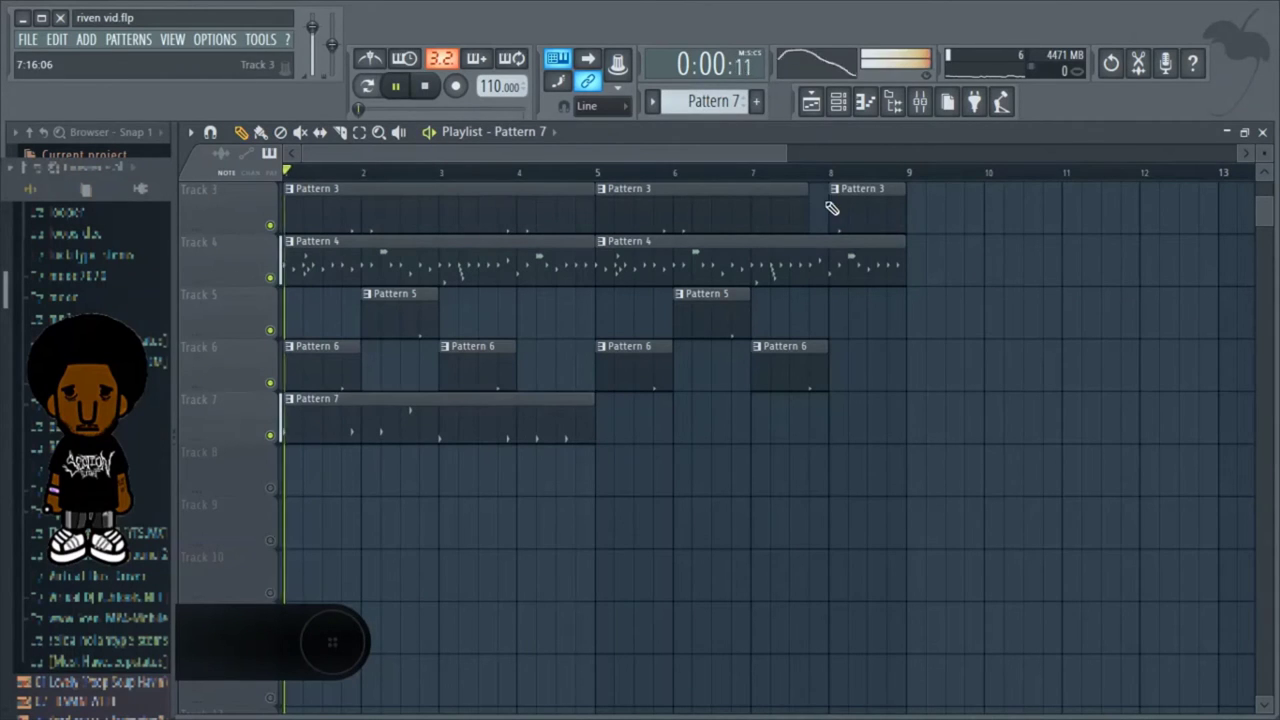
left_click(913, 116)
left_click_drag(502, 192, 467, 209)
left_click_drag(304, 231, 976, 272)
left_click_drag(973, 277, 827, 357)
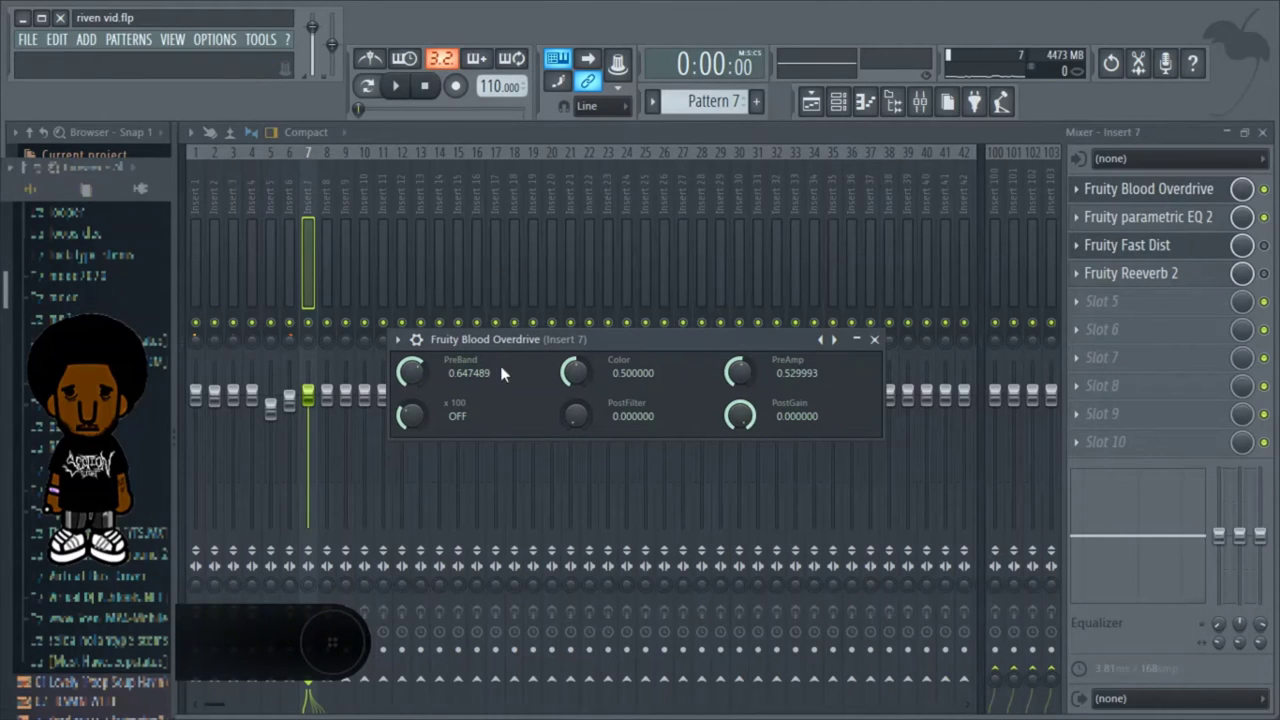
Adjust the Blood Overdrive and raise a band in Fruity Parametric EQ 2 on Insert 7.
left_click(423, 362)
left_click(415, 368)
left_click_drag(639, 328, 710, 307)
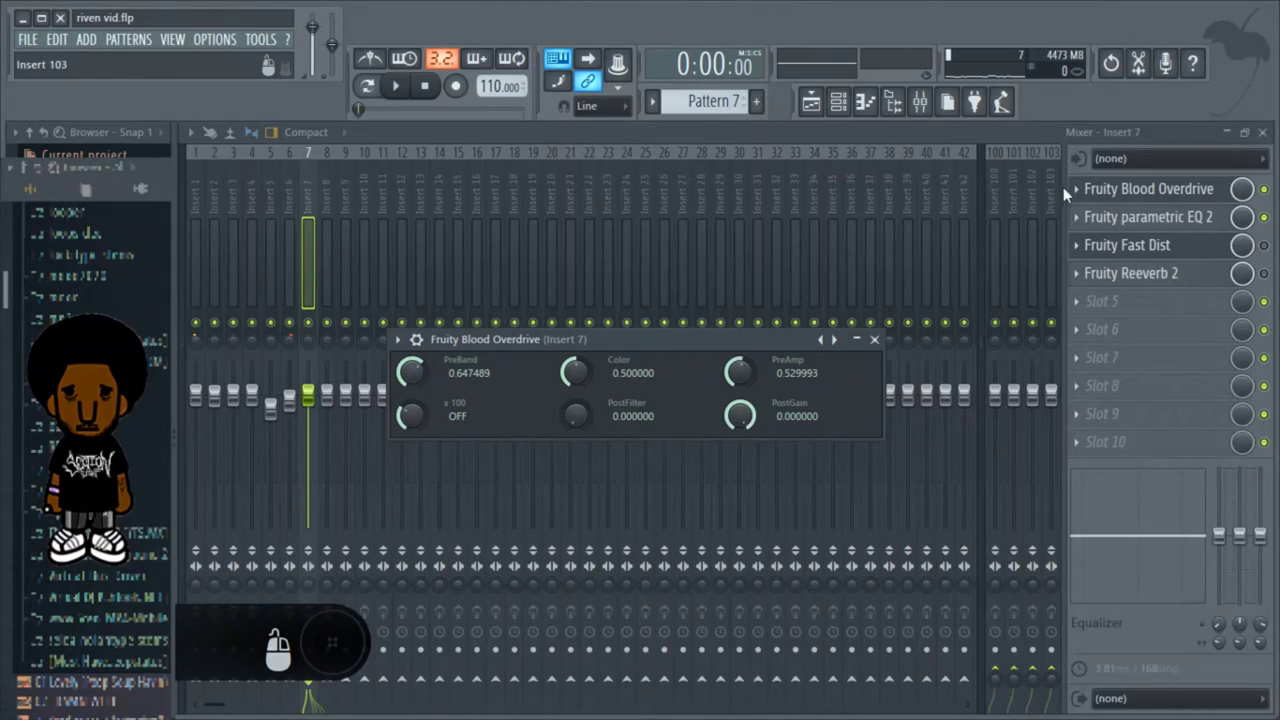
left_click(1158, 218)
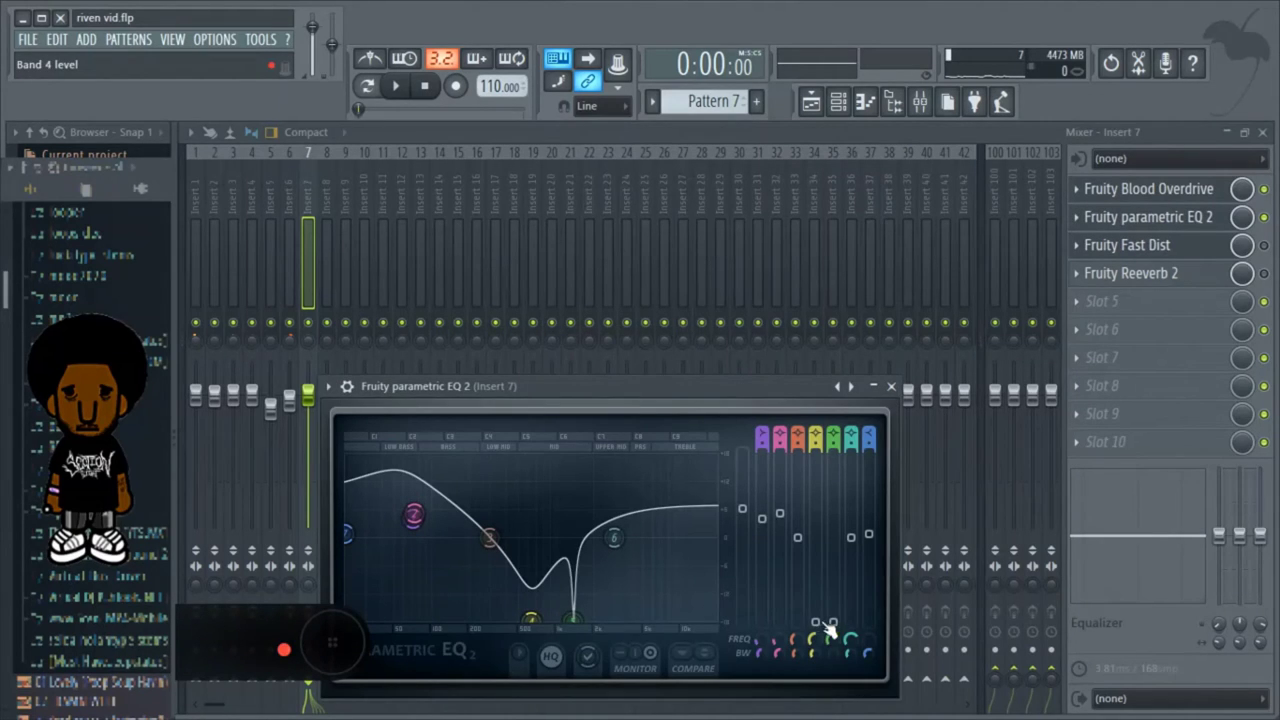
left_click_drag(833, 310, 880, 105)
Look over the rambo 808 sample channel settings and return to the playlist.
left_click(732, 178)
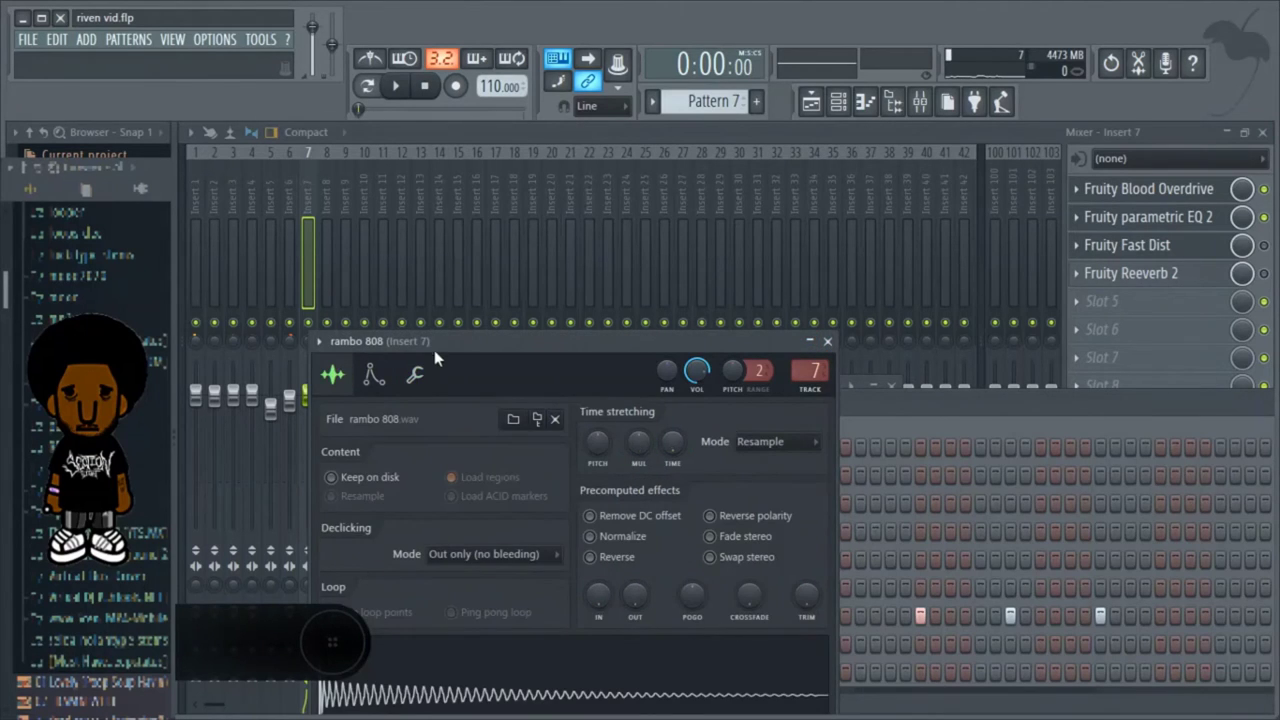
left_click(539, 538)
left_click_drag(525, 584, 915, 466)
left_click_drag(758, 515, 694, 456)
left_click_drag(868, 186, 824, 119)
key("F1")
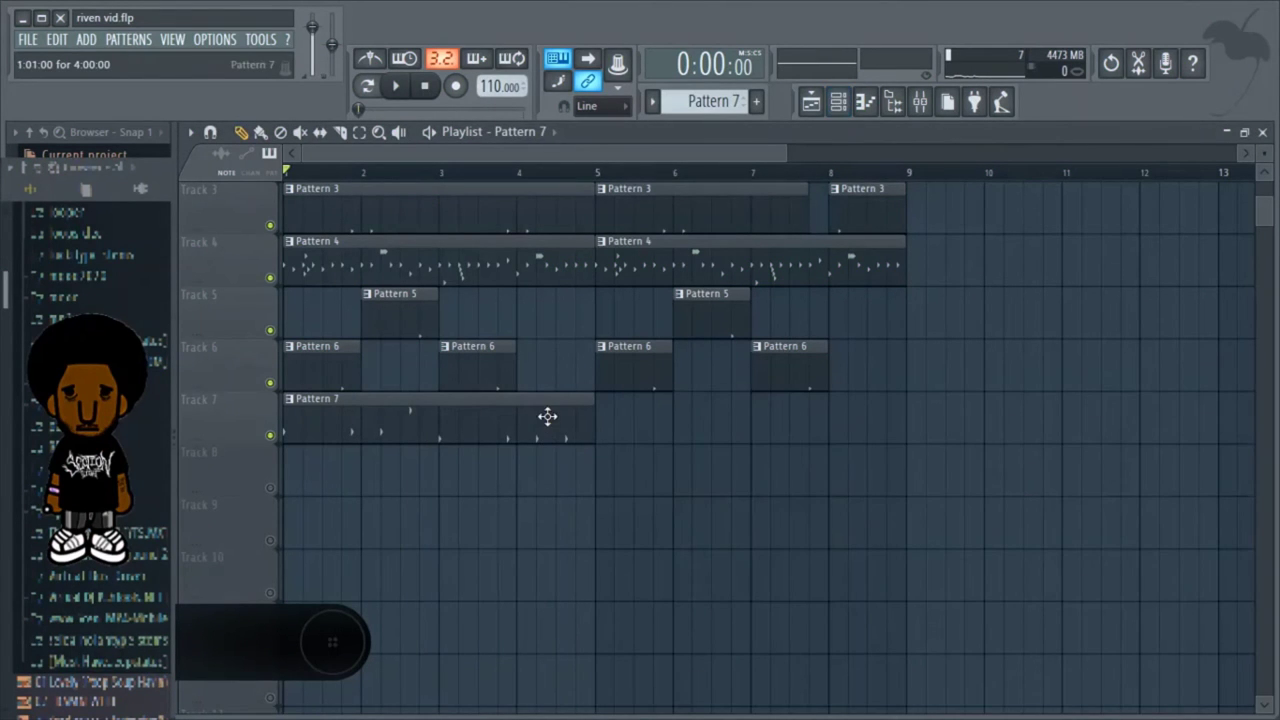
Glance at the mixer during playback and return to the playlist.
left_click_drag(910, 107, 923, 116)
key("F1")
left_click(953, 101)
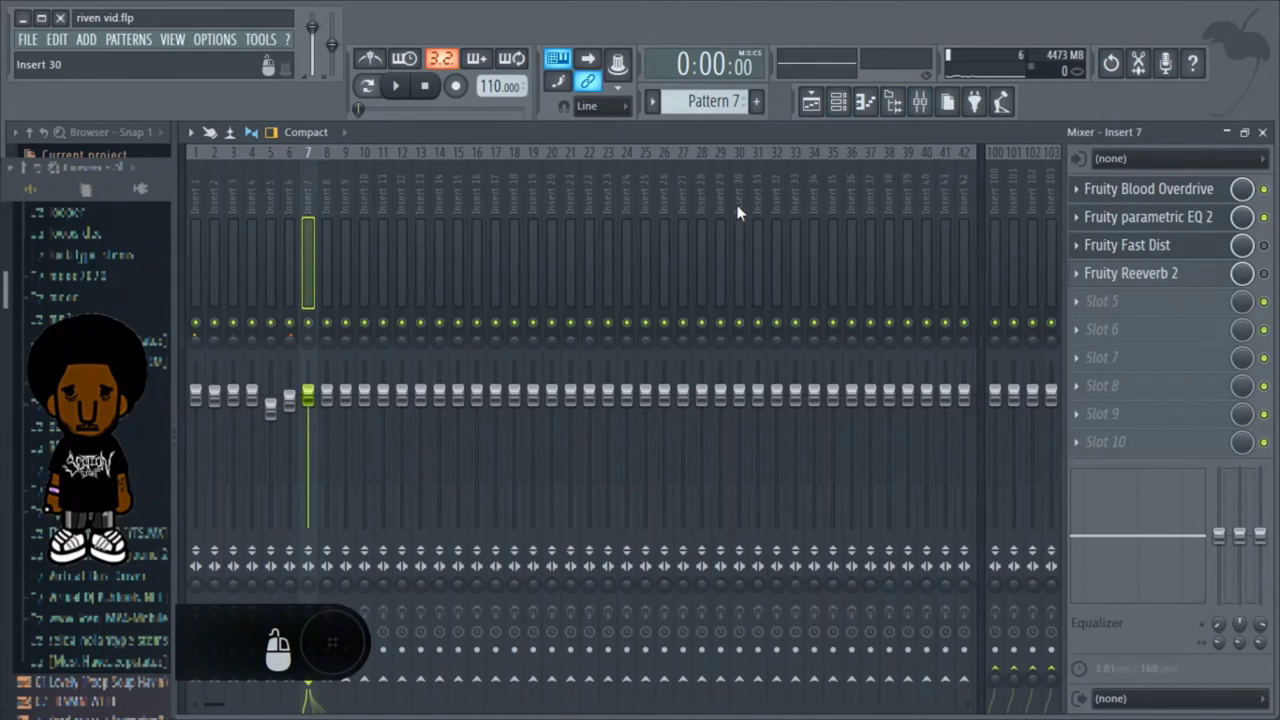
key("F1")
Silence the other tracks so Track 7 plays alone and add a second Pattern 7 clip at bar 5.
left_click(285, 231)
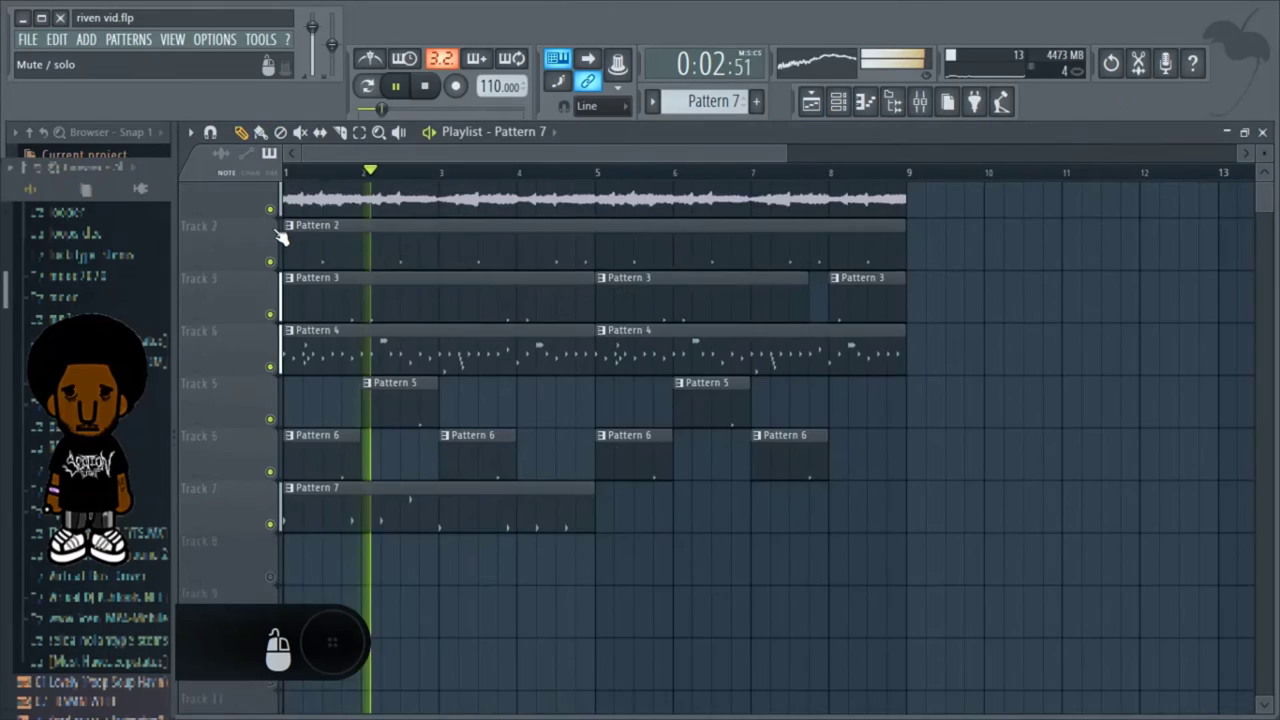
left_click(287, 229)
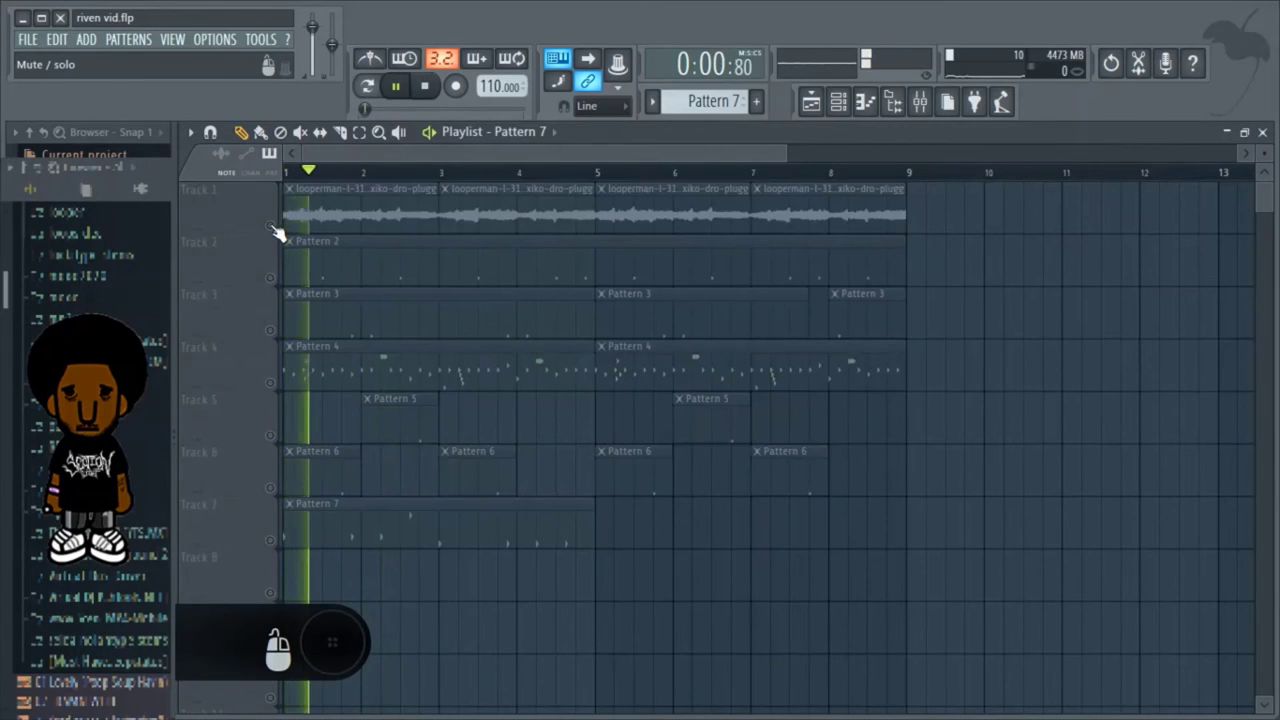
left_click(276, 491)
left_click(292, 554)
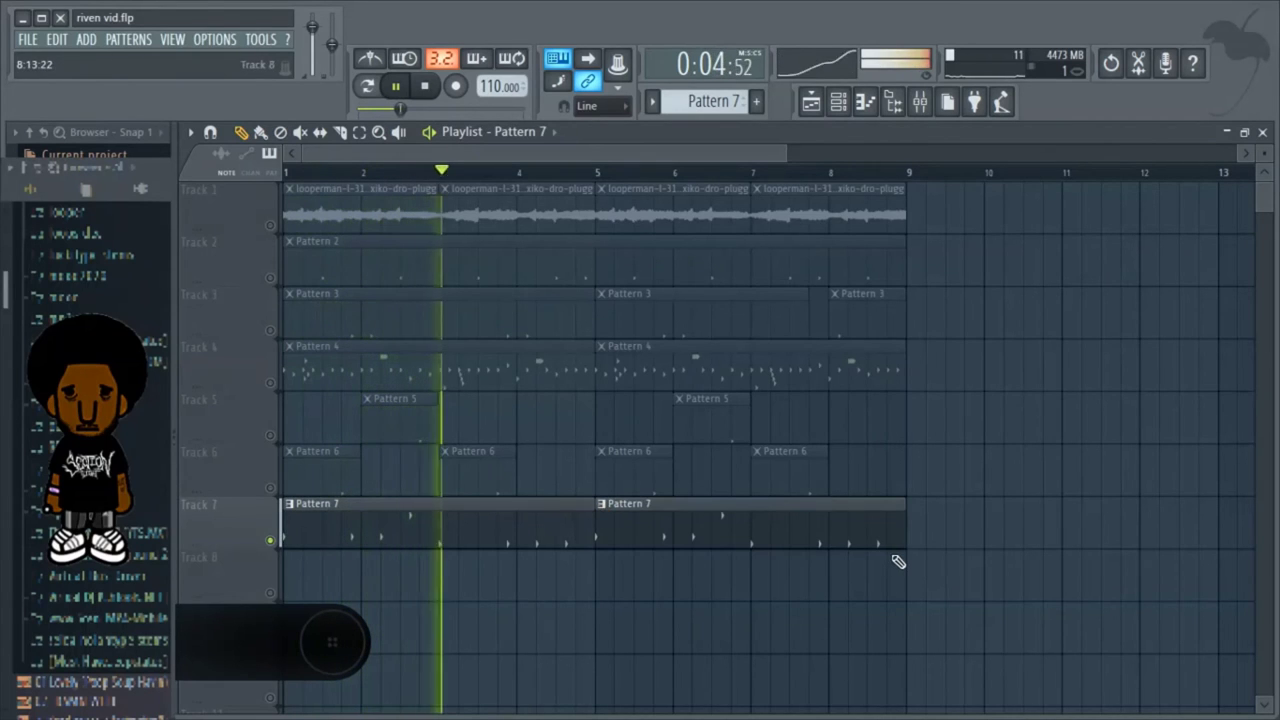
Bring up the mixer with insert 7 selected to show its effect slots.
key("F1")
left_click_drag(926, 89, 934, 117)
key("F1")
left_click(949, 125)
Load Fruity parametric EQ 2 on insert 7 and reshape one of its bands.
right_click(1193, 167)
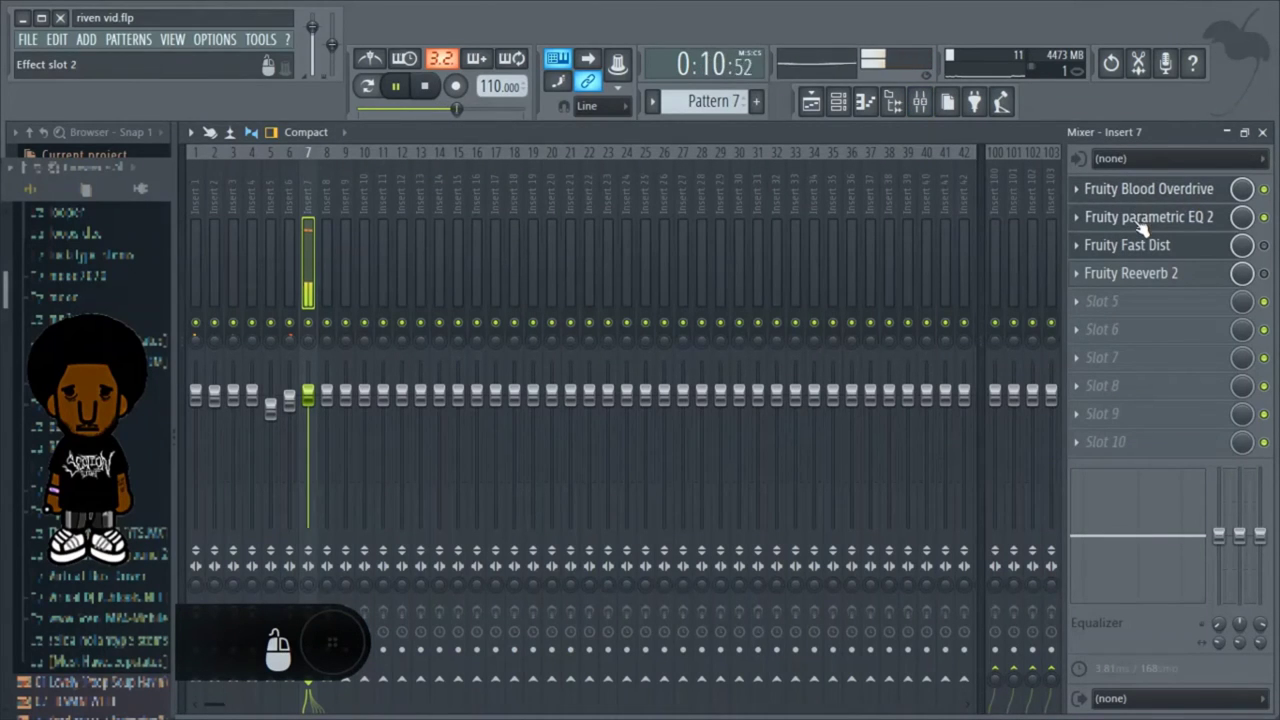
left_click(1142, 224)
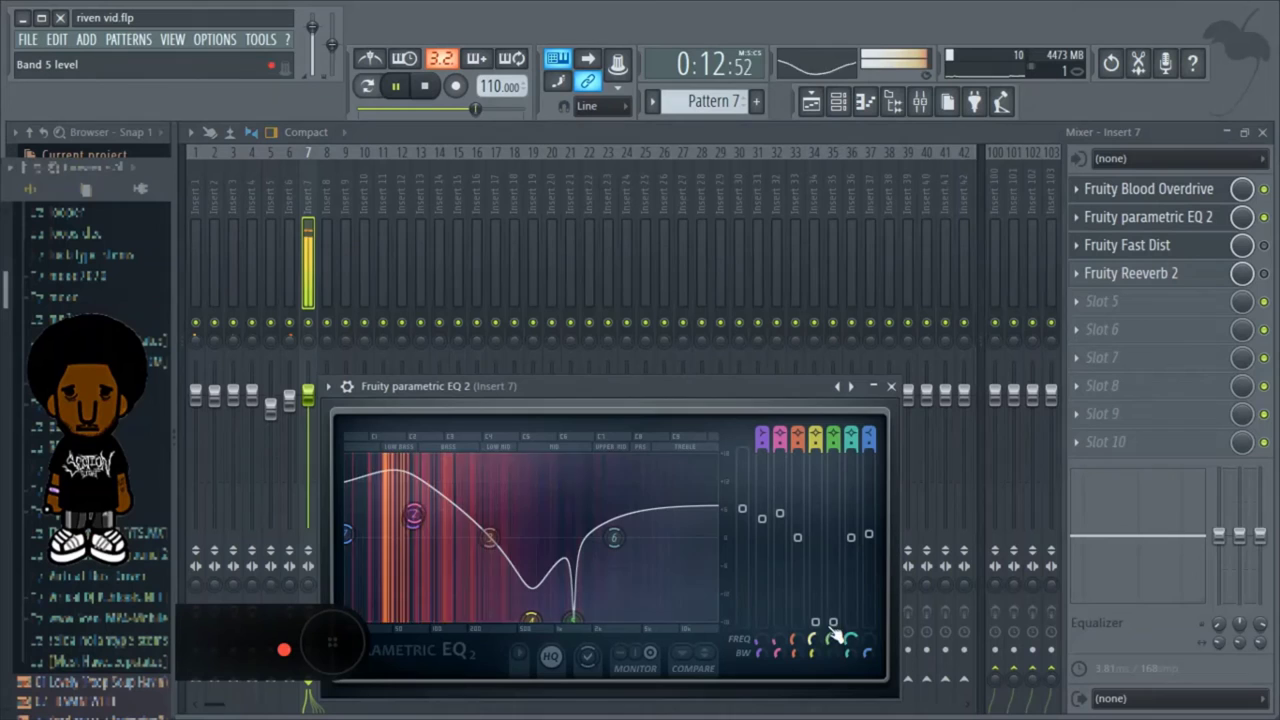
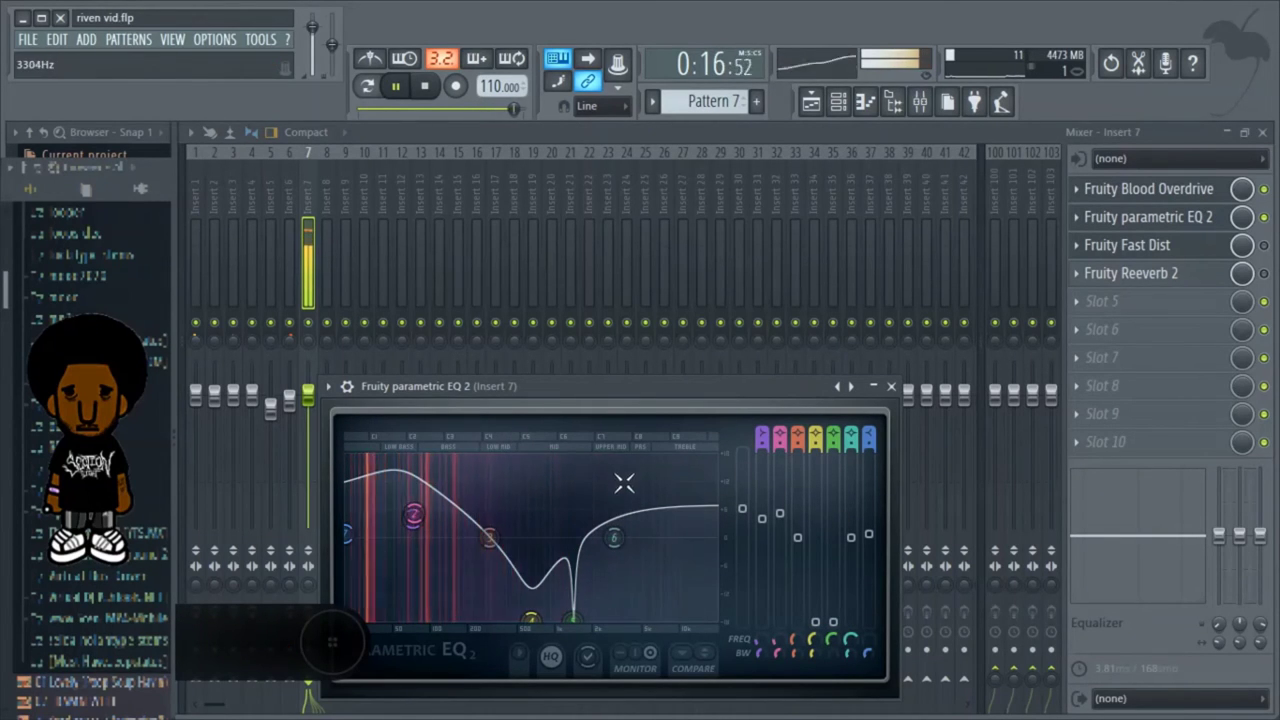
left_click_drag(1148, 381, 1259, 254)
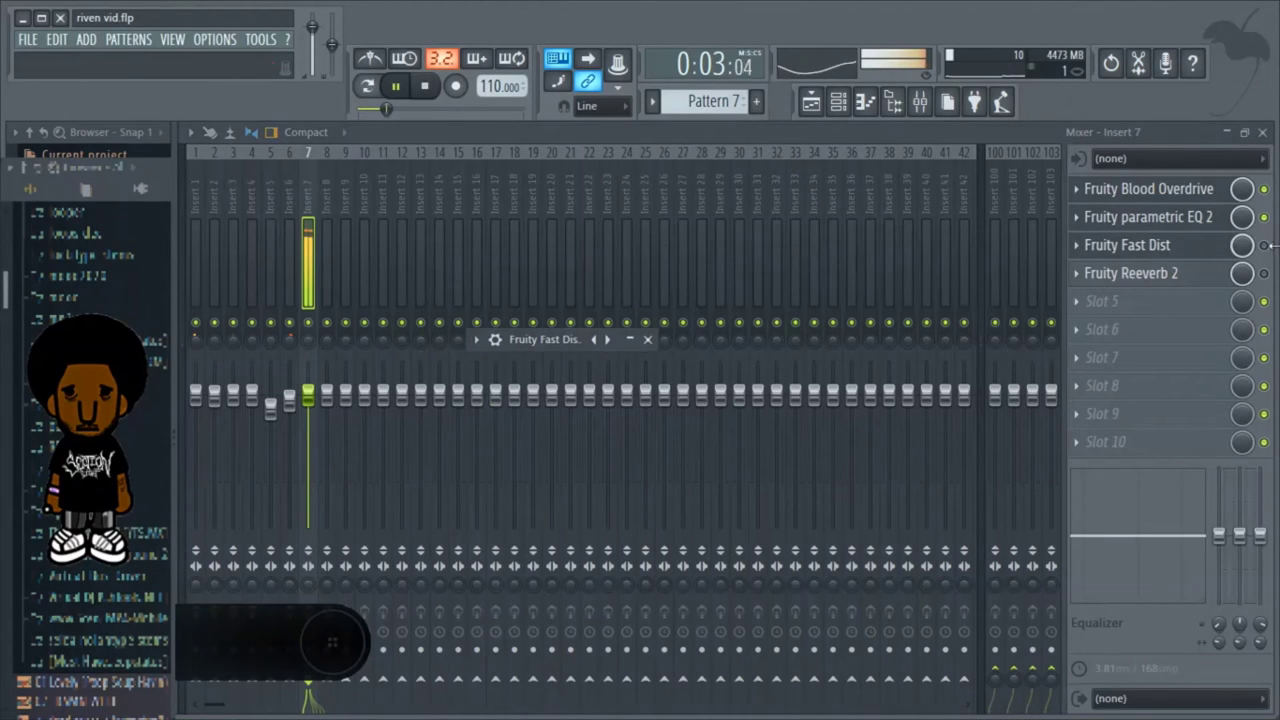
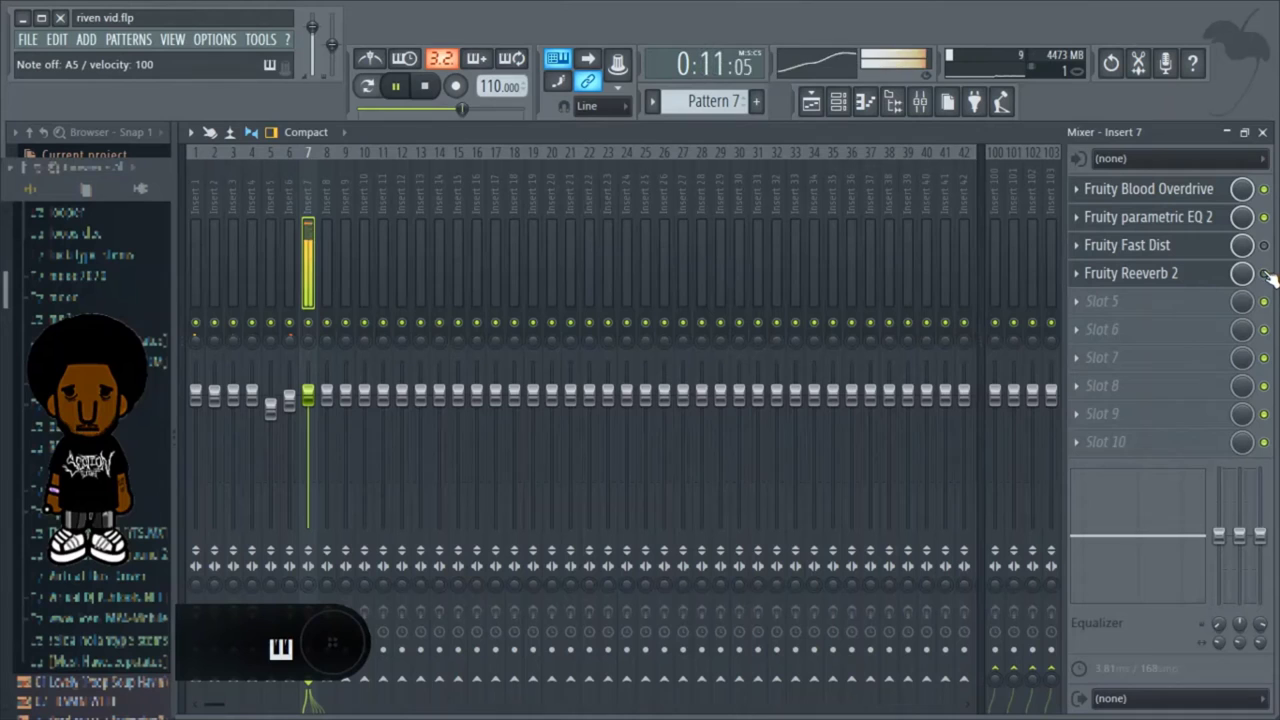
Add Fruity Reeverb 2 to insert 7 and pull its wet level down.
right_click(1221, 290)
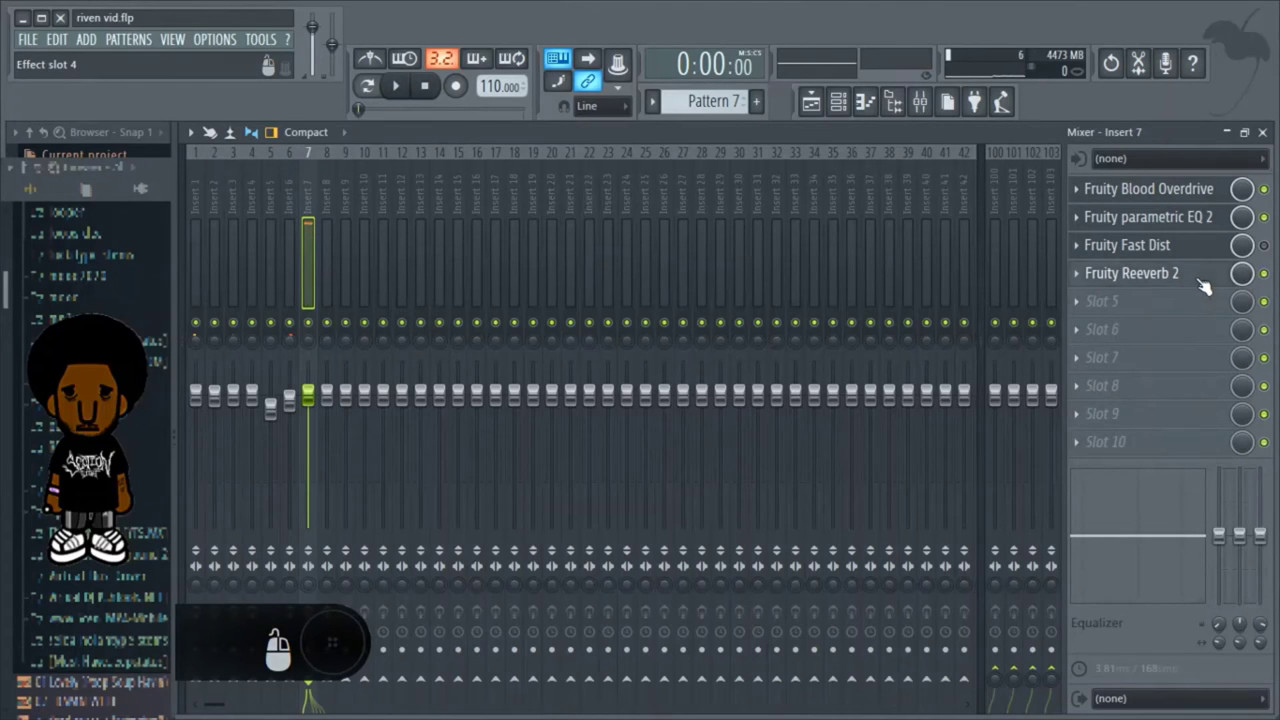
type("aspect")
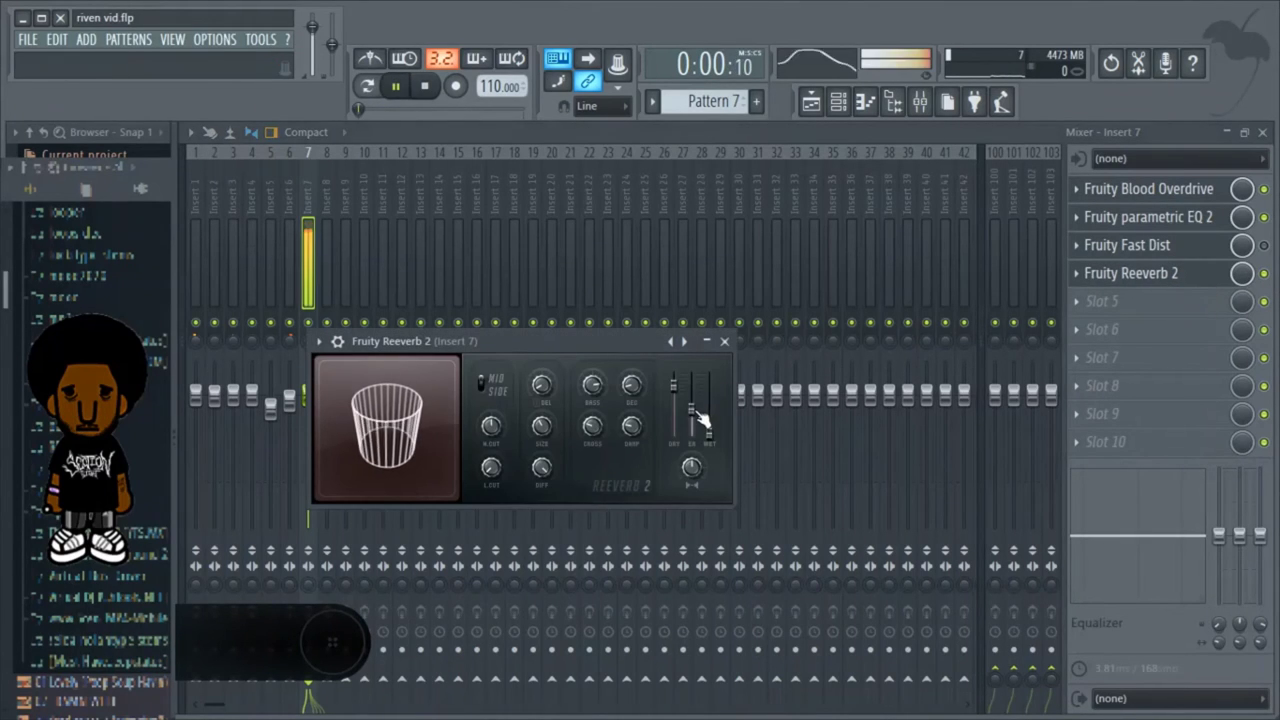
left_click_drag(1168, 335, 1028, 194)
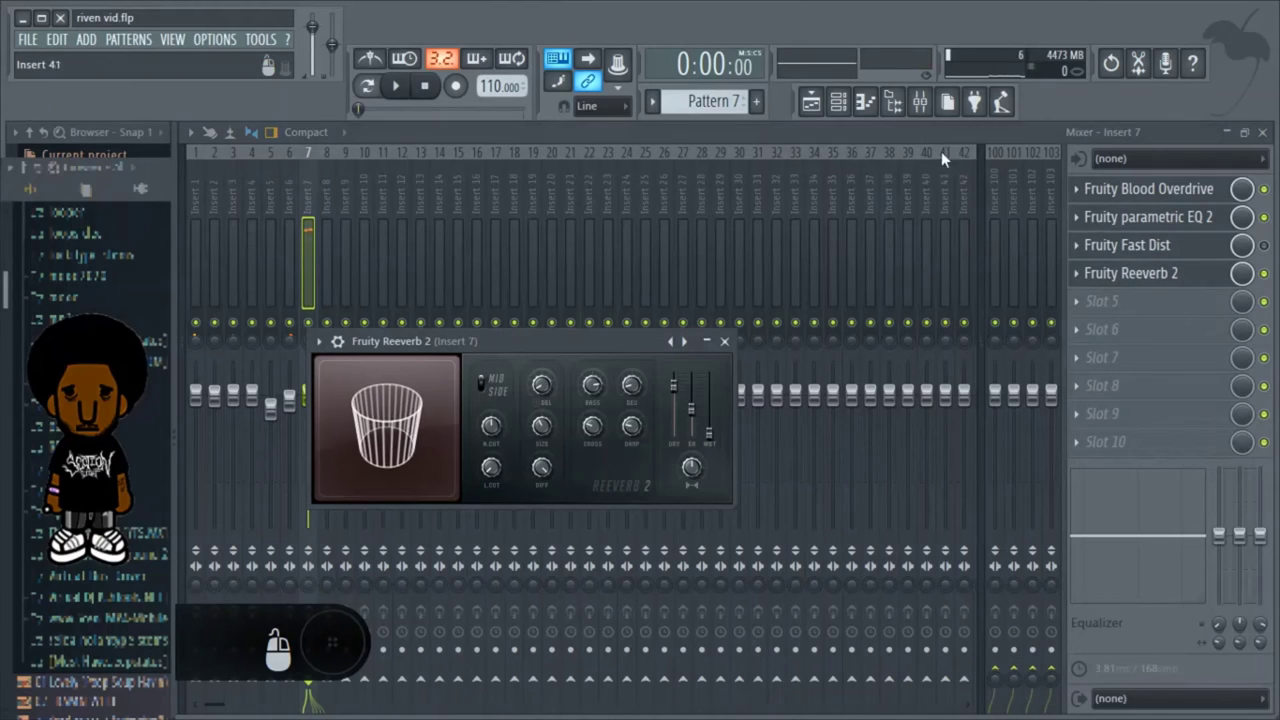
left_click_drag(1171, 376, 796, 114)
Tweak insert 7's overdrive, distortion and reverb controls while the pattern plays.
key("F1")
left_click(804, 113)
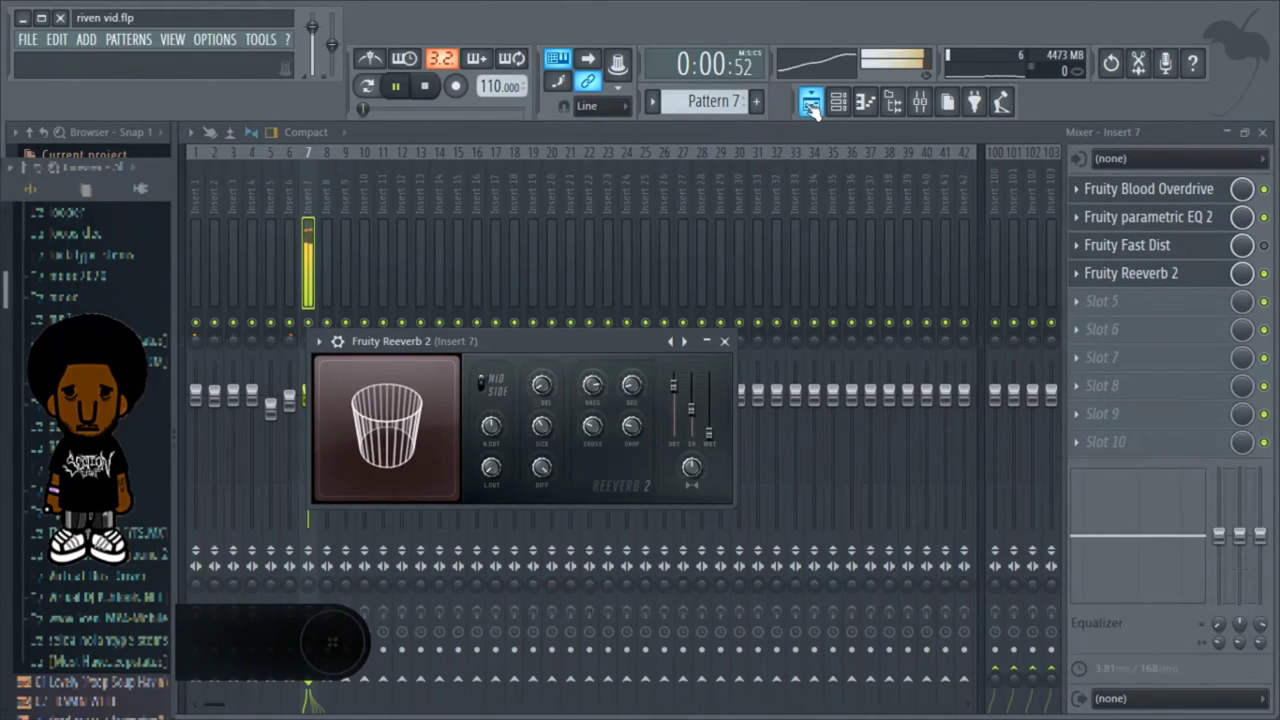
left_click_drag(857, 165, 804, 384)
left_click_drag(1127, 389, 1240, 308)
left_click_drag(1219, 285, 1026, 287)
left_click_drag(814, 229, 807, 111)
key("F1")
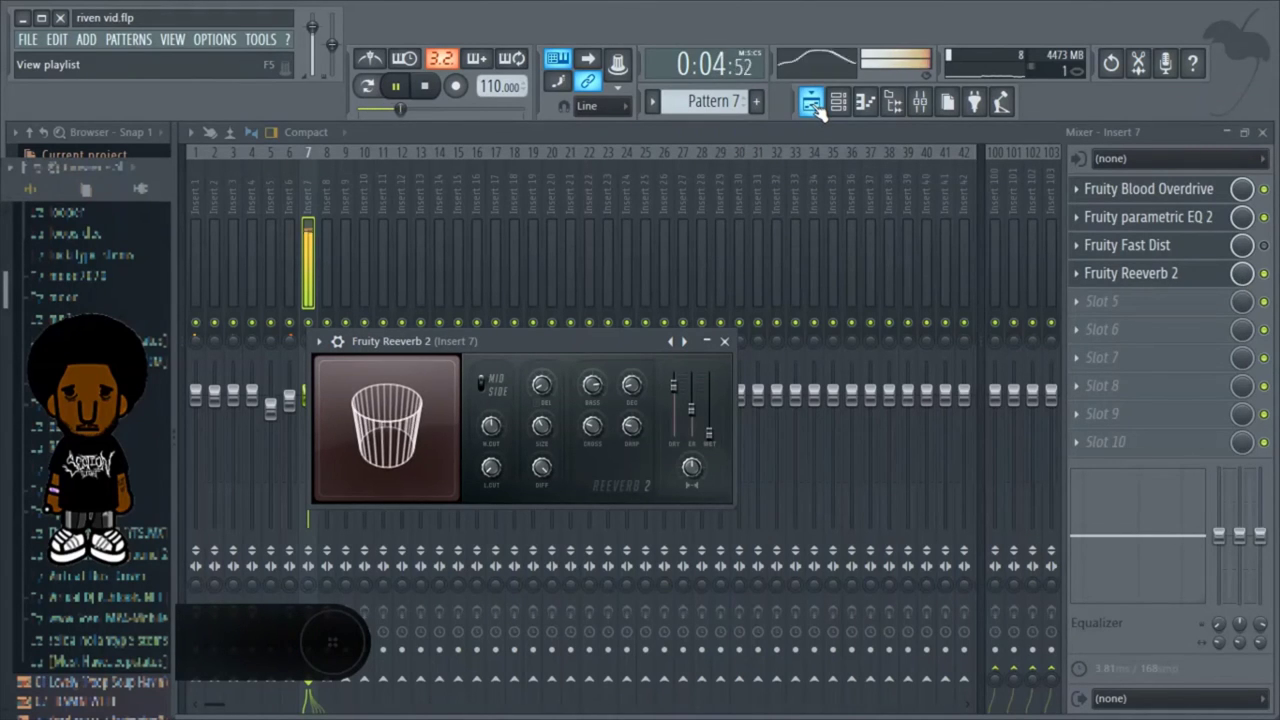
Return to the playlist and start playback.
left_click(1045, 176)
key("F1")
left_click(795, 96)
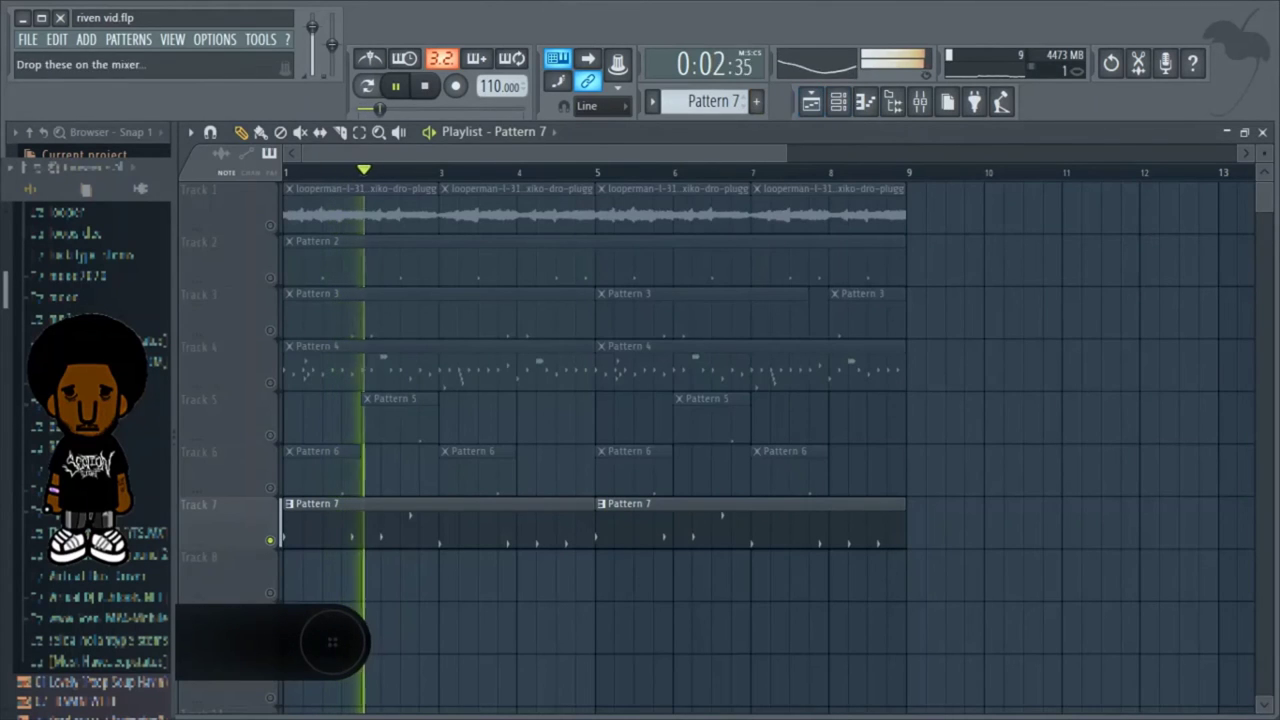
Unmute tracks 2, 3, 4, 5 and 6 so the drums and 808 play with Pattern 7.
left_click(285, 435)
left_click(280, 382)
left_click_drag(287, 323, 272, 345)
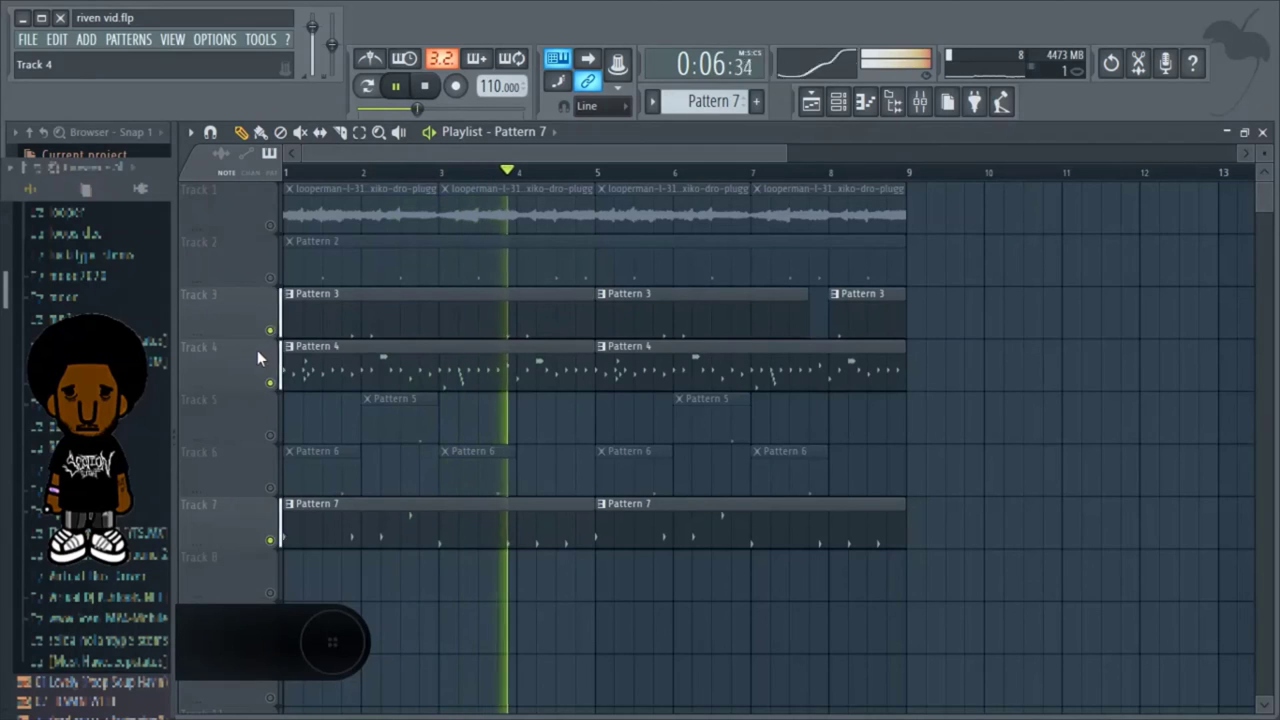
left_click(282, 281)
left_click_drag(271, 274, 271, 304)
left_click_drag(271, 343, 280, 402)
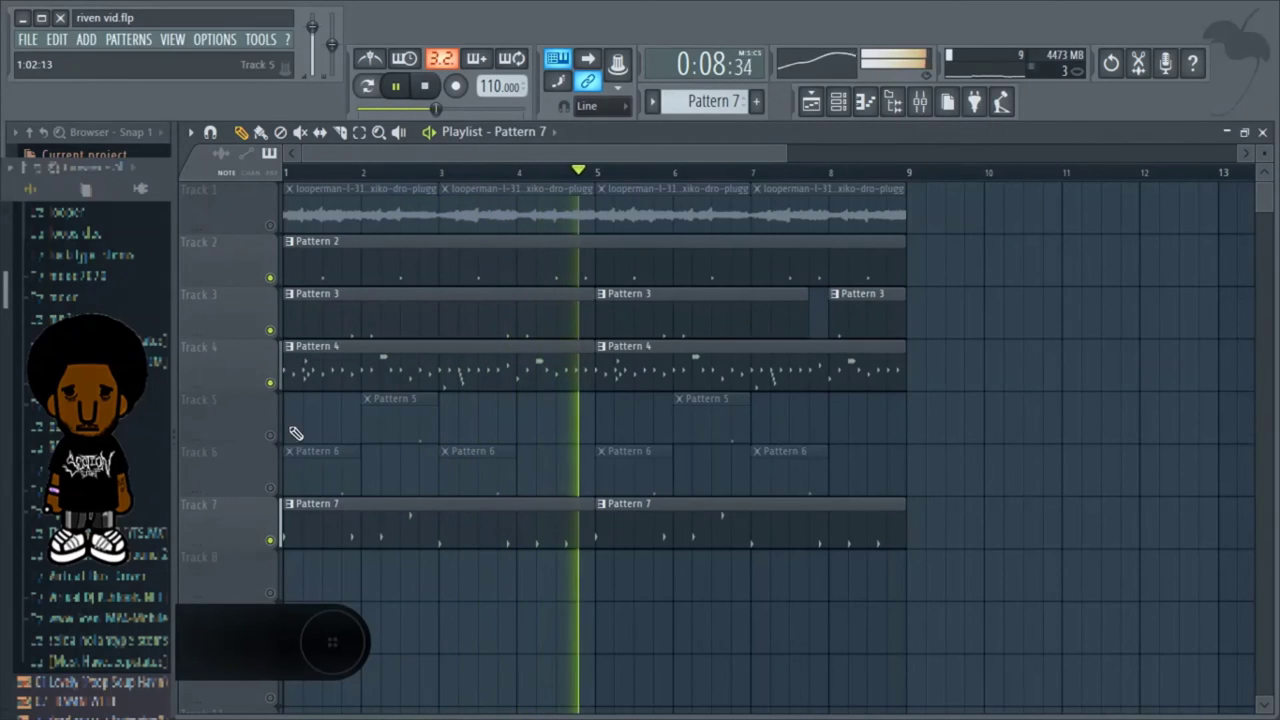
left_click(291, 434)
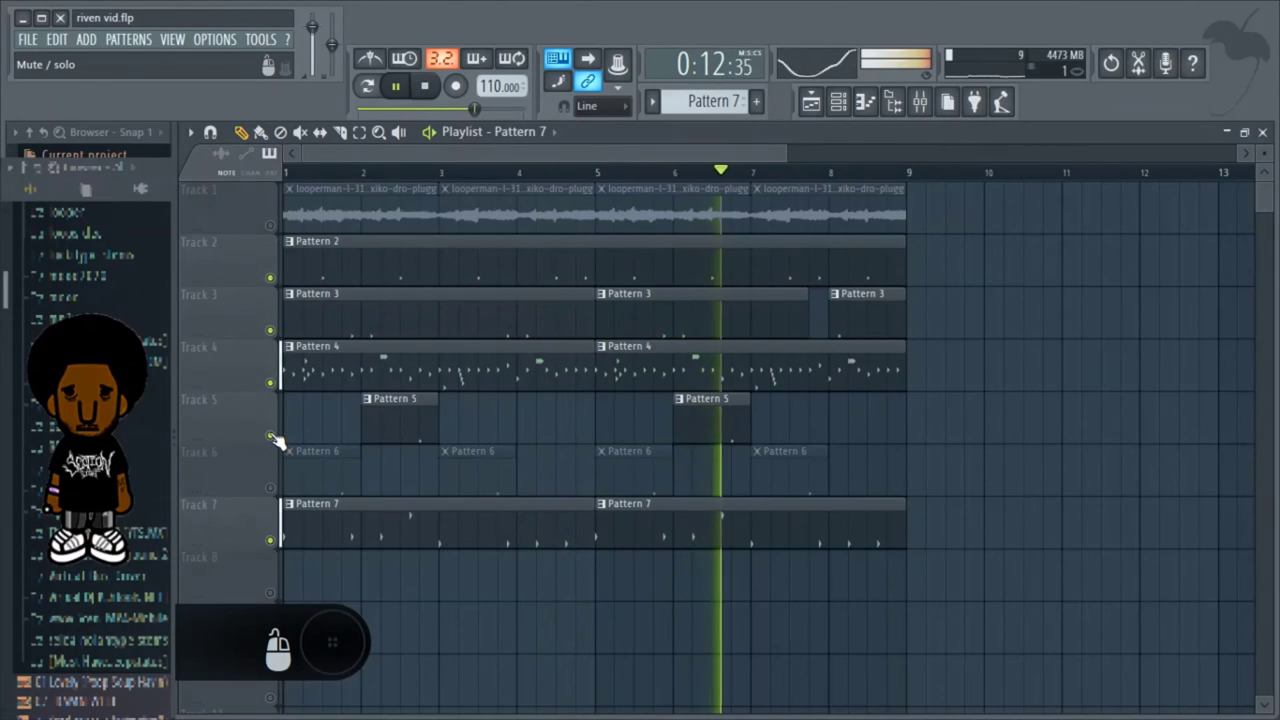
left_click(282, 493)
left_click(292, 501)
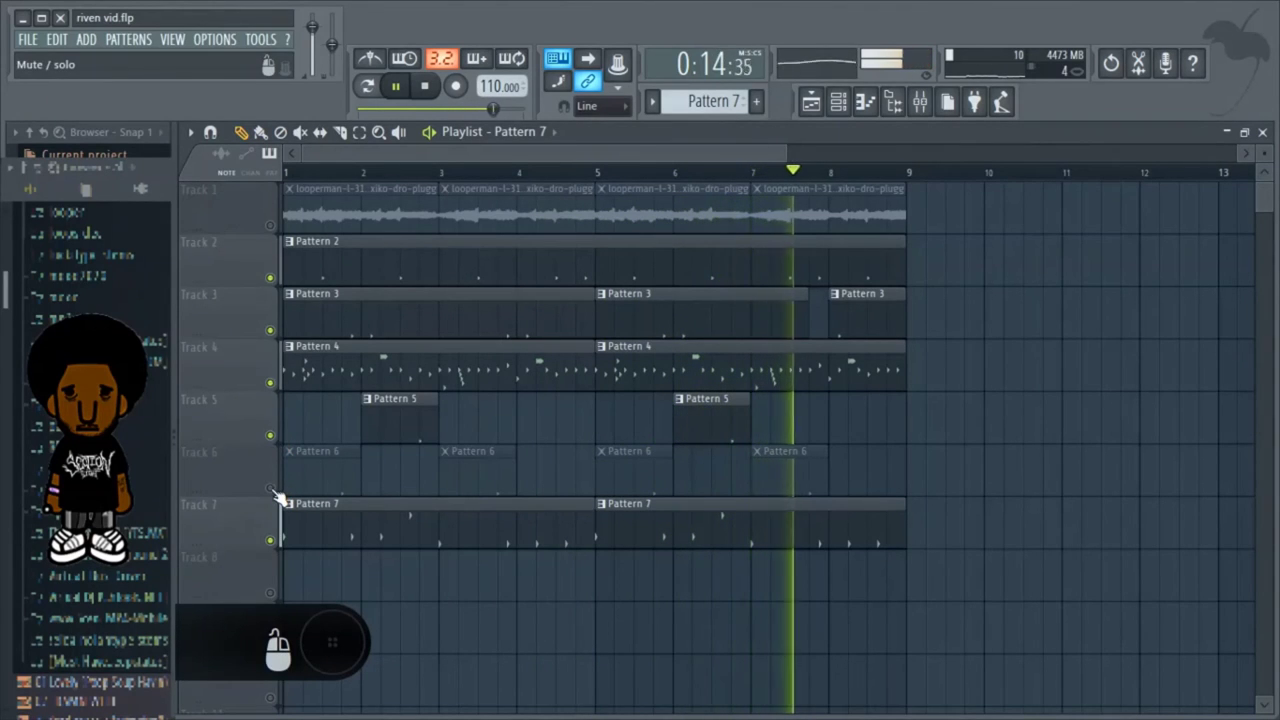
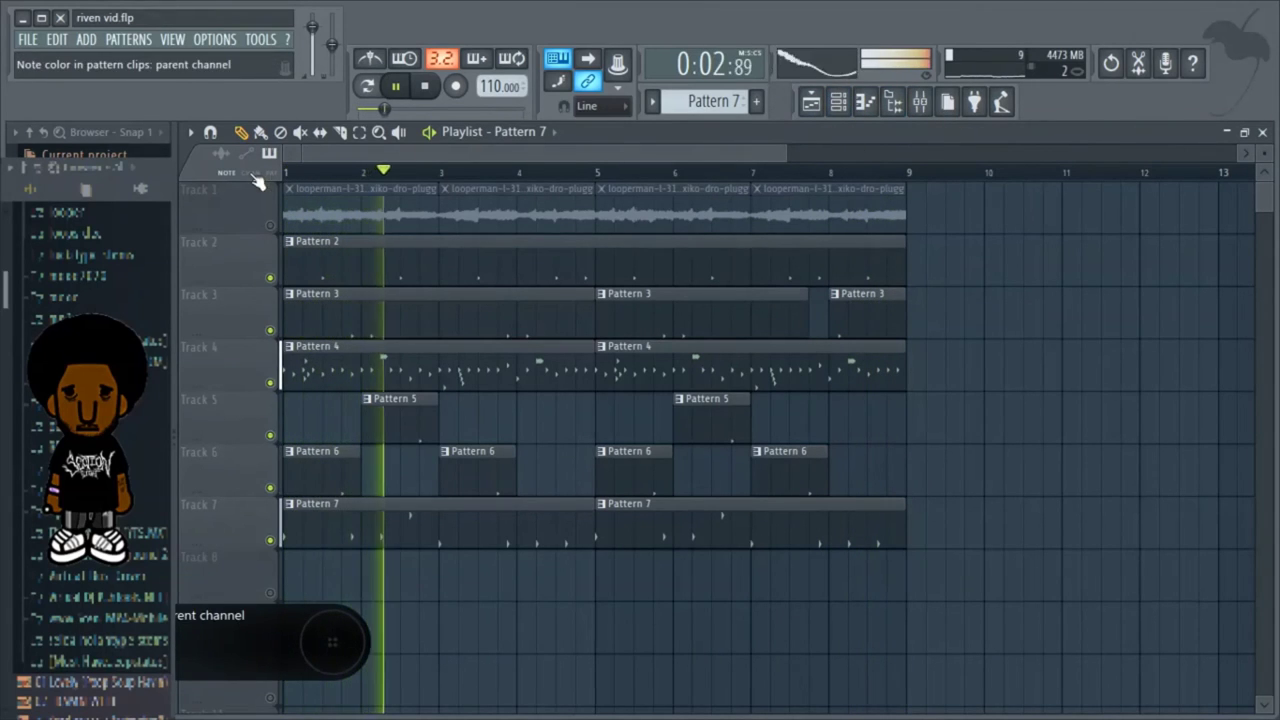
Listen to all seven tracks together, then stop playback at the start.
left_click(281, 217)
double_click(968, 105)
key("F1")
left_click(951, 126)
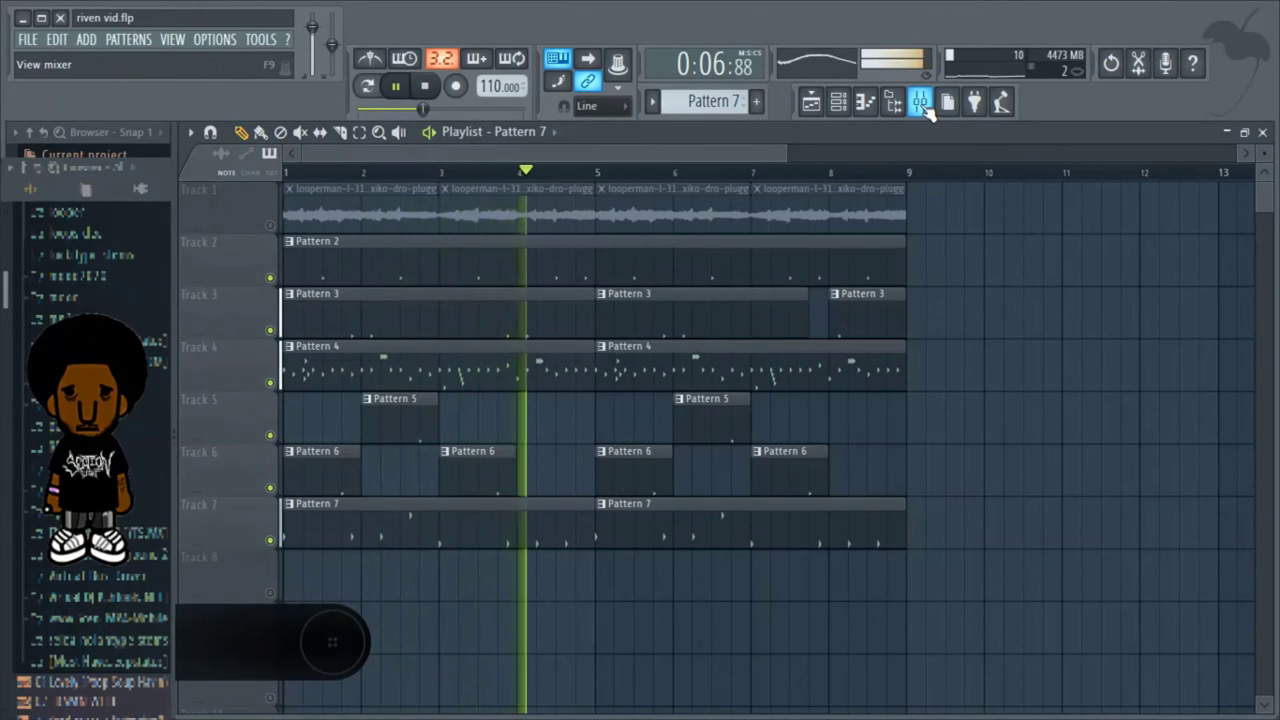
left_click(897, 119)
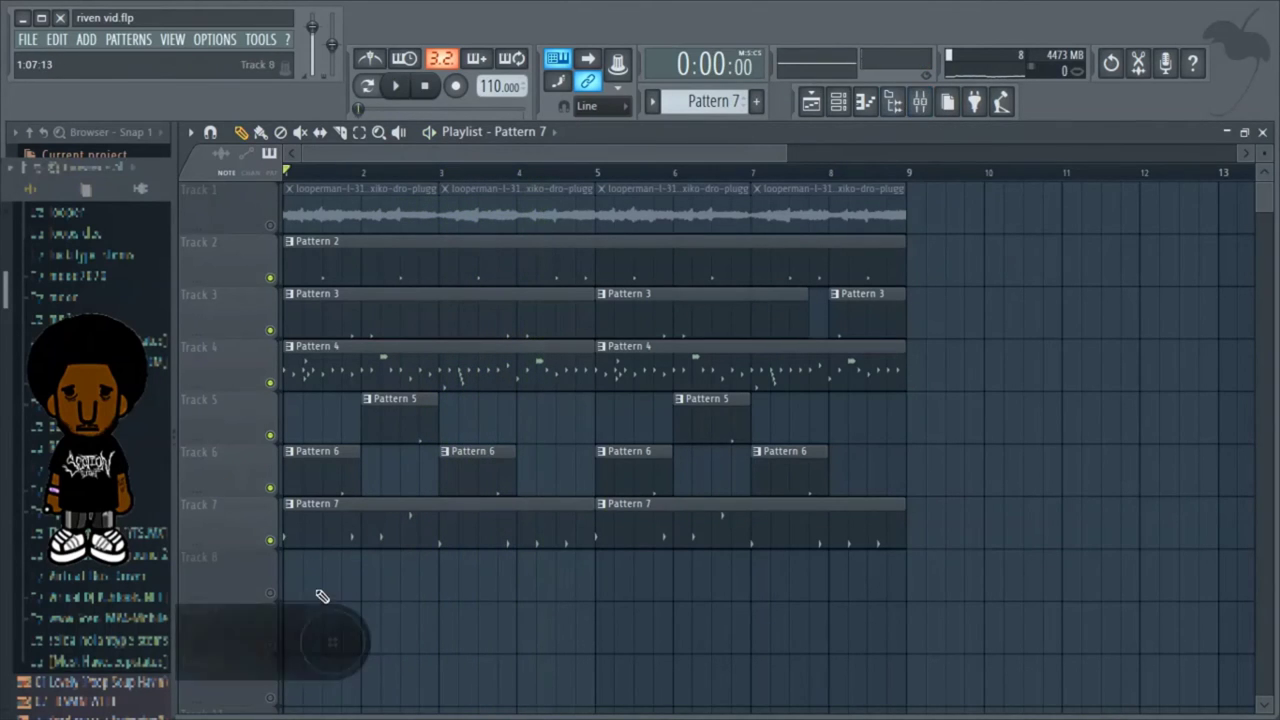
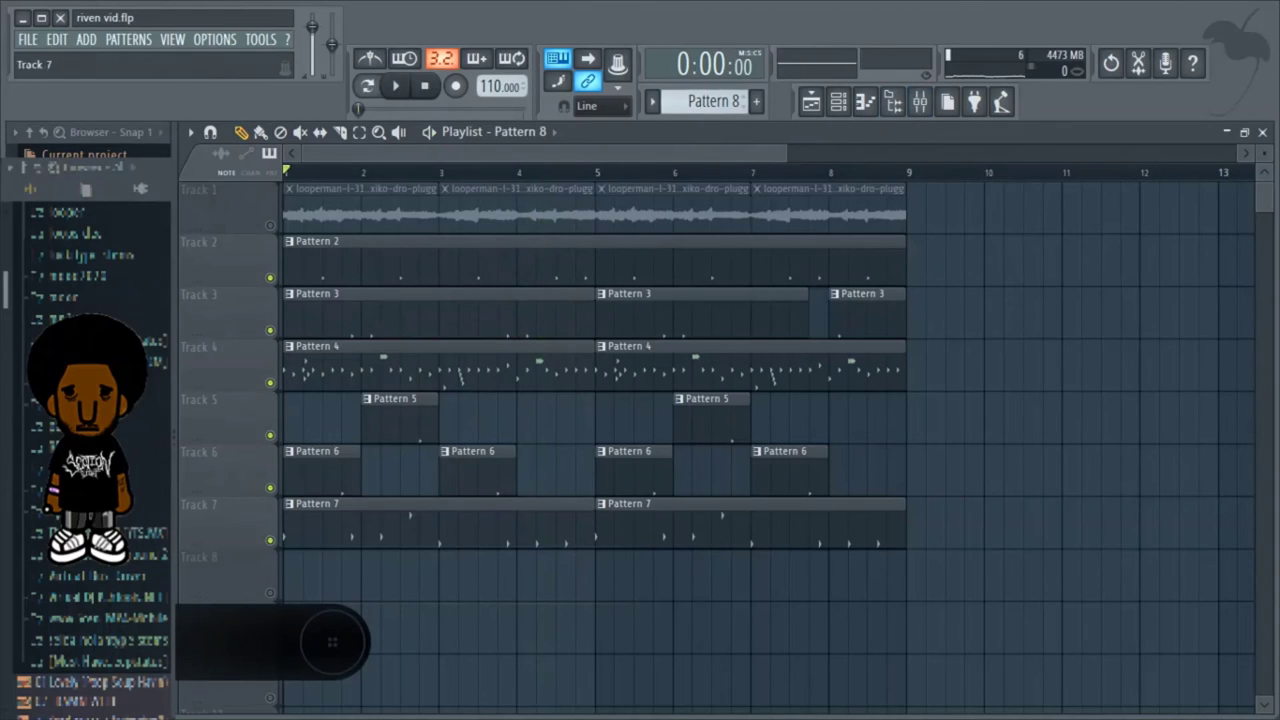
Paint Pattern 8 onto track 8 and load Fruity parametric EQ 2 on mixer insert 8.
left_click(275, 589)
left_click(290, 597)
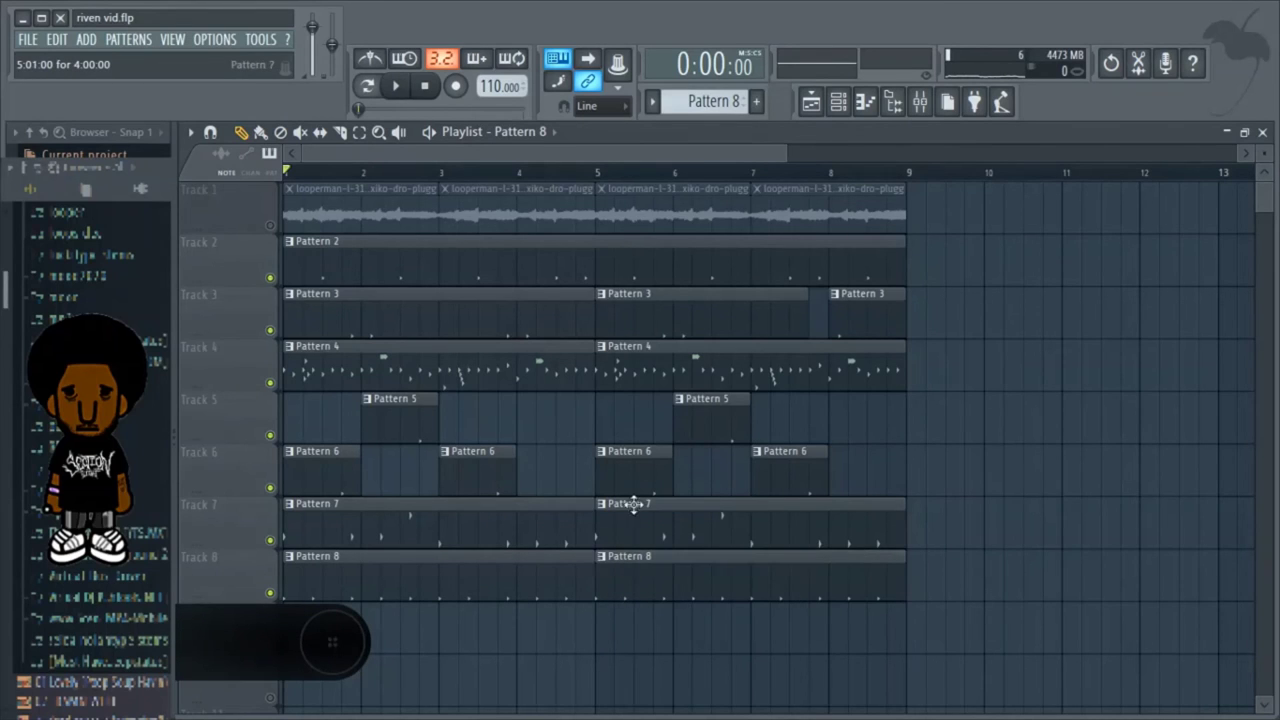
key("F1")
left_click_drag(935, 119, 1221, 177)
left_click_drag(1227, 187, 1066, 236)
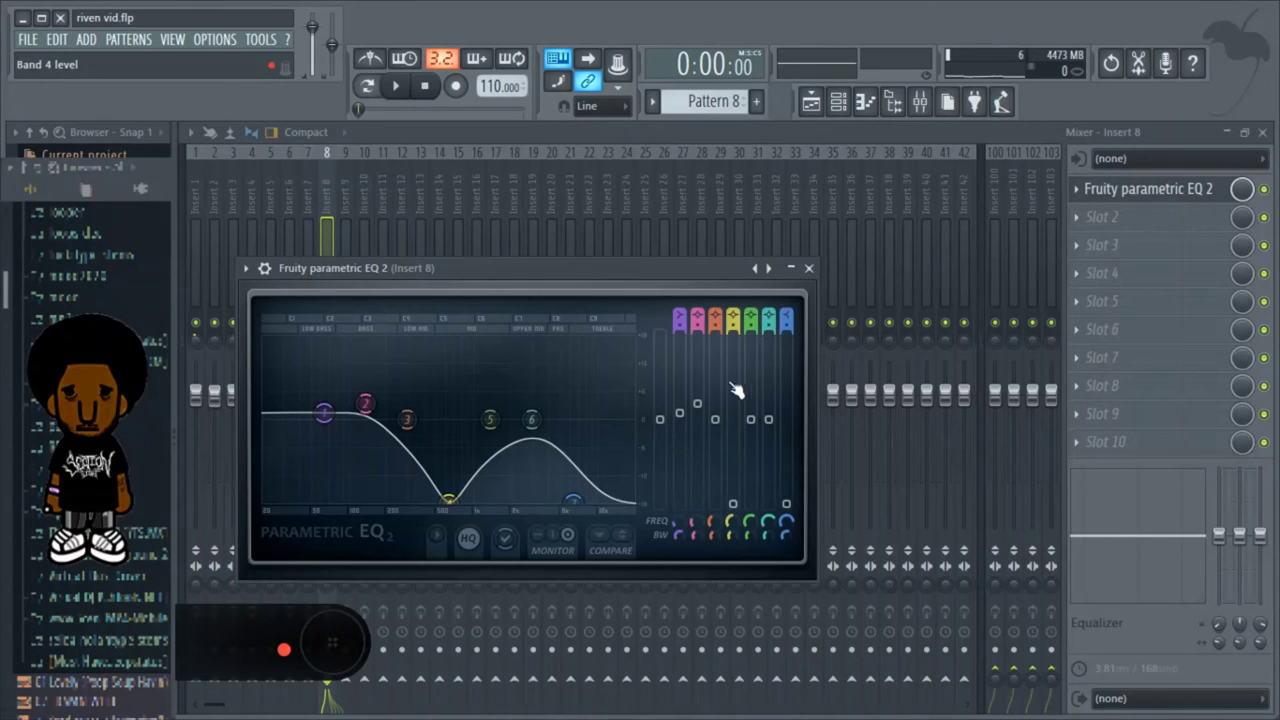
Drag four band levels on insert 8's parametric EQ to shape the kick, then show the Channel rack.
left_click_drag(742, 241, 851, 165)
left_click_drag(850, 158, 727, 304)
left_click_drag(516, 247, 819, 481)
left_click_drag(796, 250, 899, 316)
type("aspect")
left_click(803, 178)
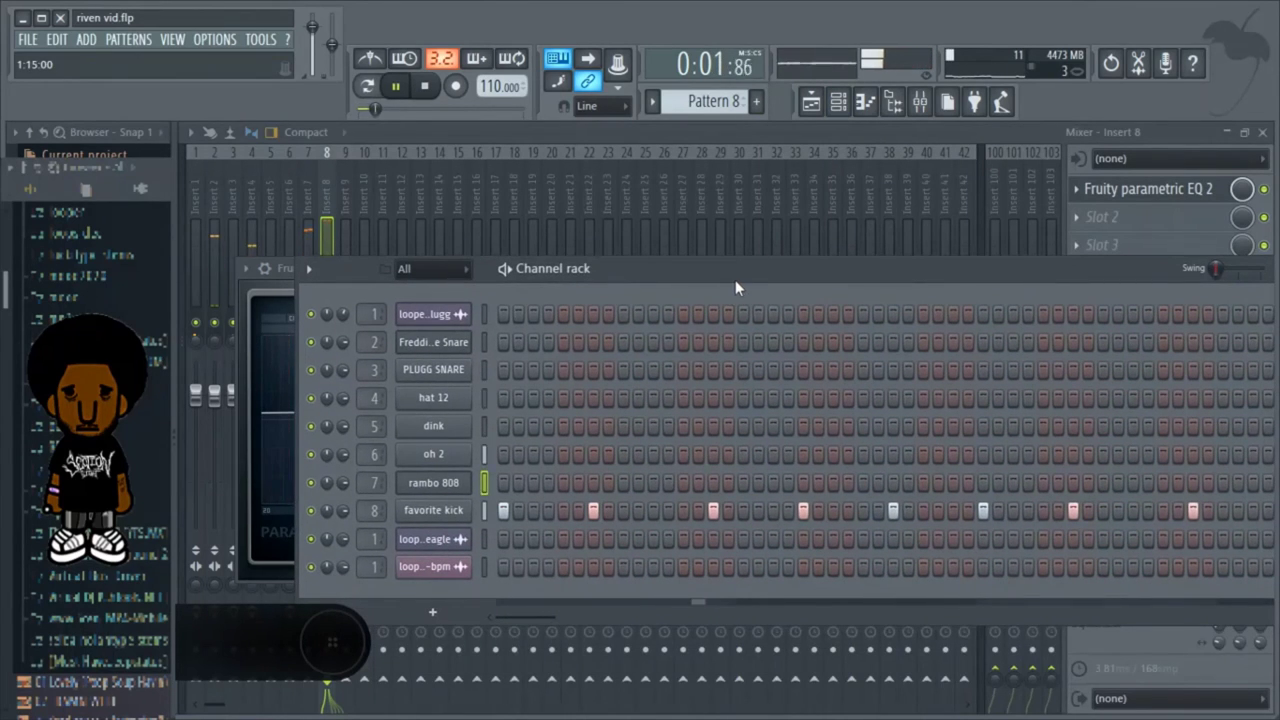
Shift the favorite kick's step-sequencer hits one step later in Pattern 8.
left_click(861, 256)
left_click(564, 674)
left_click(625, 444)
left_click_drag(833, 248, 949, 331)
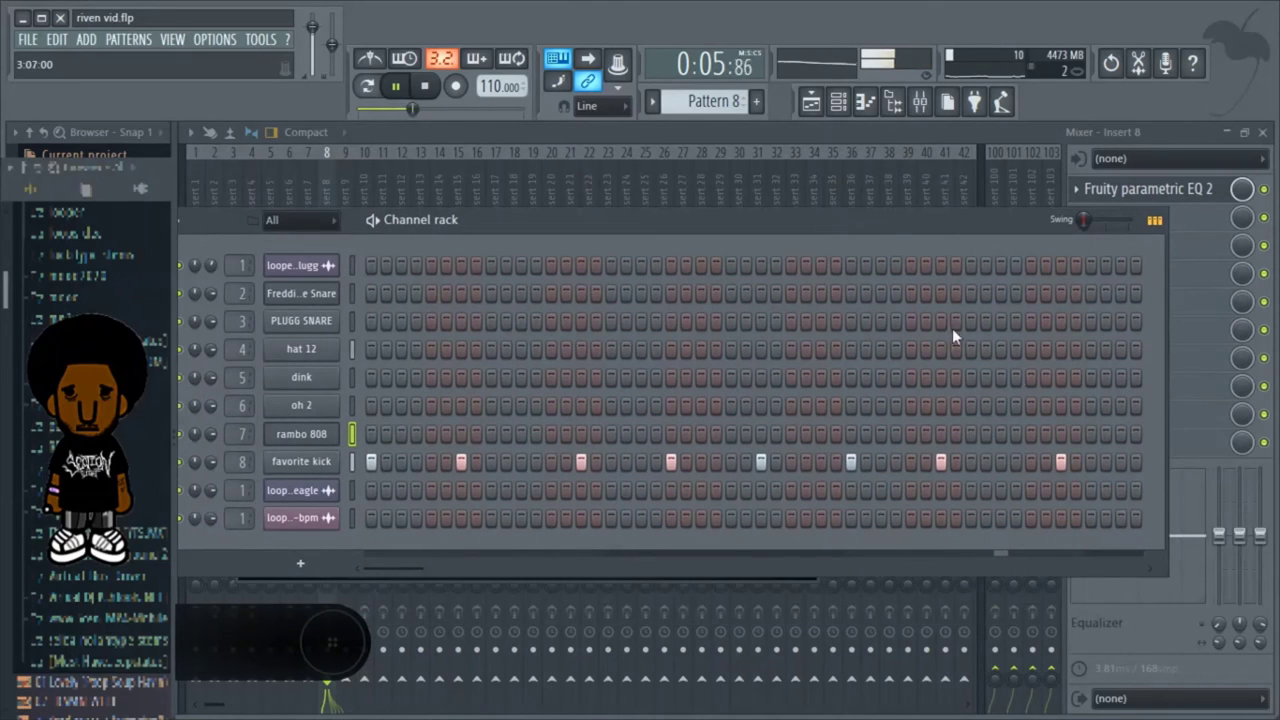
left_click_drag(1159, 571, 1158, 573)
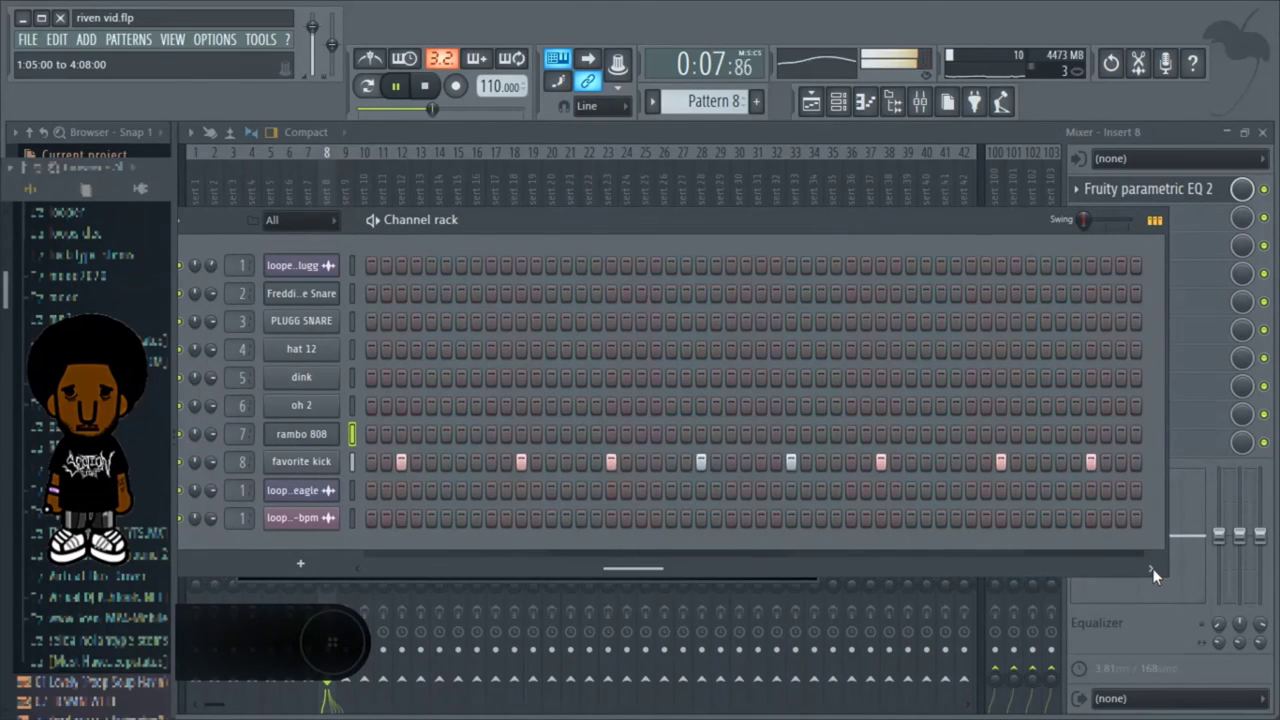
left_click(595, 148)
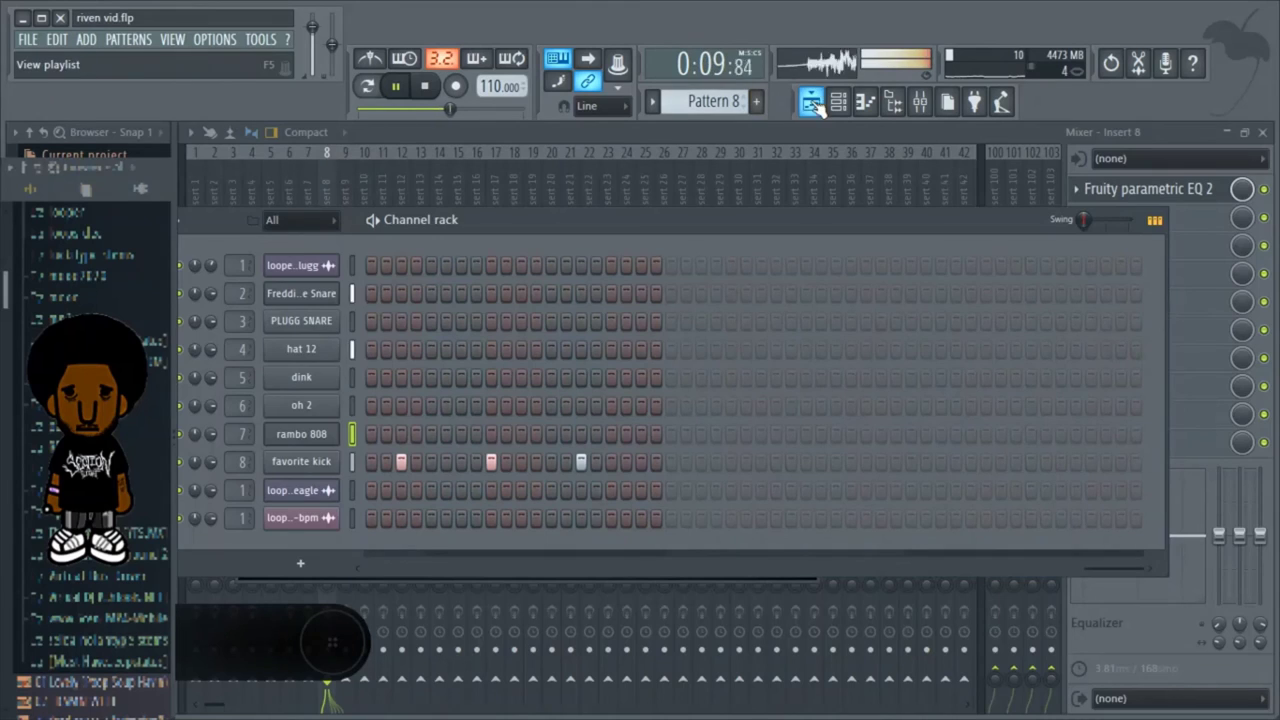
Stop playback and return to the playlist with Pattern 8 clips at bars 1 and 5.
key("F1")
left_click_drag(803, 117, 708, 172)
left_click(900, 100)
key("F1")
left_click_drag(903, 125, 814, 137)
left_click_drag(786, 153, 771, 113)
left_click(909, 117)
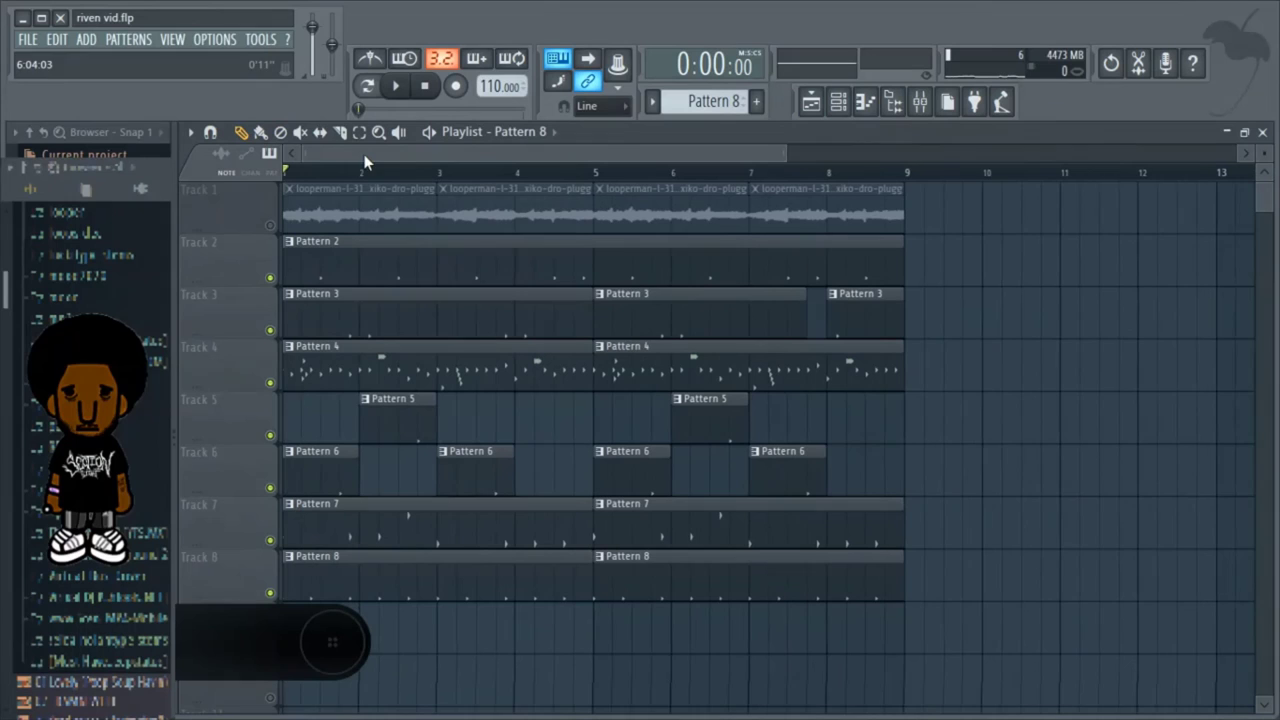
Zoom the playlist out, unmute the track 1 loop and raise the tempo from 110 to 147 BPM.
left_click_drag(293, 236, 275, 226)
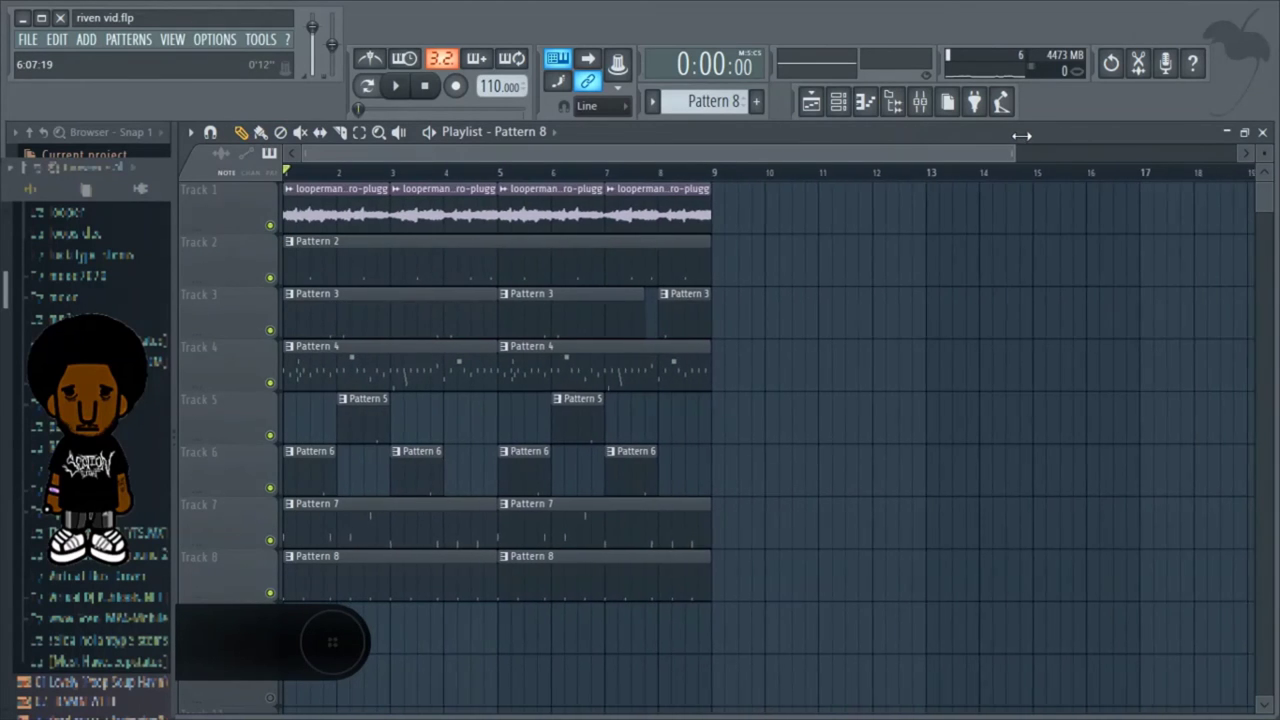
key("F1")
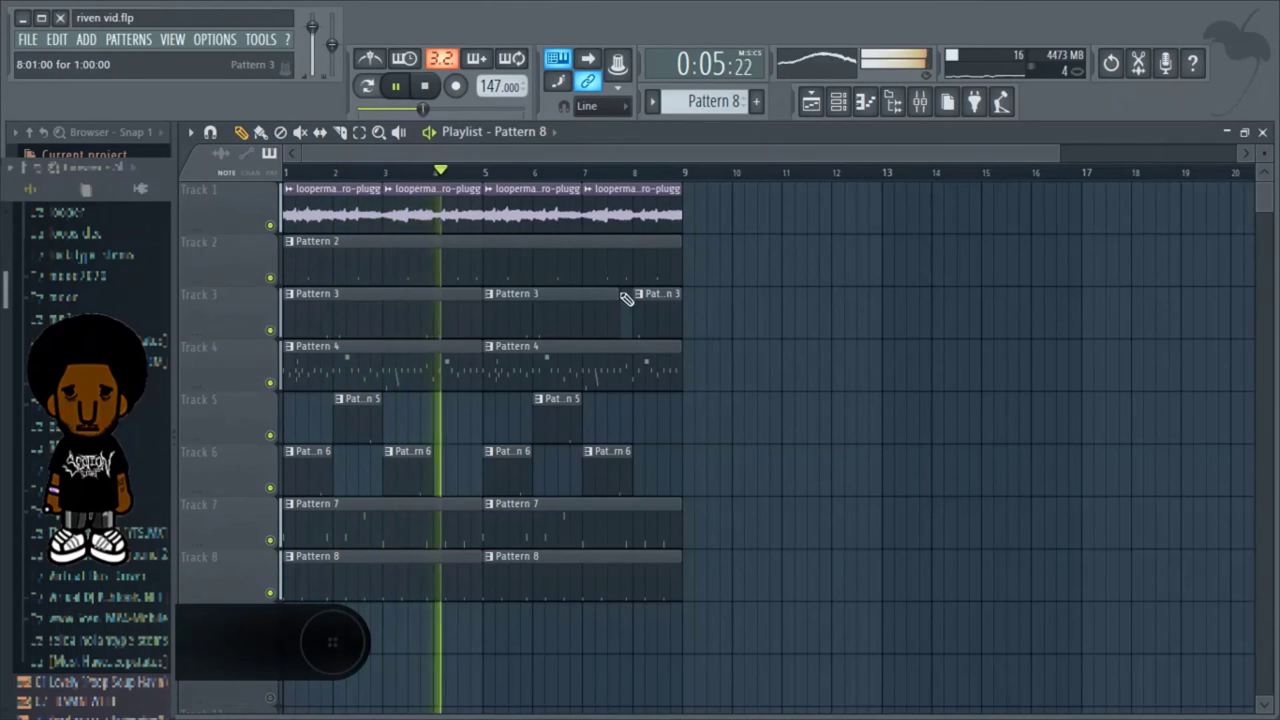
Mute tracks 7 and 8.
left_click(286, 543)
left_click(283, 608)
left_click_drag(284, 603, 276, 568)
left_click_drag(276, 552, 288, 536)
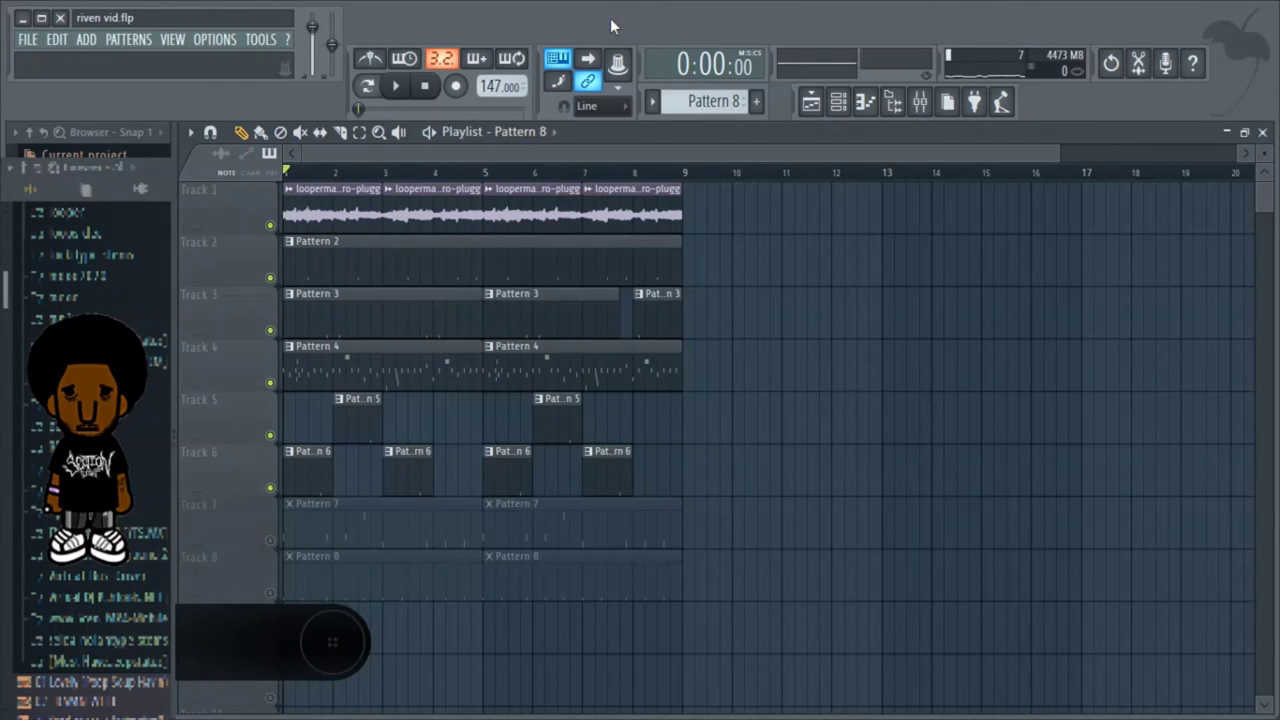
Delete the Pattern 8 clip at bar 5 so track 8's kick plays only in the first four bars.
left_click_drag(585, 62, 567, 74)
key("F1")
left_click(527, 143)
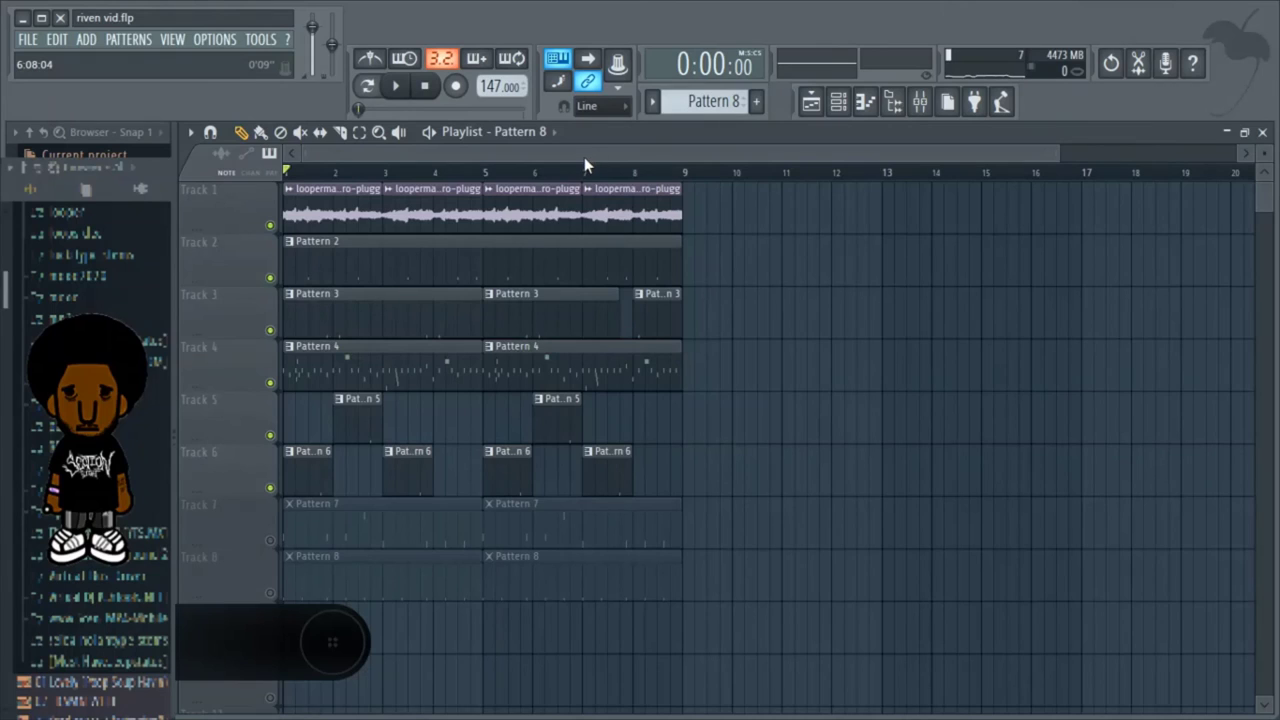
left_click(447, 143)
key("F1")
left_click_drag(666, 122, 676, 121)
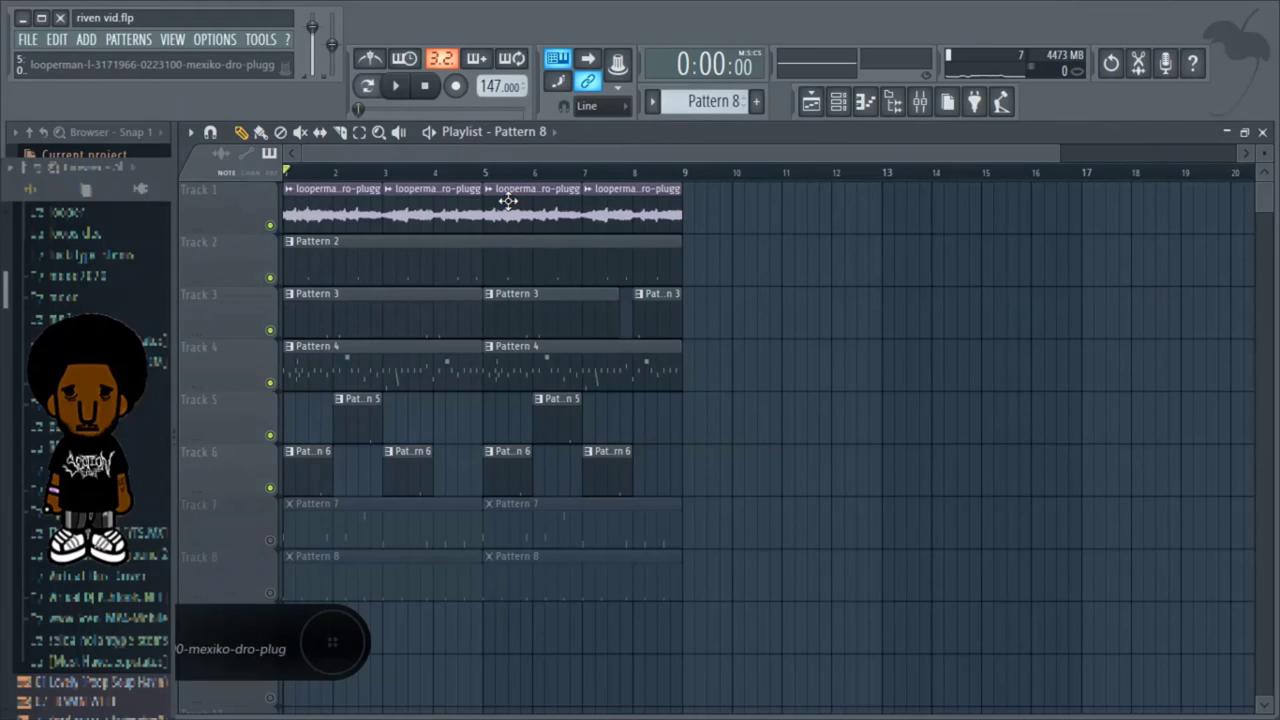
left_click_drag(573, 143, 974, 155)
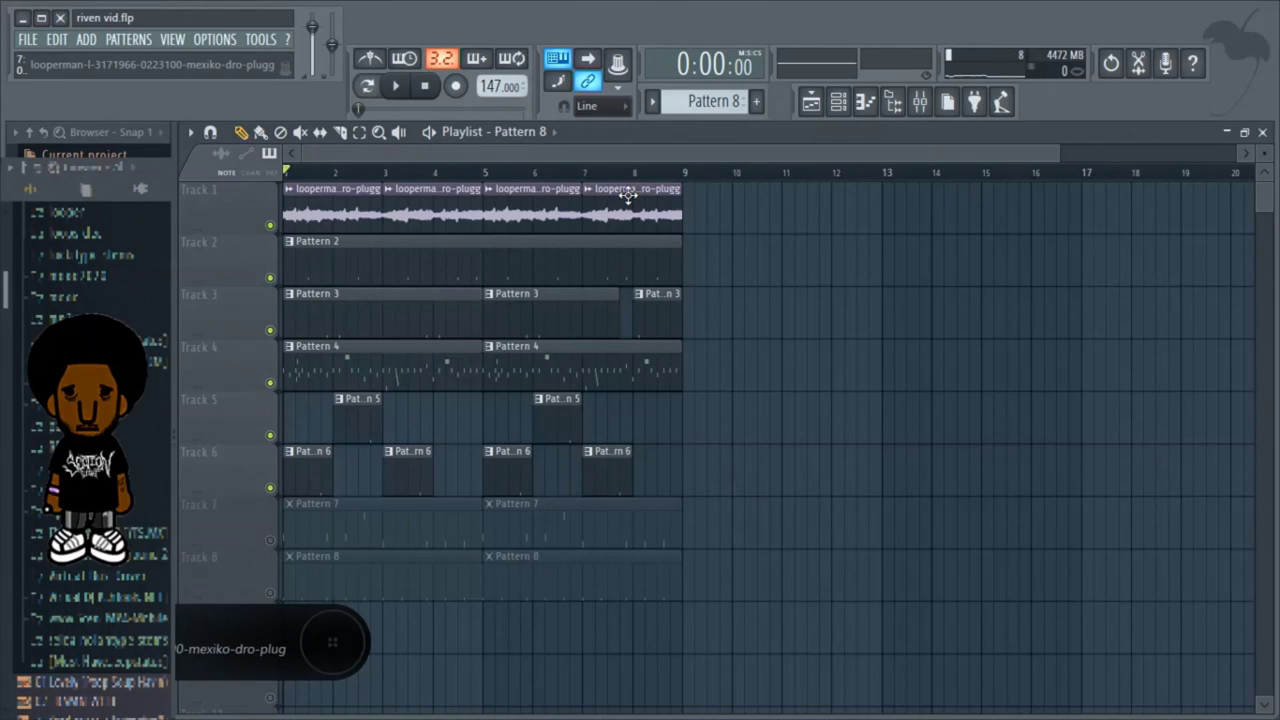
left_click_drag(374, 120, 52, 34)
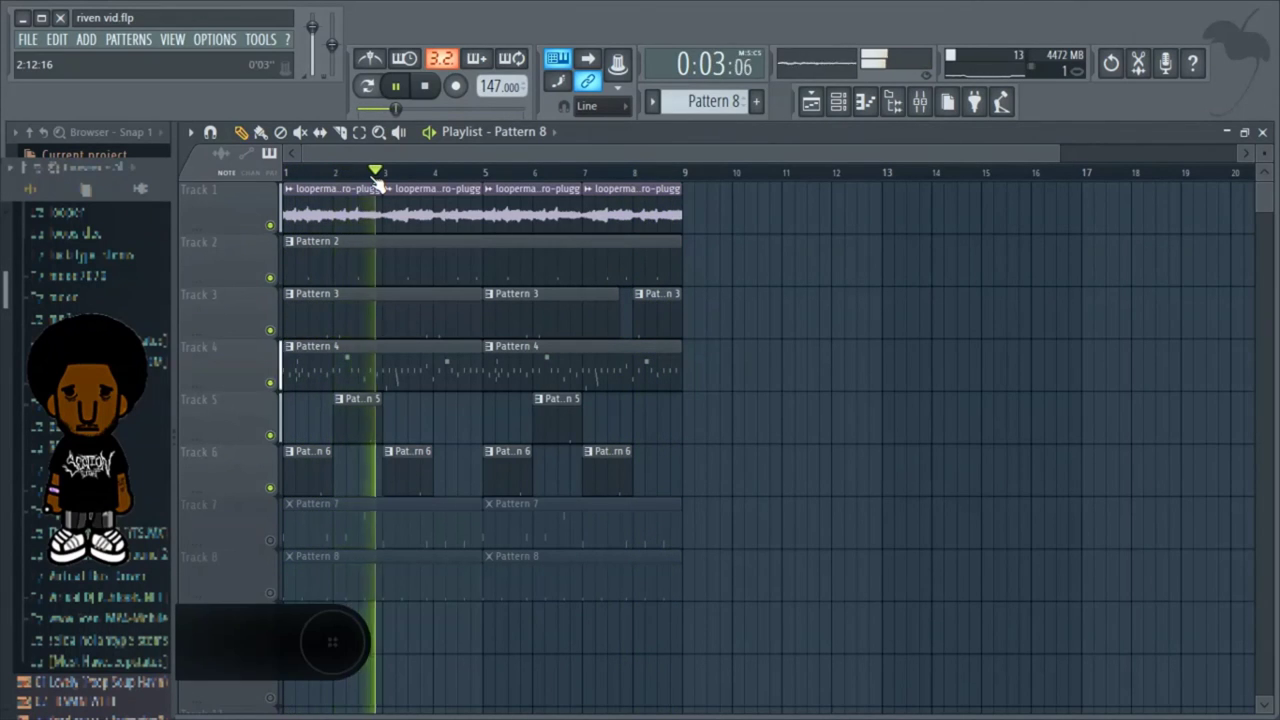
Unmute tracks 7 and 8 so Pattern 7 plays again at 147 BPM.
left_click(286, 492)
left_click_drag(278, 534, 306, 532)
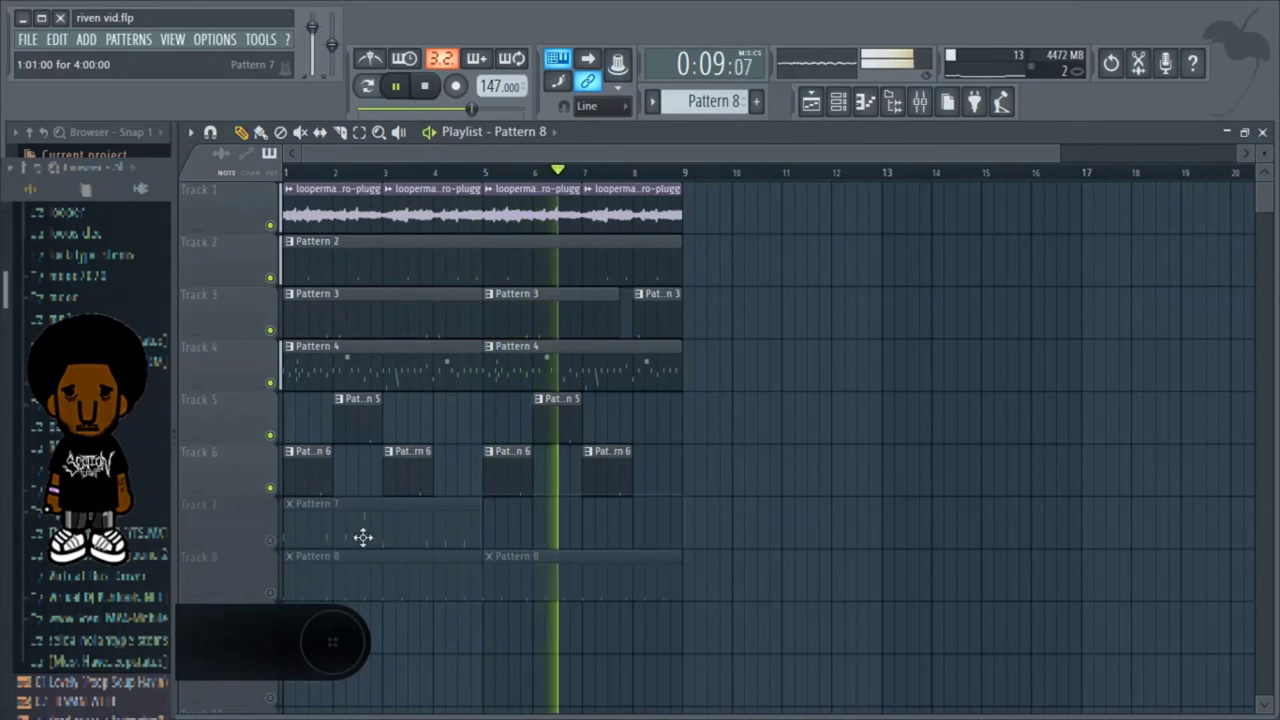
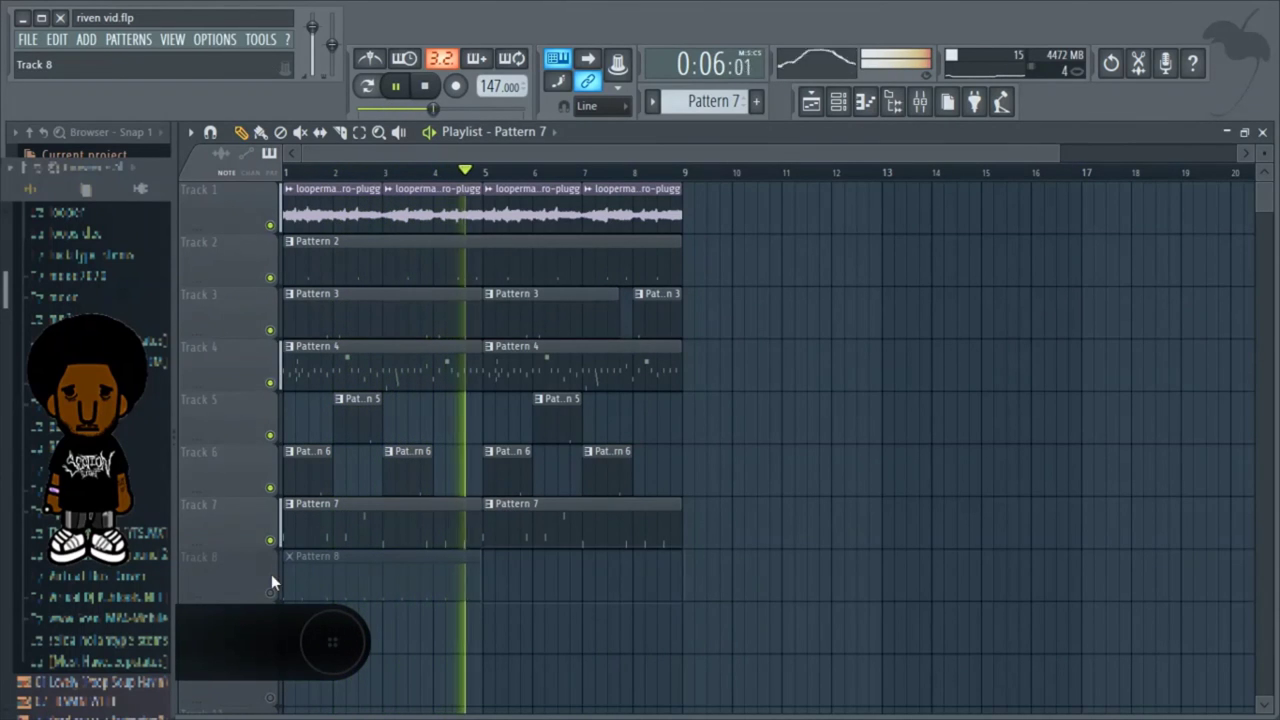
left_click(286, 603)
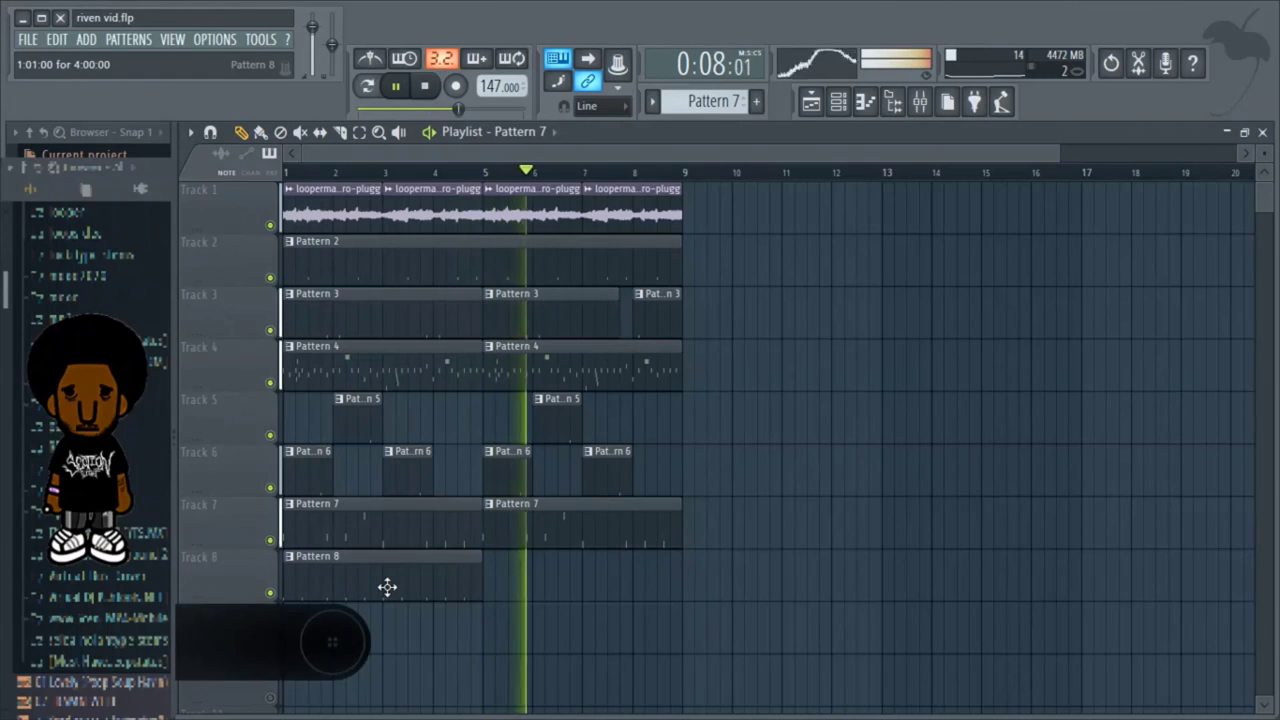